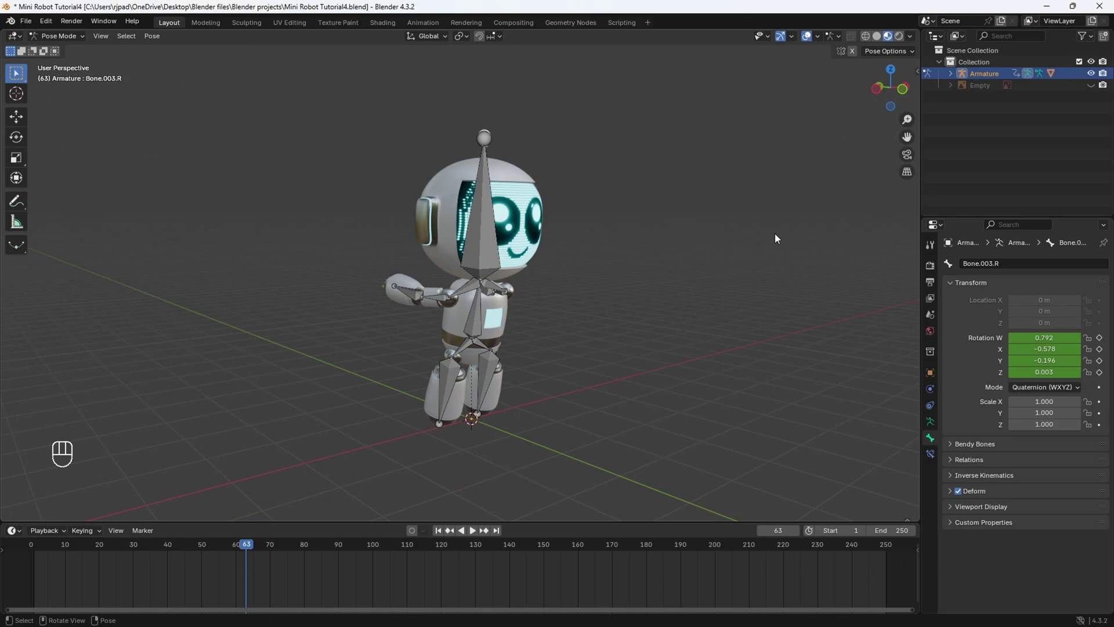
- Scrub the timeline and play back the robot's pose animation around frame 63
{"action": "left_click", "coordinate": [778, 238]}
{"action": "middle_click", "coordinate": [254, 380]}
{"action": "middle_click", "coordinate": [260, 294]}
{"action": "left_click_drag", "start_coordinate": [239, 358], "coordinate": [246, 363]}
{"action": "left_click_drag", "start_coordinate": [274, 375], "coordinate": [287, 358]}
{"action": "left_click", "coordinate": [49, 550]}
{"action": "key", "text": "space"}
{"action": "key", "text": "space"}
- Orbit and reframe the viewport around the posed robot armature
{"action": "left_click", "coordinate": [274, 397]}
{"action": "middle_click", "coordinate": [266, 391]}
{"action": "middle_click", "coordinate": [532, 301]}
{"action": "left_click", "coordinate": [665, 243]}
{"action": "left_click", "coordinate": [577, 299]}
{"action": "middle_click", "coordinate": [577, 299]}
{"action": "middle_click", "coordinate": [367, 348]}
{"action": "left_click_drag", "start_coordinate": [344, 342], "coordinate": [322, 339]}
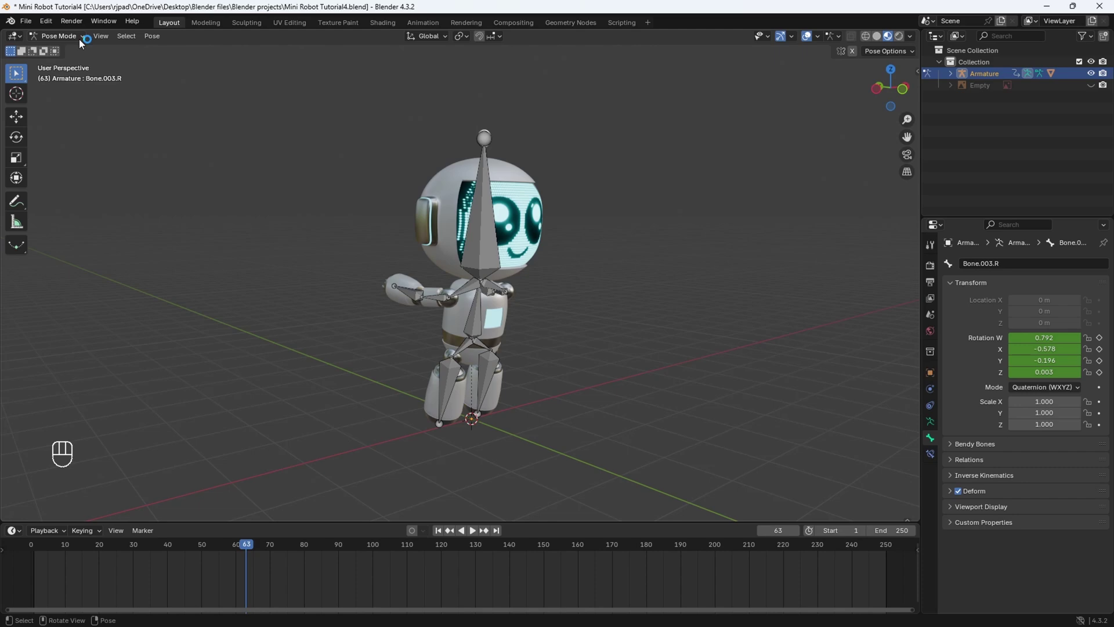
- Switch the armature to Object Mode and delete the reference-image empty, then pull the view back
{"action": "left_click_drag", "start_coordinate": [85, 40], "coordinate": [79, 55]}
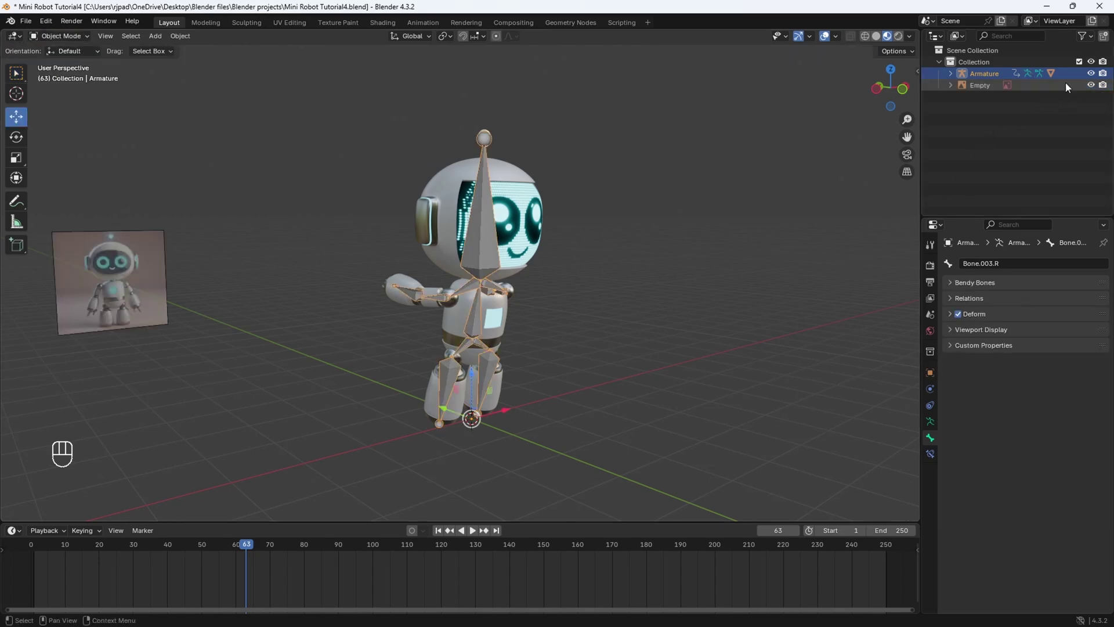
{"action": "middle_click", "coordinate": [667, 290]}
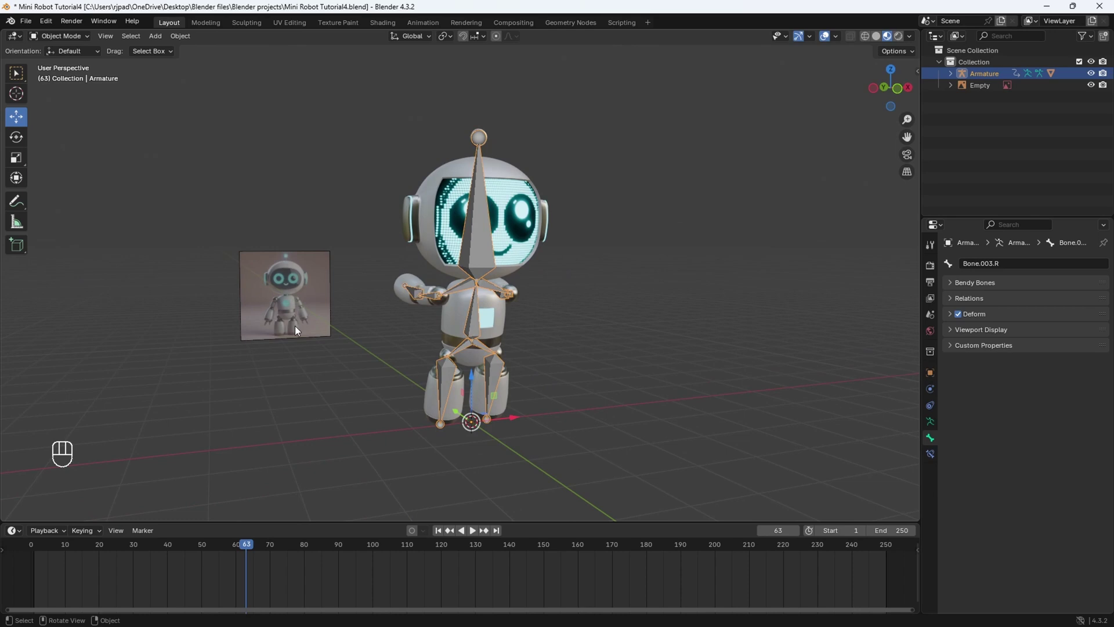
{"action": "left_click_drag", "start_coordinate": [295, 300], "coordinate": [311, 286]}
{"action": "key", "text": "x"}
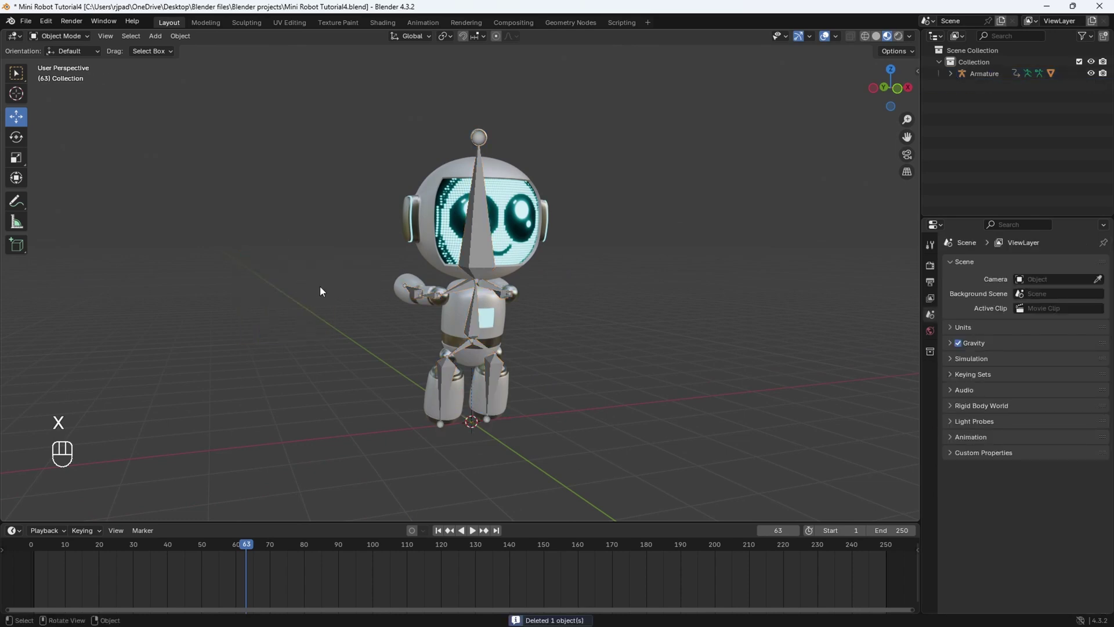
{"action": "middle_click", "coordinate": [340, 291]}
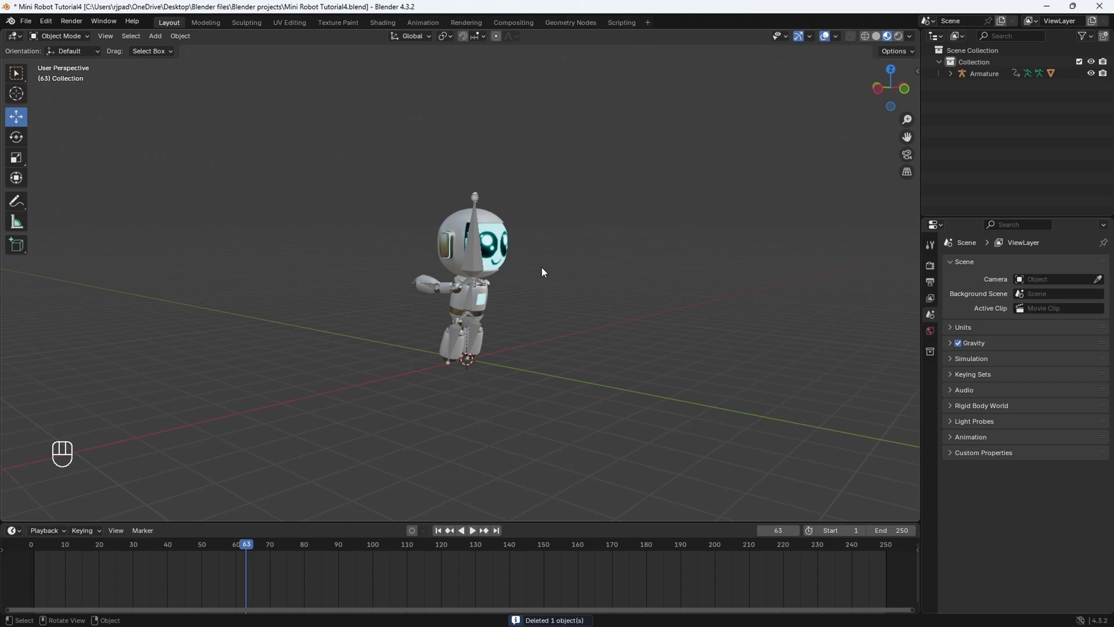
{"action": "left_click_drag", "start_coordinate": [542, 300], "coordinate": [526, 300]}
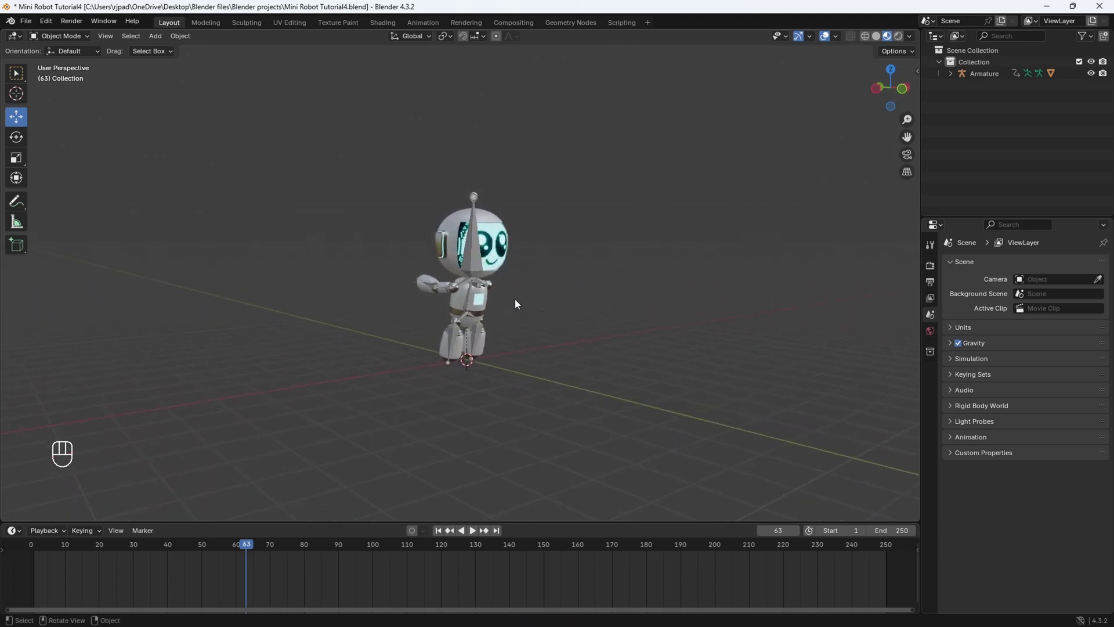
- Add a cube to the scene and view it straight from the front
{"action": "key", "text": "shift+a"}
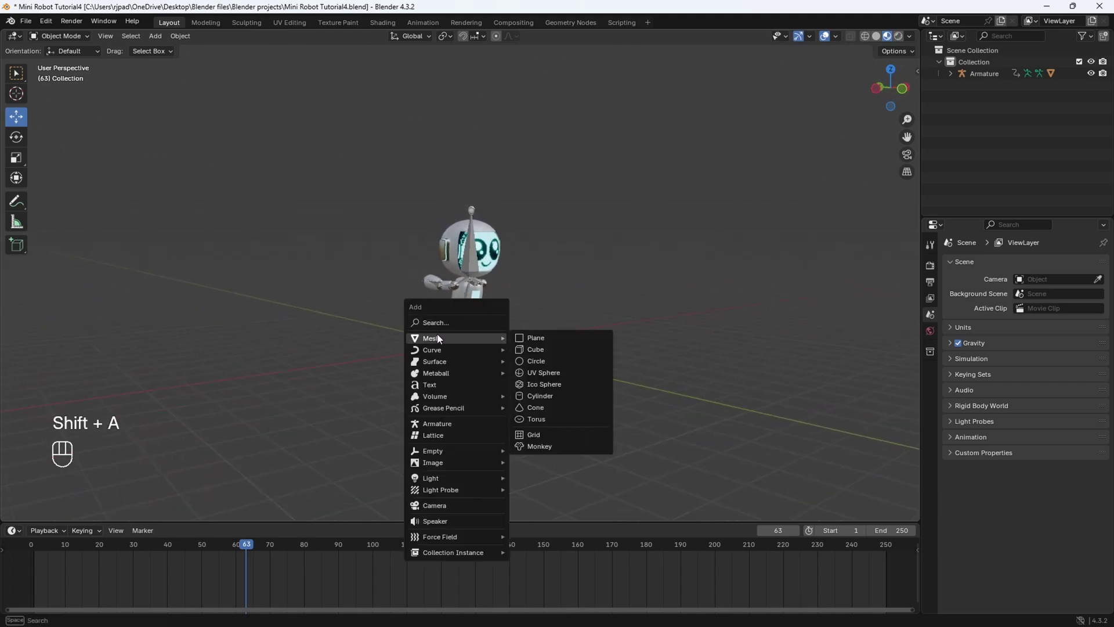
{"action": "key", "text": "shift+a"}
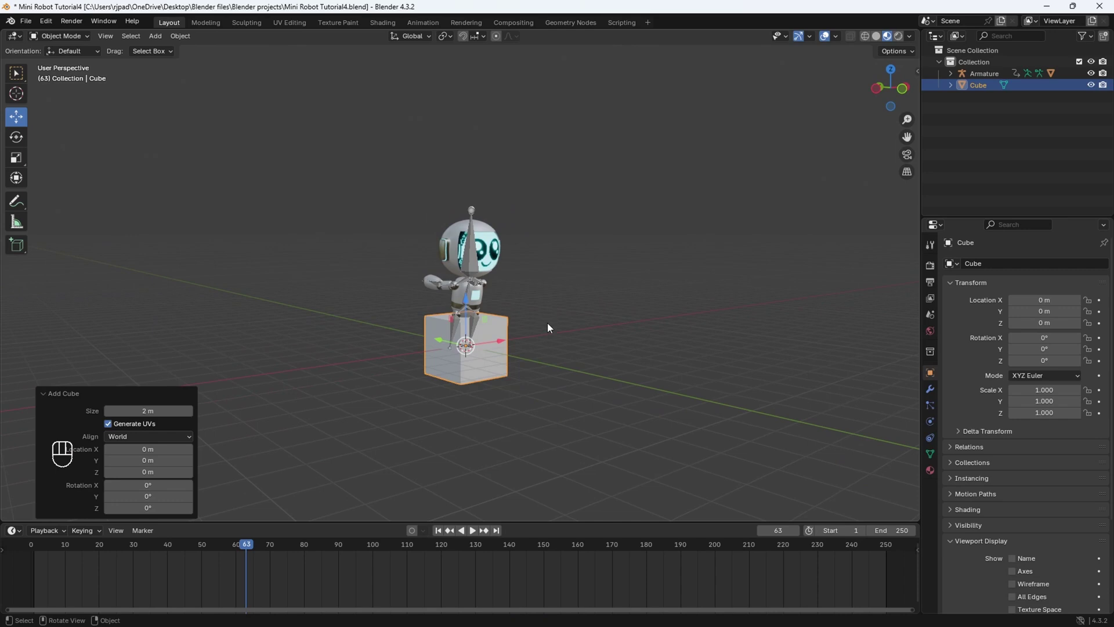
{"action": "key", "text": "z"}
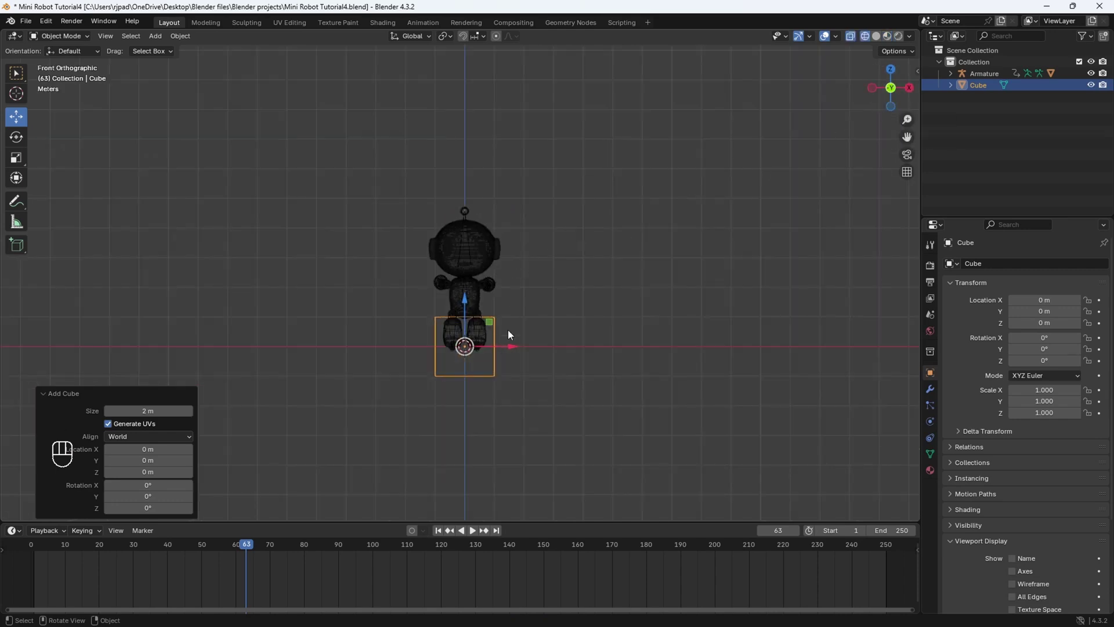
- In Edit Mode with snapping on, raise the cube's geometry so its base rests on the floor
{"action": "left_click_drag", "start_coordinate": [77, 40], "coordinate": [72, 68]}
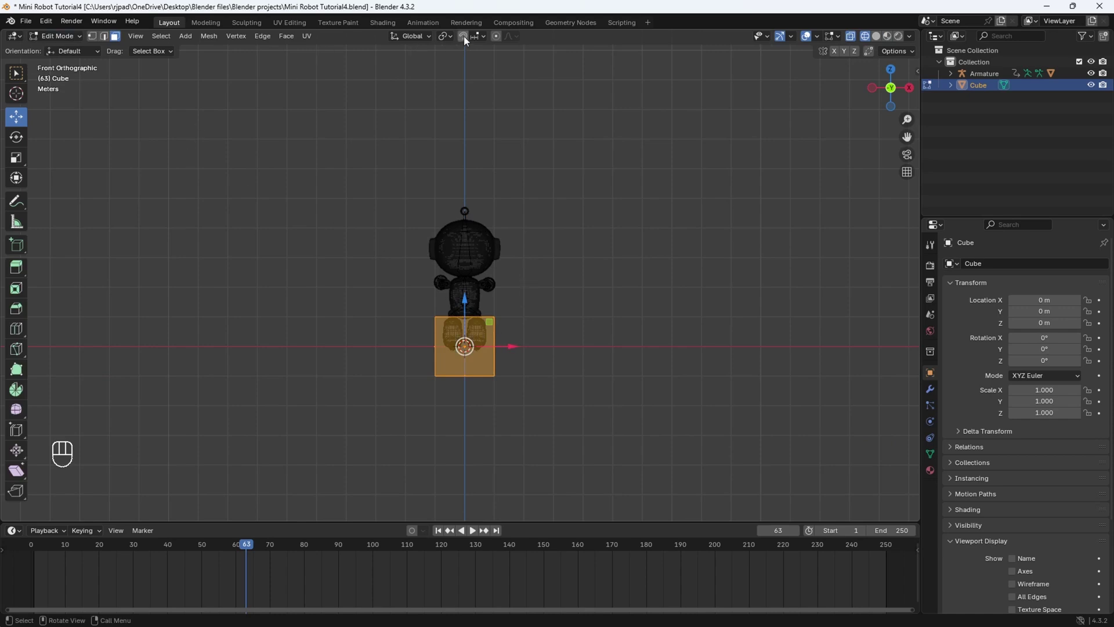
{"action": "left_click", "coordinate": [467, 40]}
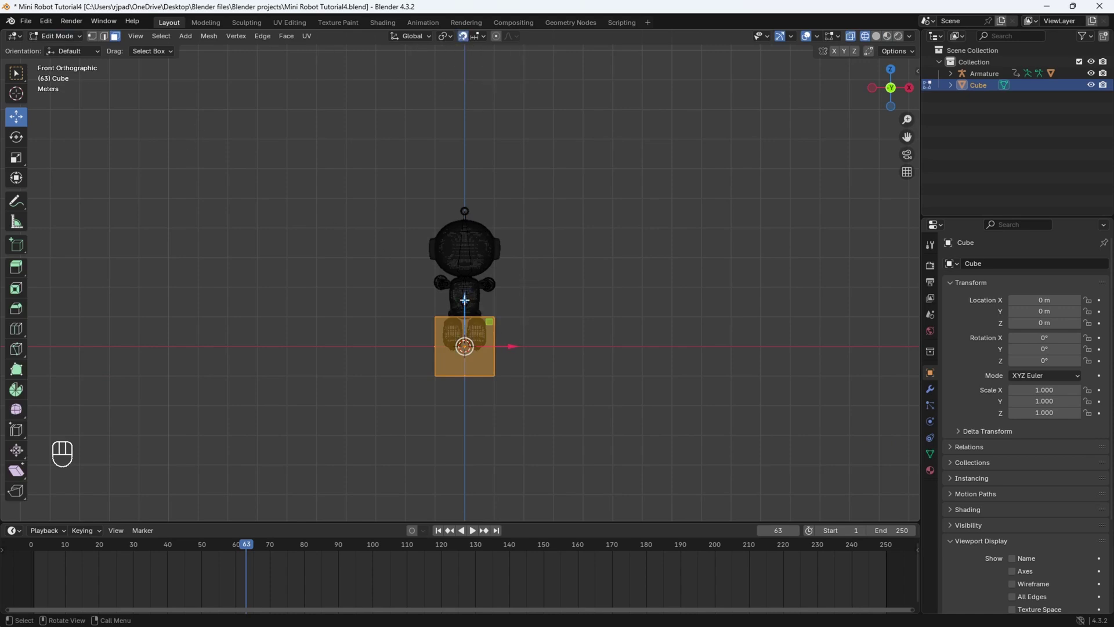
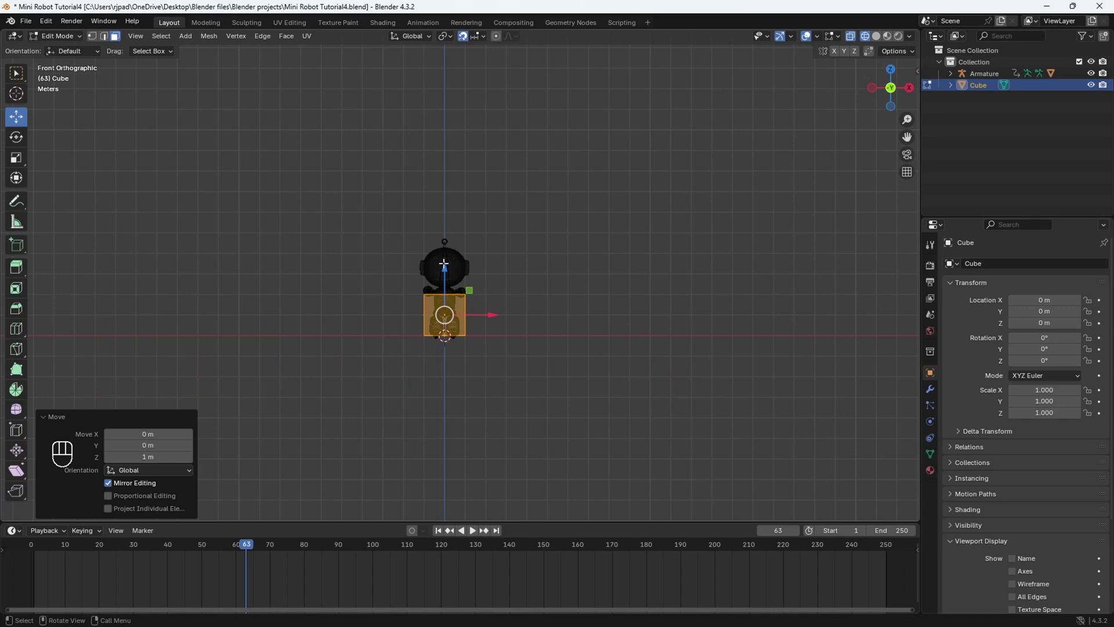
{"action": "left_click_drag", "start_coordinate": [70, 37], "coordinate": [67, 56]}
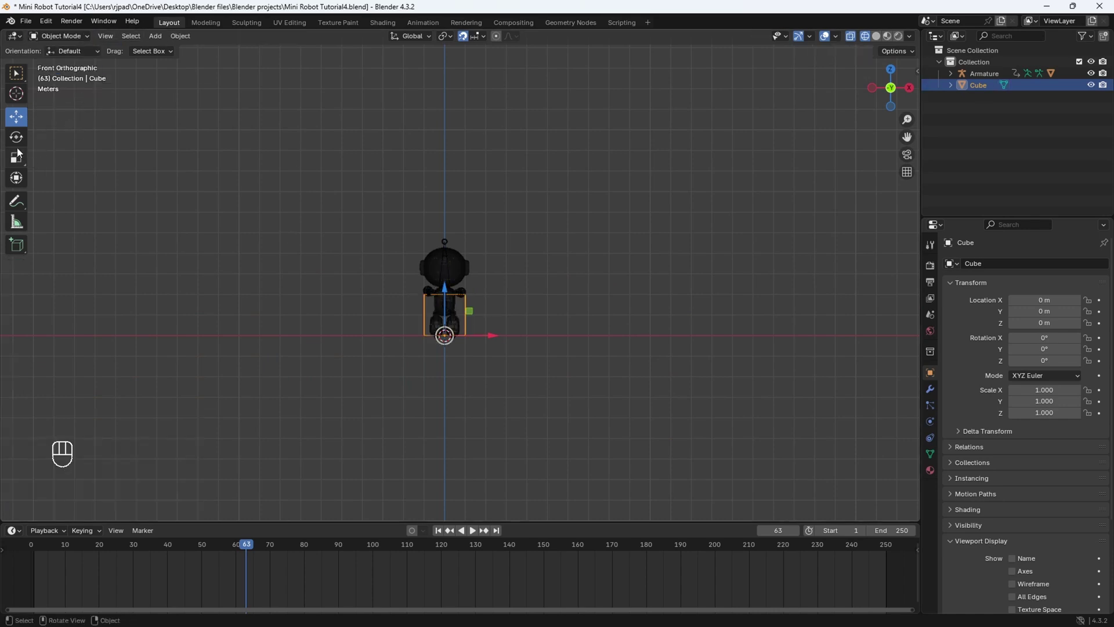
- Scale the cube up uniformly into a large box enclosing the robot
{"action": "left_click", "coordinate": [22, 166]}
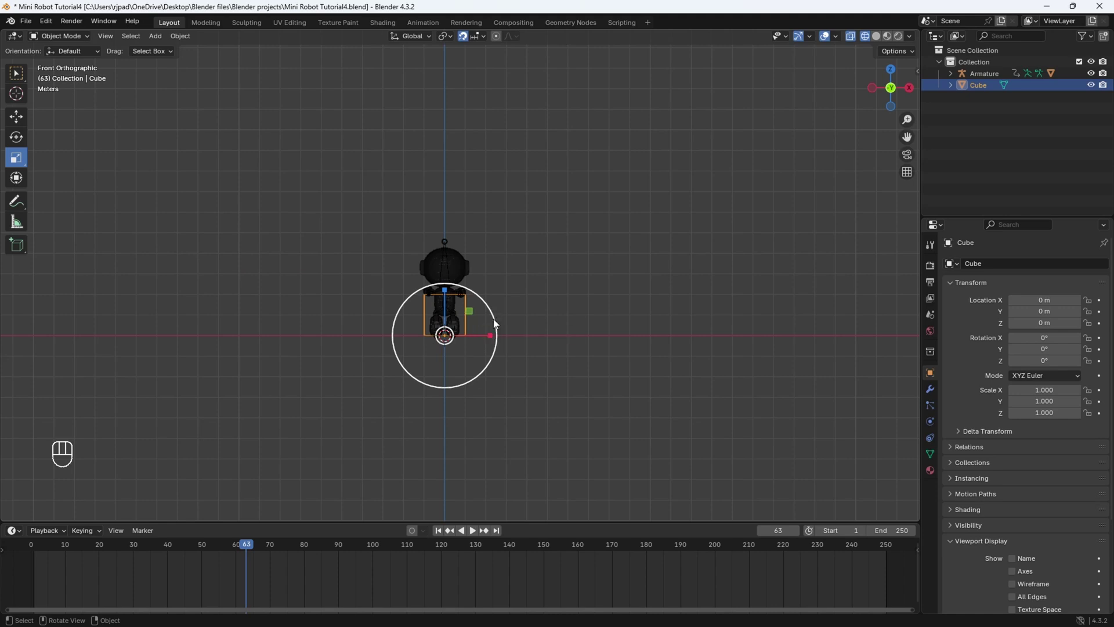
{"action": "left_click", "coordinate": [497, 323]}
{"action": "left_click_drag", "start_coordinate": [499, 324], "coordinate": [698, 338]}
{"action": "left_click", "coordinate": [582, 265]}
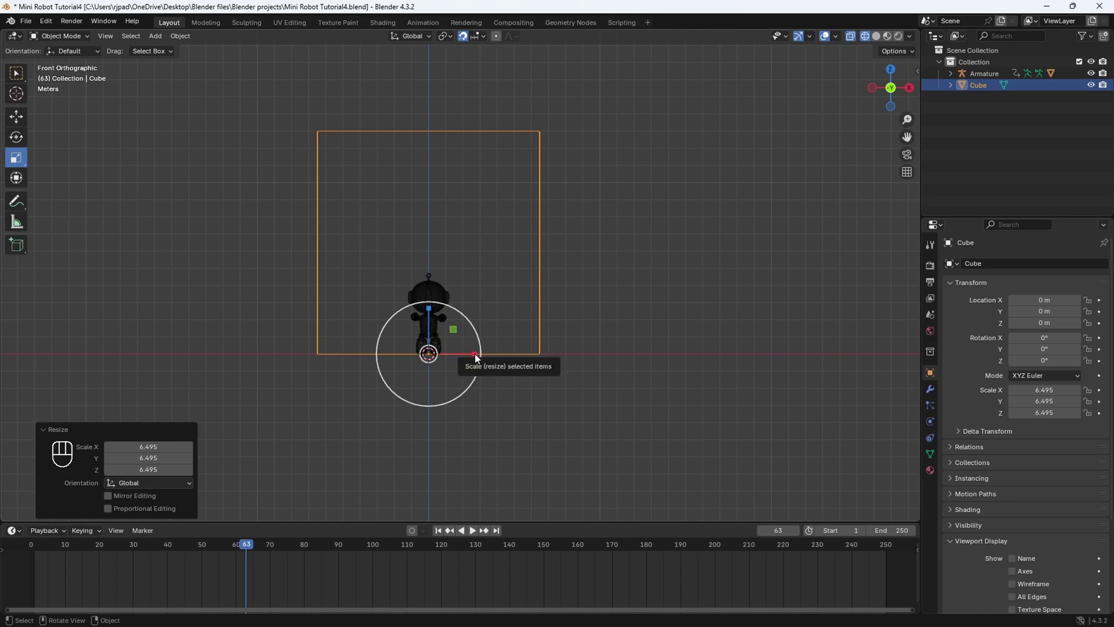
{"action": "left_click", "coordinate": [478, 358]}
{"action": "left_click", "coordinate": [514, 366]}
- Stretch the box wider along X and shift it left to X −5 m
{"action": "left_click", "coordinate": [19, 122]}
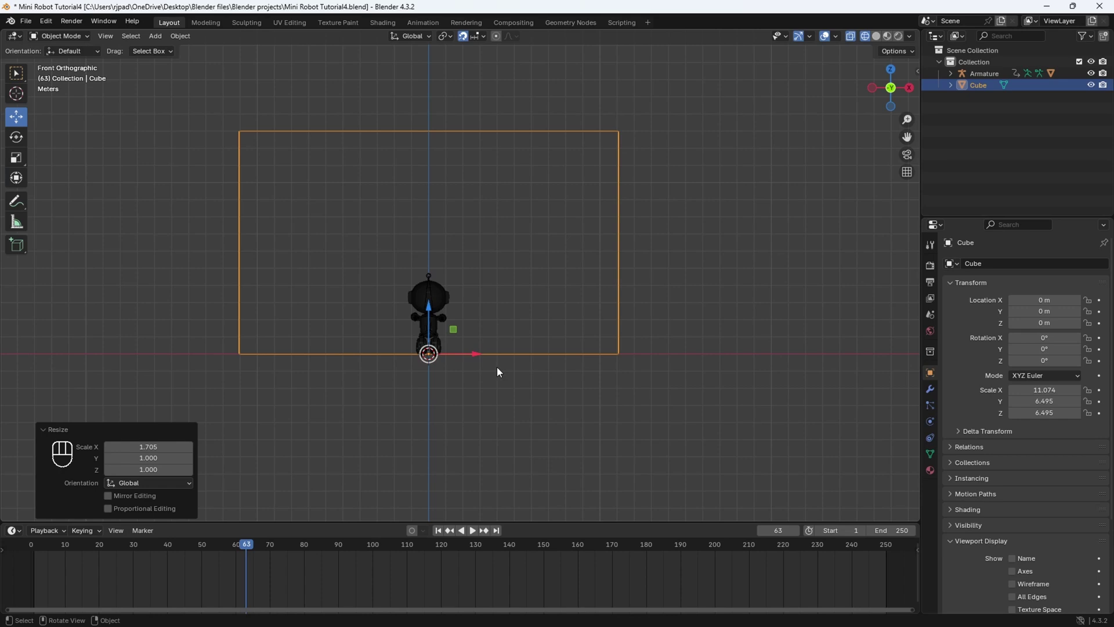
{"action": "left_click", "coordinate": [478, 358]}
{"action": "left_click_drag", "start_coordinate": [476, 358], "coordinate": [389, 359]}
{"action": "left_click_drag", "start_coordinate": [457, 451], "coordinate": [534, 208]}
{"action": "left_click_drag", "start_coordinate": [451, 366], "coordinate": [534, 321]}
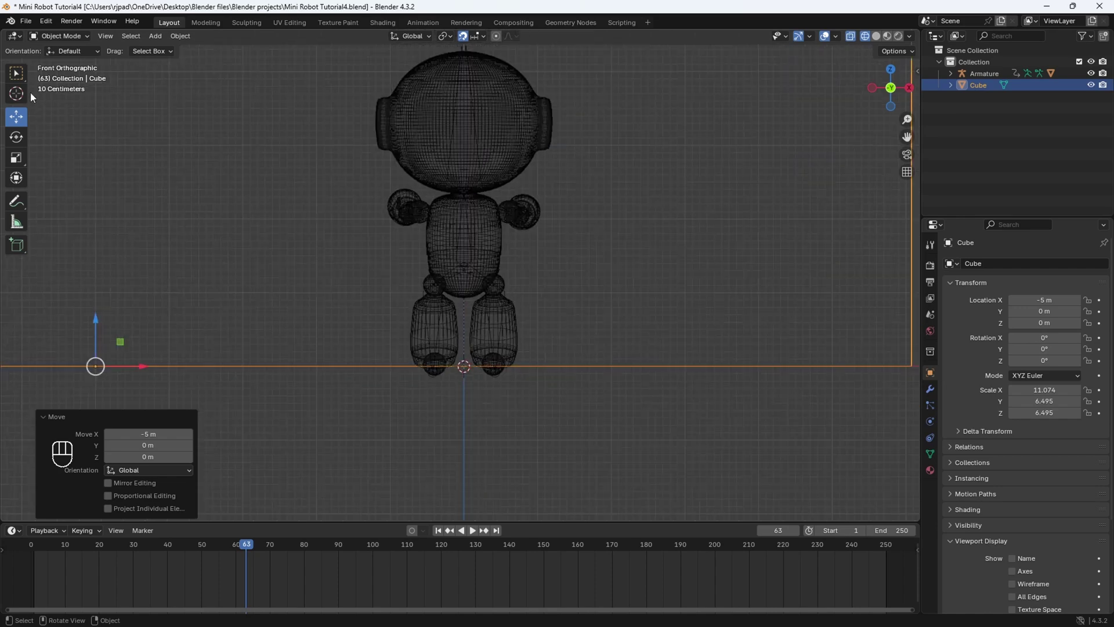
- Select the robot armature and check its wheels against the floor line up close
{"action": "left_click", "coordinate": [19, 75]}
{"action": "left_click", "coordinate": [19, 118]}
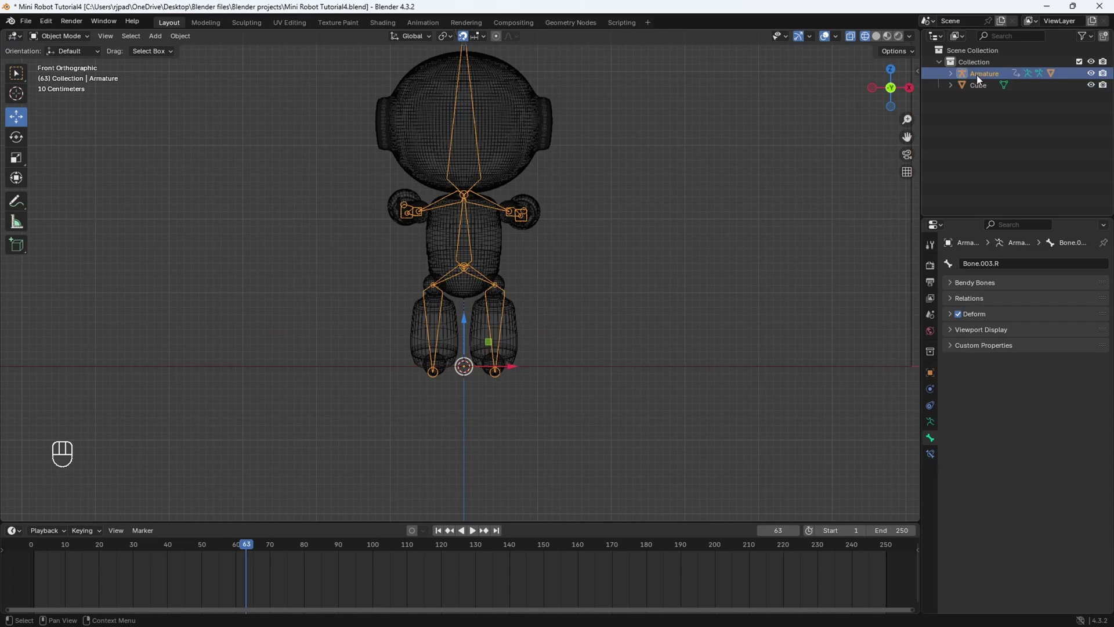
{"action": "left_click_drag", "start_coordinate": [504, 254], "coordinate": [476, 295]}
{"action": "left_click", "coordinate": [450, 360]}
{"action": "left_click_drag", "start_coordinate": [501, 218], "coordinate": [530, 99]}
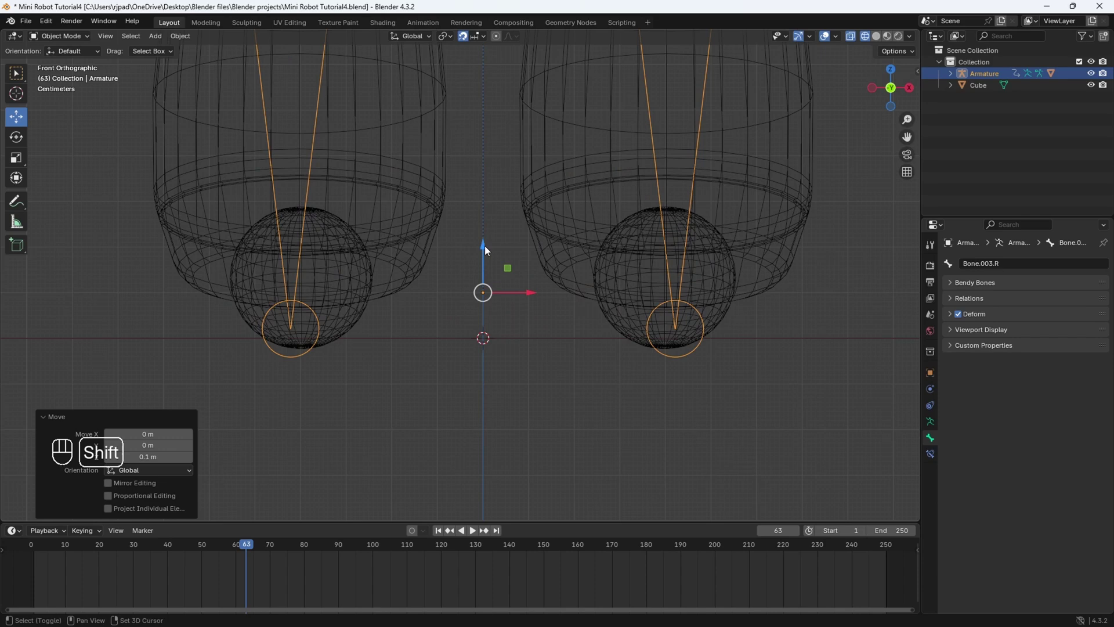
{"action": "left_click_drag", "start_coordinate": [488, 250], "coordinate": [481, 218]}
{"action": "key", "text": "ctrl+z"}
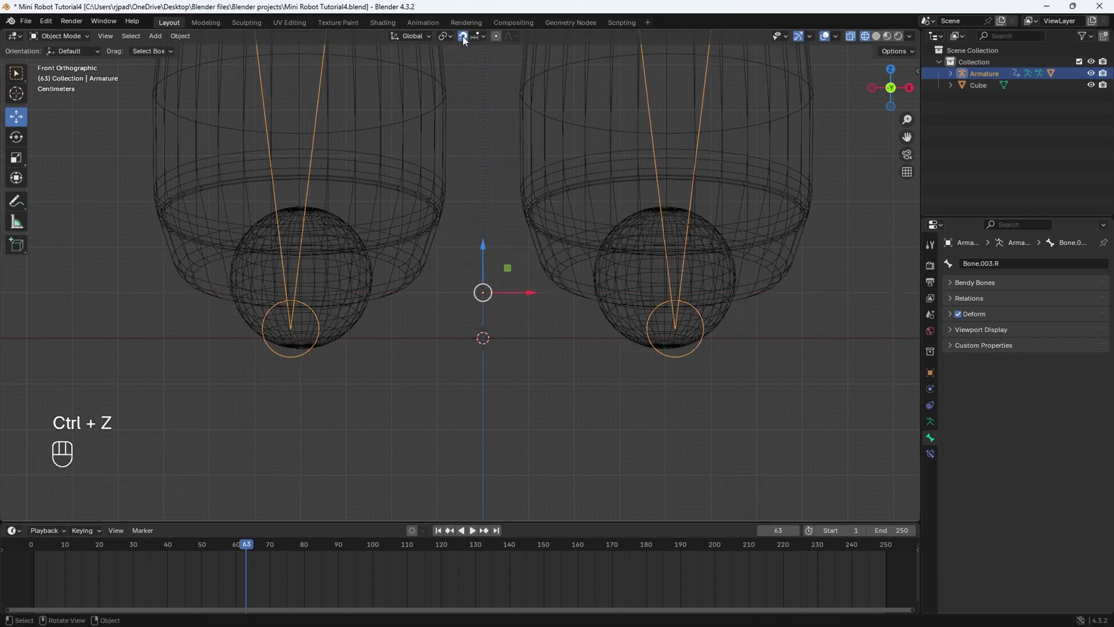
- Turn snapping off and zoom back out to see the whole box from the side
{"action": "left_click", "coordinate": [466, 41]}
{"action": "left_click_drag", "start_coordinate": [488, 251], "coordinate": [495, 190]}
{"action": "left_click", "coordinate": [411, 361]}
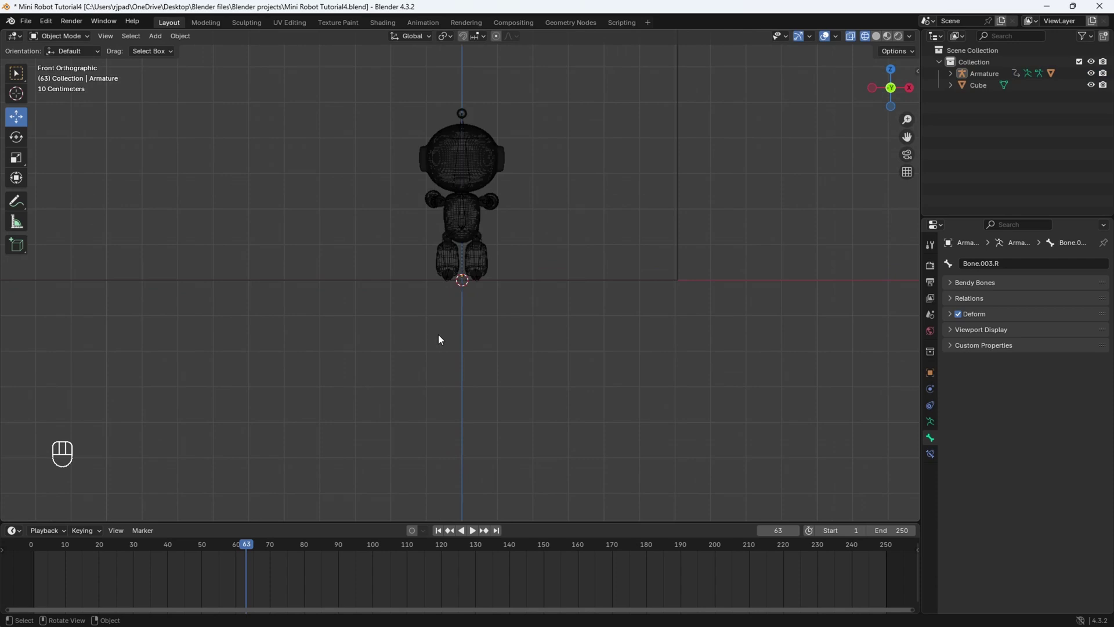
{"action": "left_click_drag", "start_coordinate": [502, 316], "coordinate": [495, 337]}
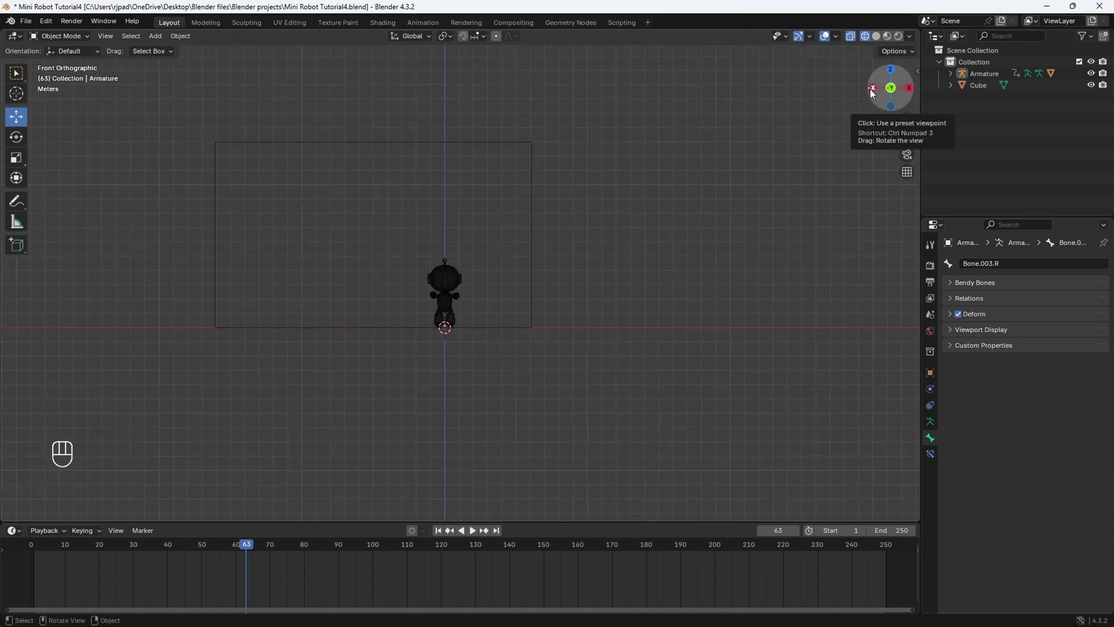
- In side view, scale the box along Y to 150 so it becomes 300 m long
{"action": "left_click", "coordinate": [877, 92]}
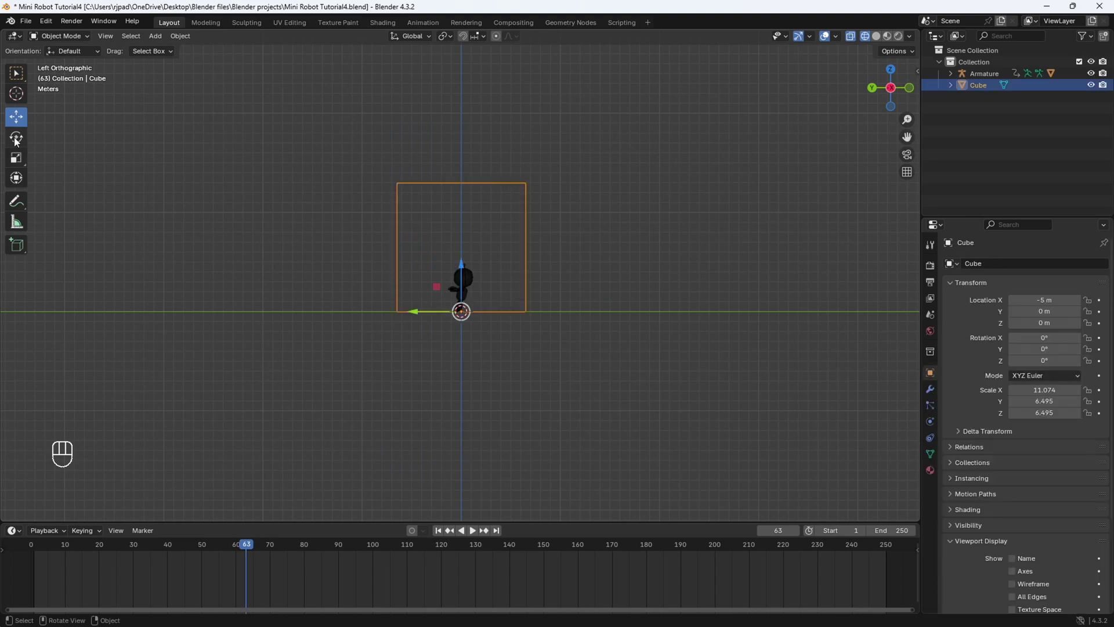
{"action": "left_click_drag", "start_coordinate": [19, 157], "coordinate": [423, 326]}
{"action": "middle_click", "coordinate": [489, 298]}
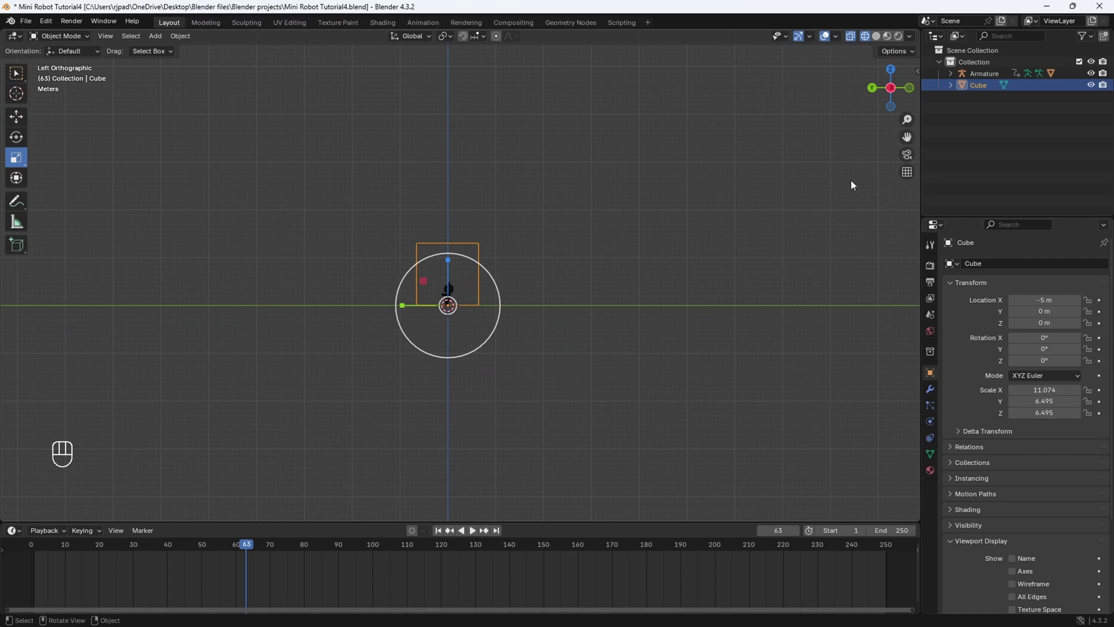
{"action": "key", "text": "n"}
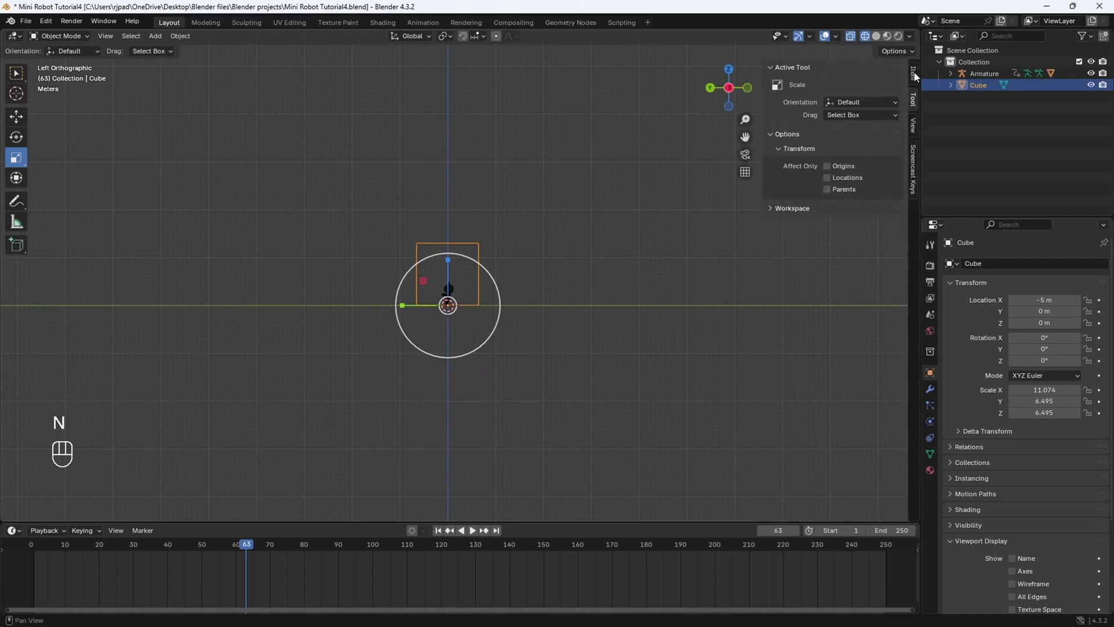
{"action": "left_click", "coordinate": [920, 81]}
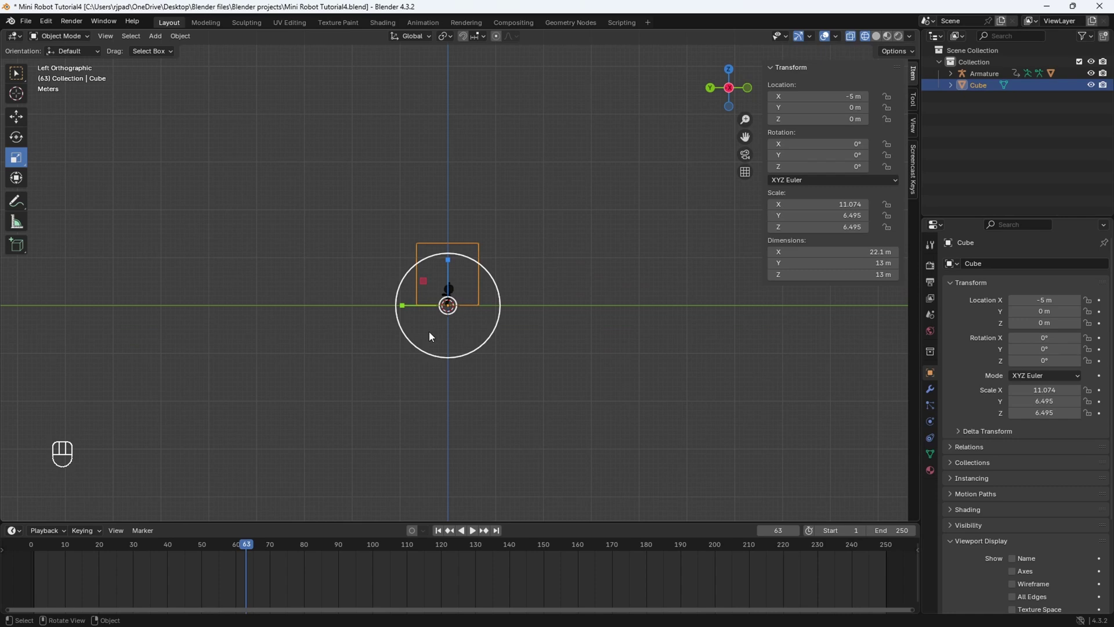
{"action": "left_click_drag", "start_coordinate": [405, 313], "coordinate": [715, 303]}
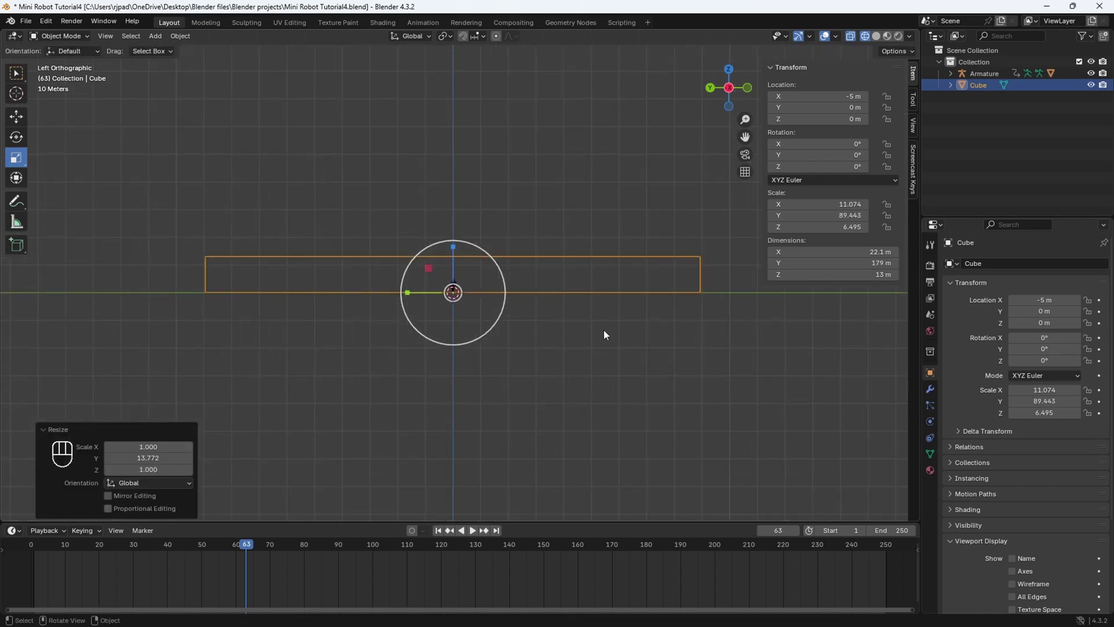
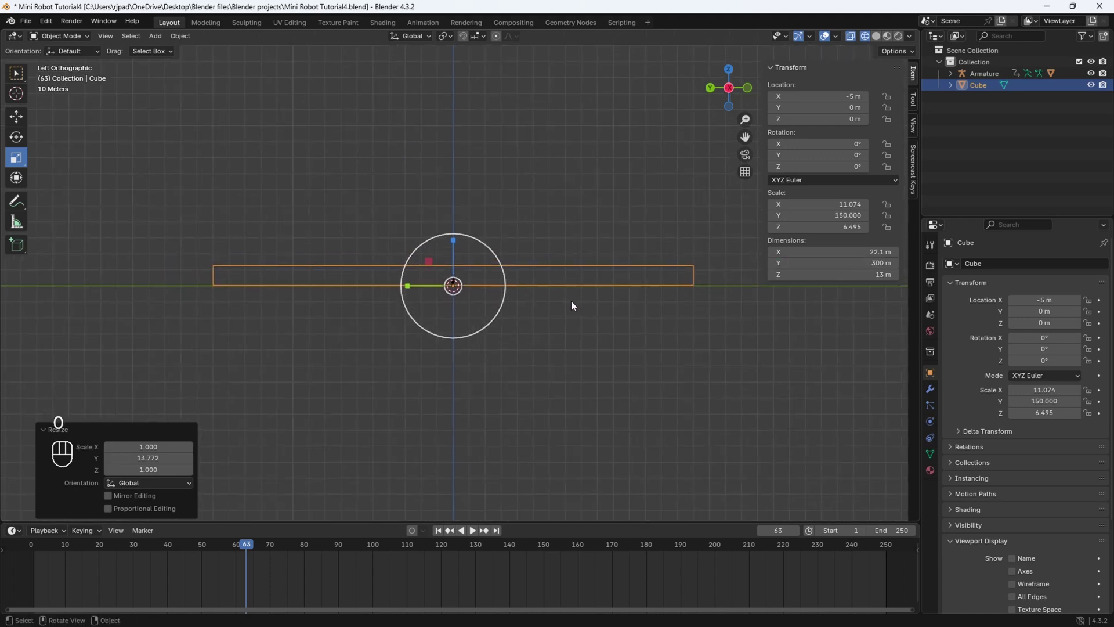
- Orbit to inspect the long hallway block in perspective
{"action": "left_click_drag", "start_coordinate": [569, 307], "coordinate": [506, 317]}
{"action": "middle_click", "coordinate": [506, 318]}
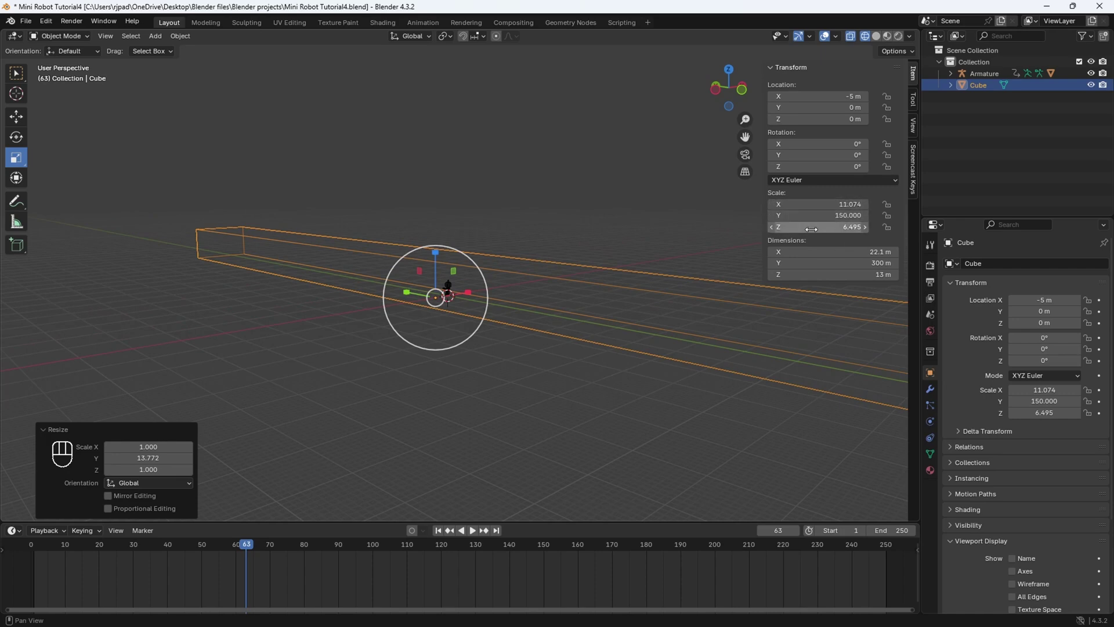
{"action": "middle_click", "coordinate": [565, 386]}
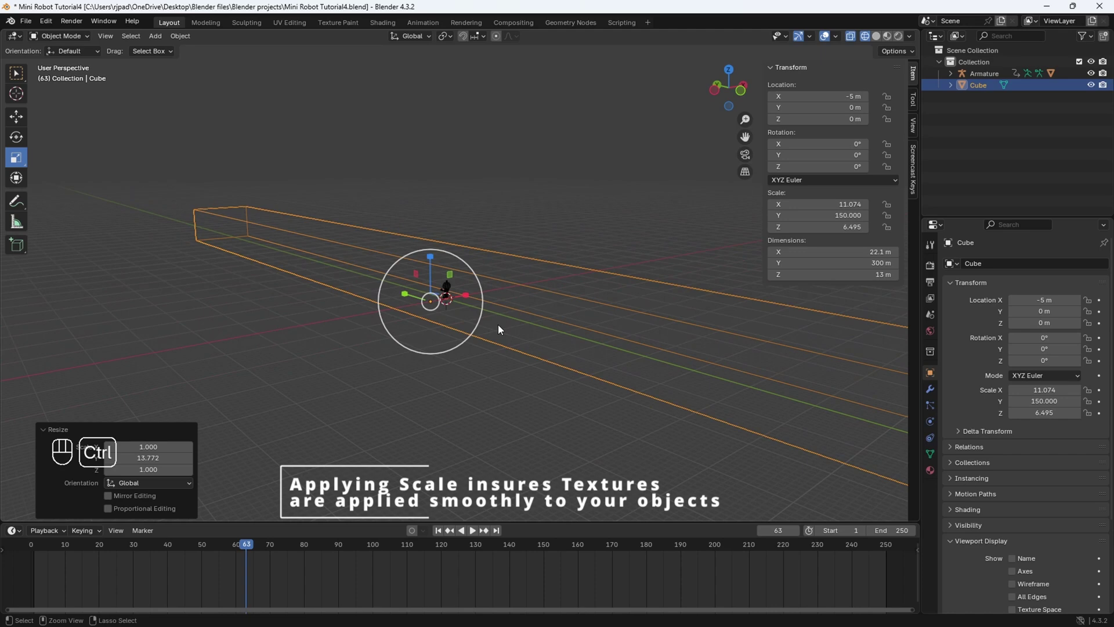
- Apply the box's scale to 1.0 and move the view inside the hallway in Solid shading
{"action": "key", "text": "ctrl+a"}
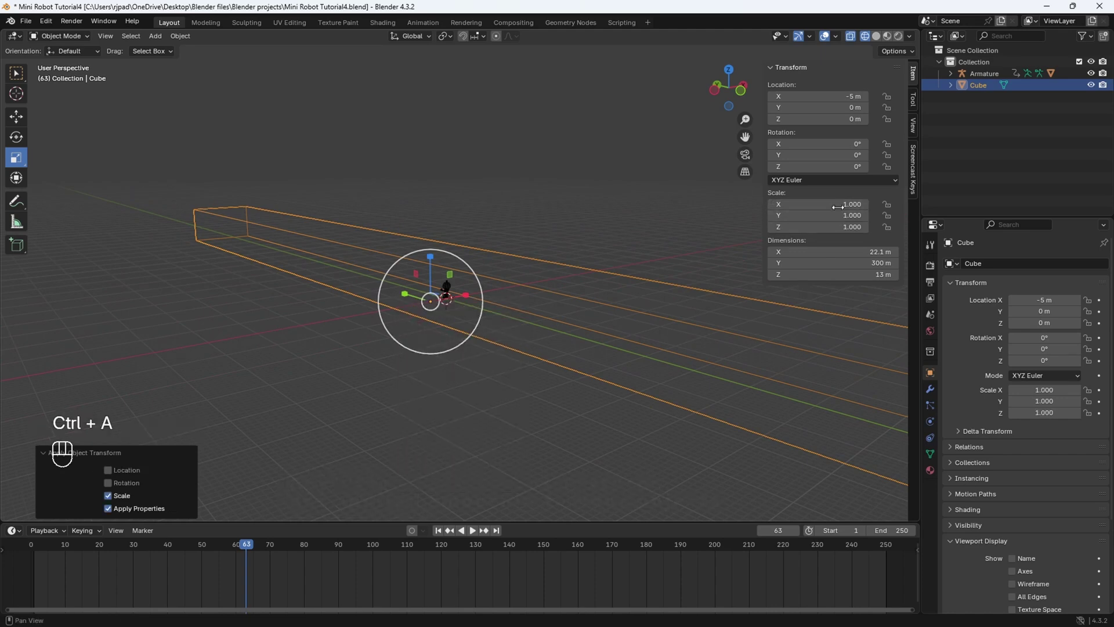
{"action": "left_click_drag", "start_coordinate": [477, 348], "coordinate": [457, 339]}
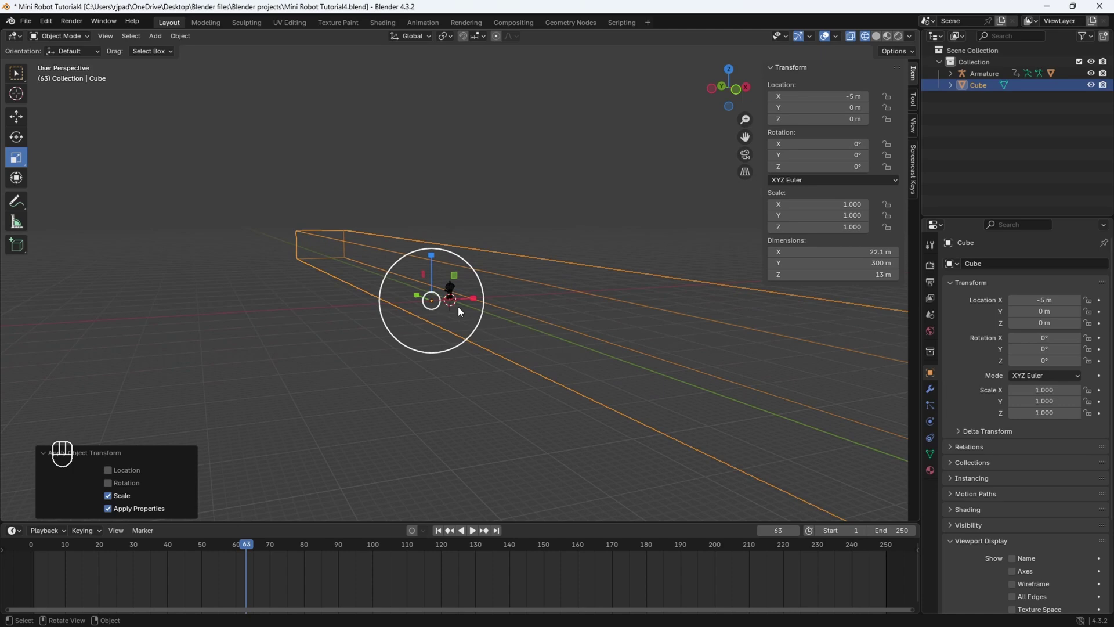
{"action": "left_click_drag", "start_coordinate": [343, 365], "coordinate": [348, 329]}
{"action": "left_click_drag", "start_coordinate": [348, 330], "coordinate": [392, 206]}
{"action": "key", "text": "z"}
{"action": "left_click", "coordinate": [543, 300]}
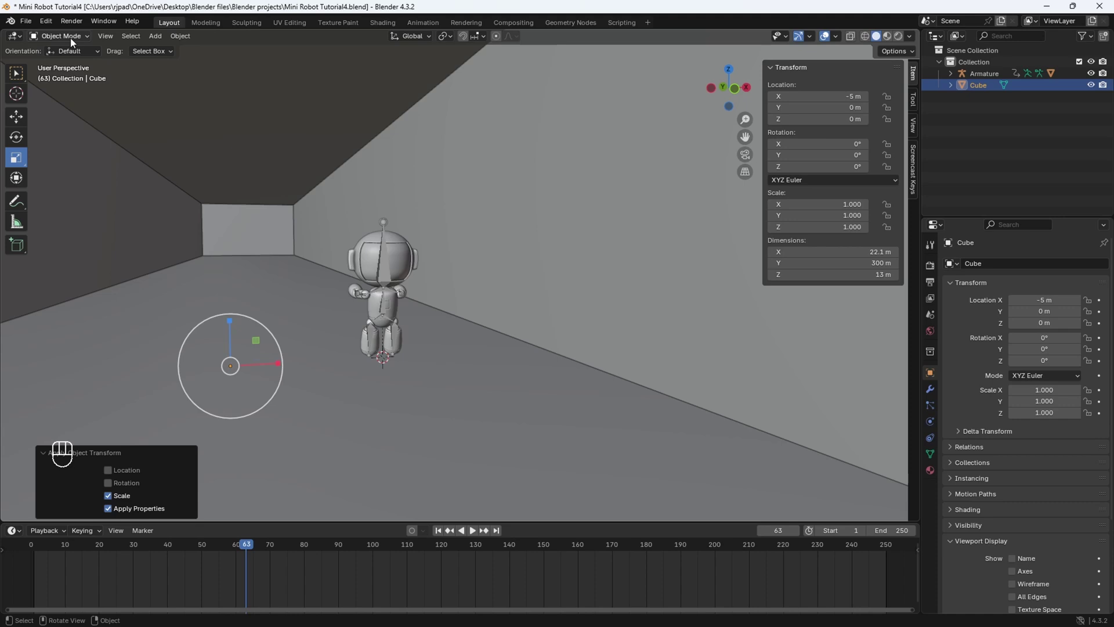
- In Edit Mode, separate each hallway side into its own object, Cube.001 through Cube.004
{"action": "left_click_drag", "start_coordinate": [77, 41], "coordinate": [68, 65]}
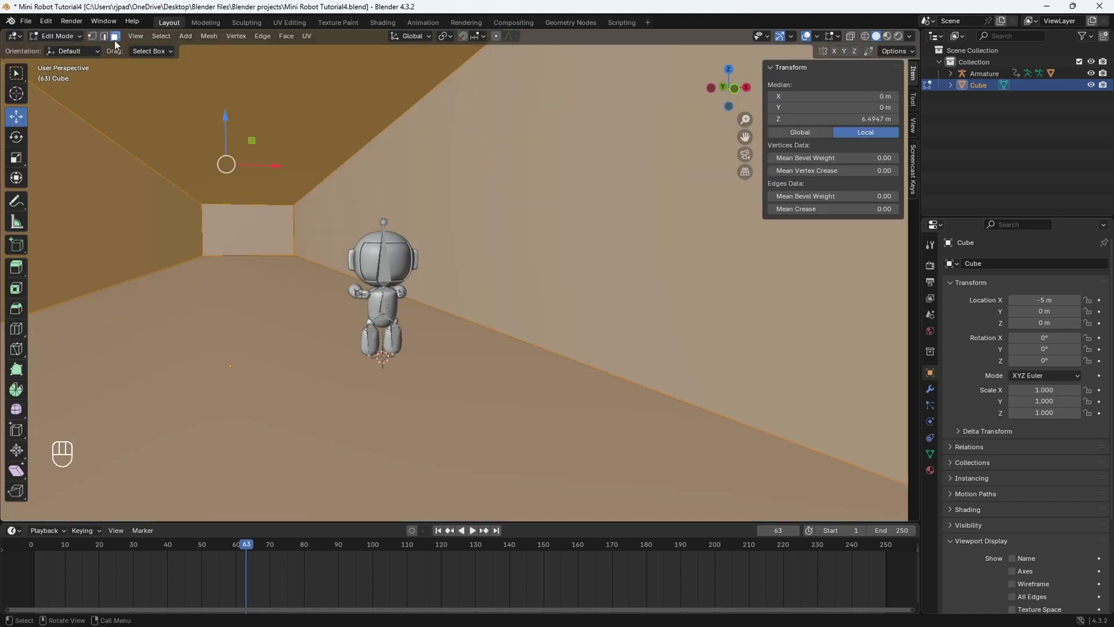
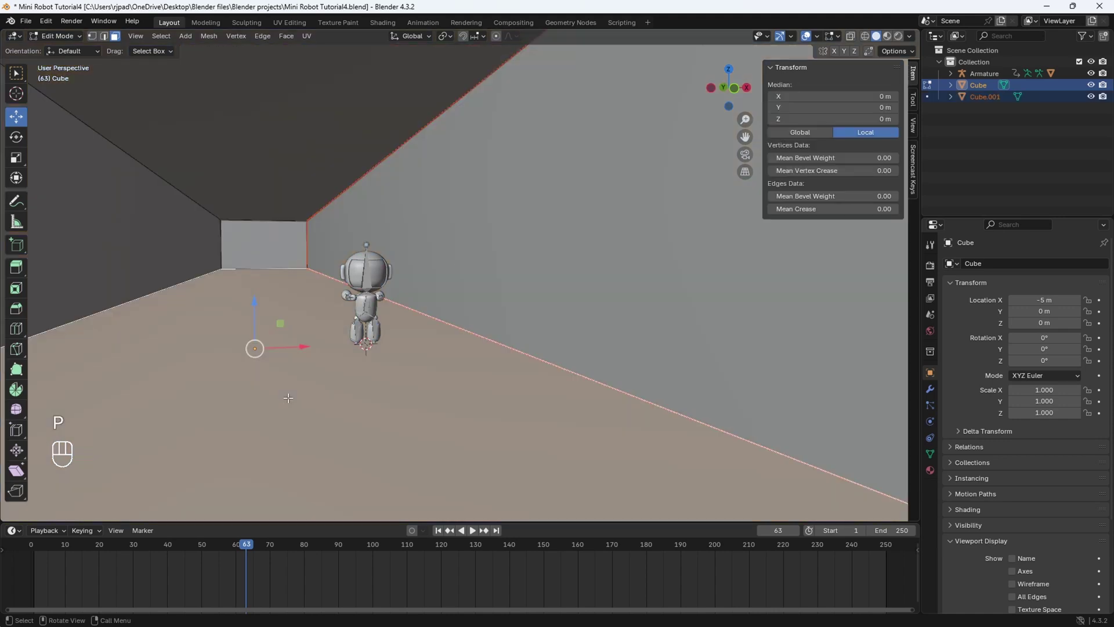
{"action": "key", "text": "p"}
{"action": "key", "text": "p"}
{"action": "key", "text": "p"}
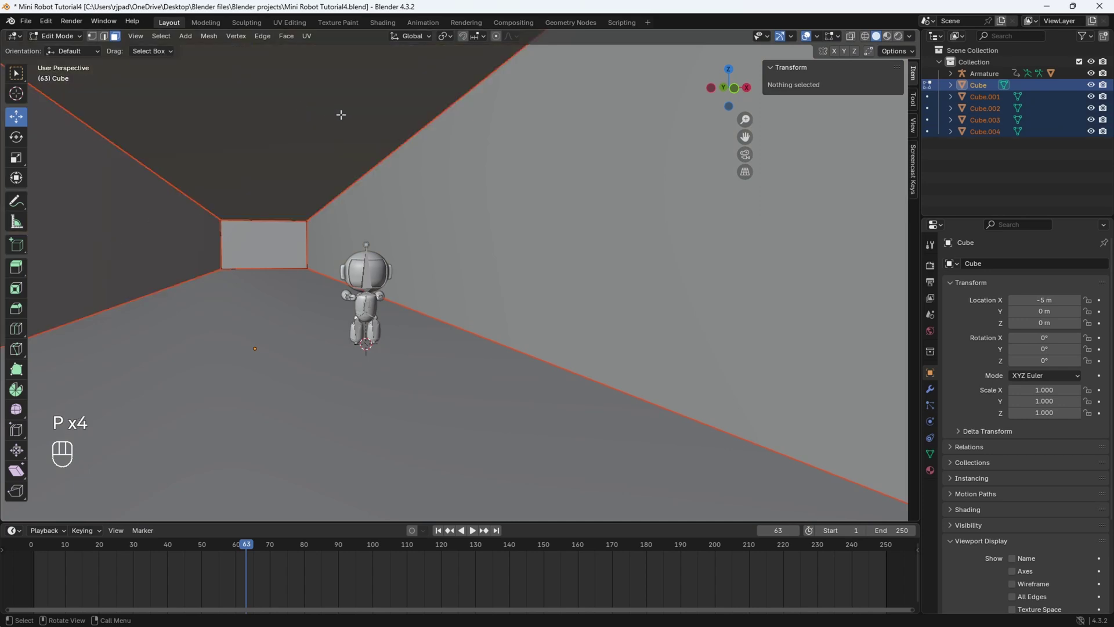
{"action": "left_click_drag", "start_coordinate": [76, 56], "coordinate": [75, 49]}
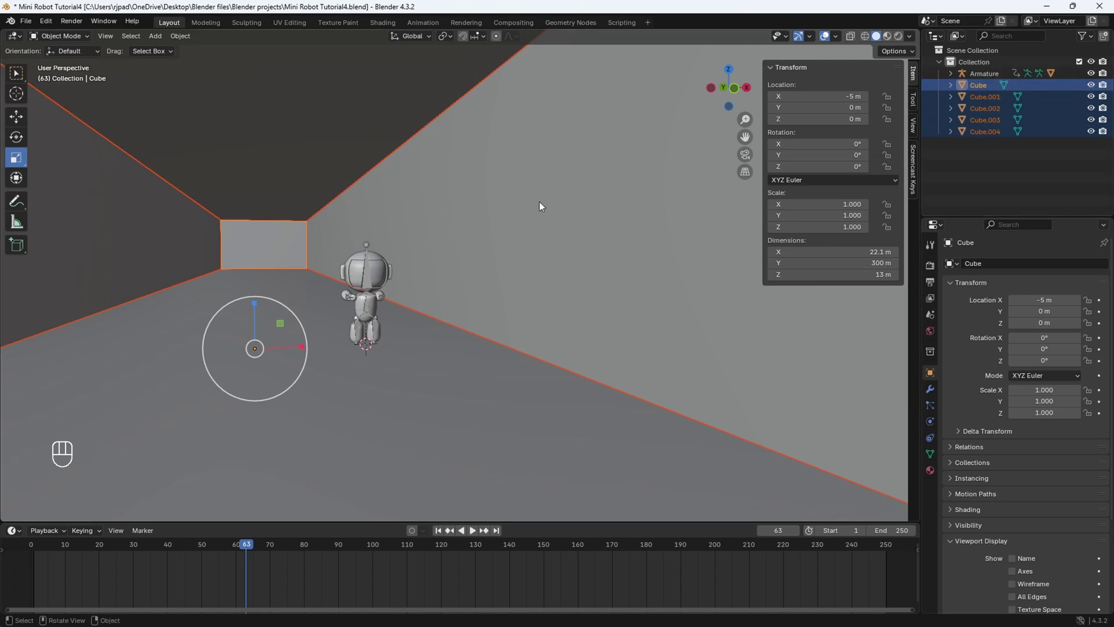
- Rename the right wall piece 'Wall Right' and the bottom piece 'Floor'
{"action": "left_click_drag", "start_coordinate": [568, 240], "coordinate": [497, 244]}
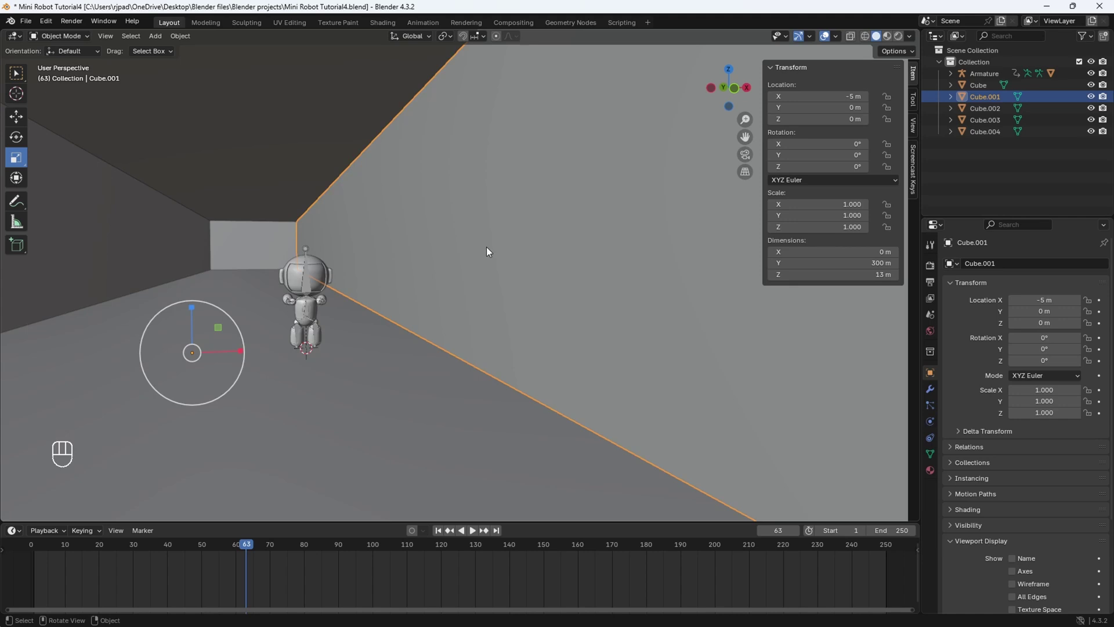
{"action": "key", "text": "F2"}
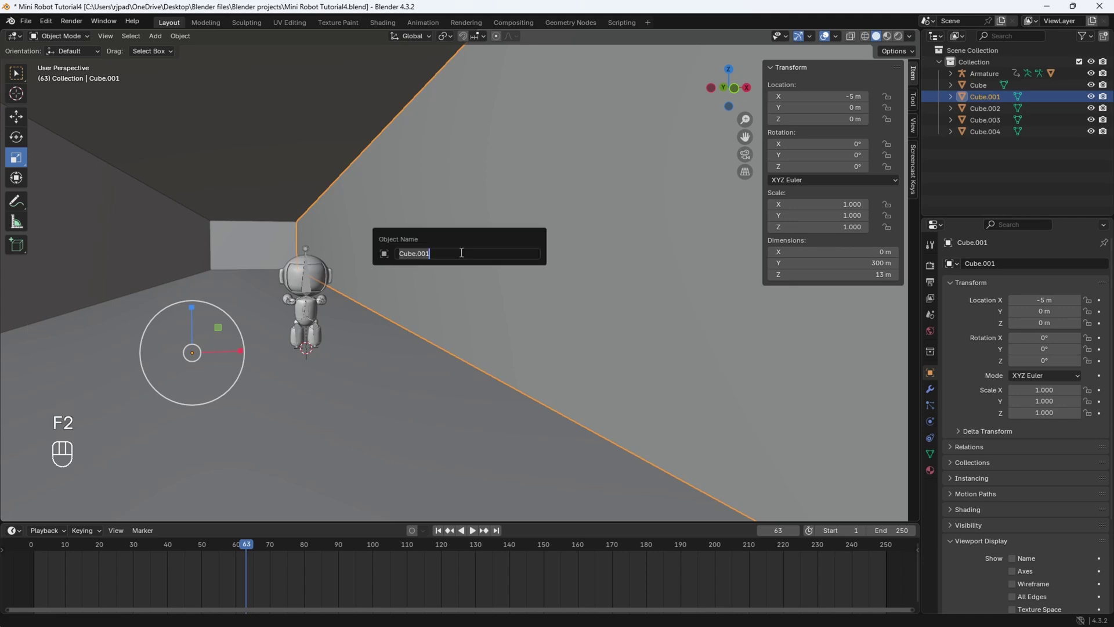
{"action": "key", "text": "l"}
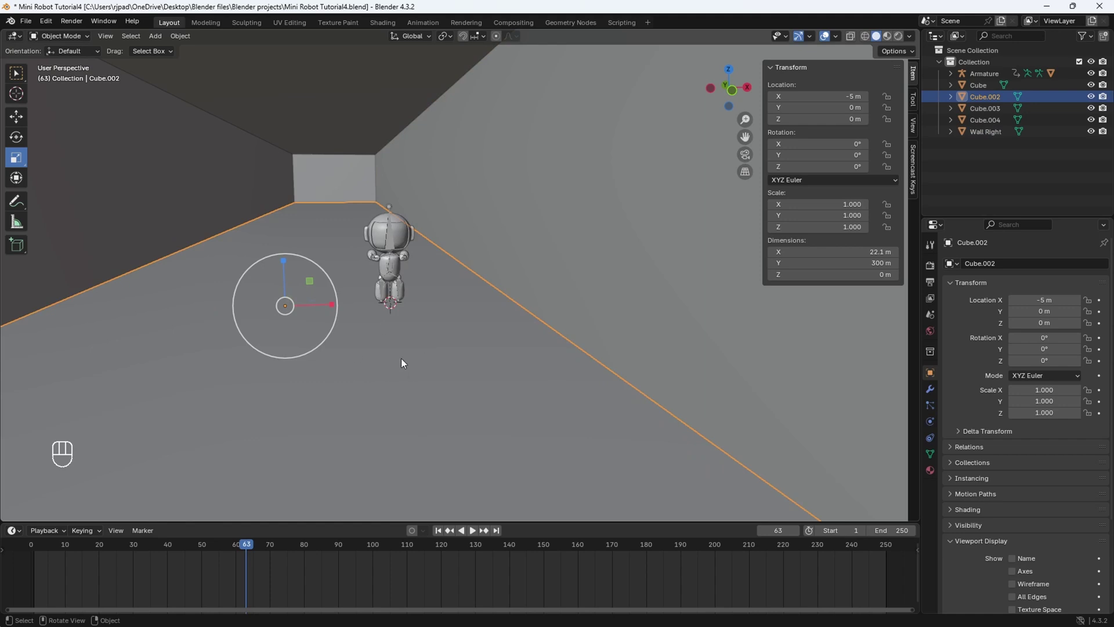
{"action": "key", "text": "F2"}
{"action": "key", "text": "o"}
- Rename the left wall piece 'Wall Left' and the top piece 'Ceiling'
{"action": "middle_click", "coordinate": [347, 326]}
{"action": "middle_click", "coordinate": [235, 191]}
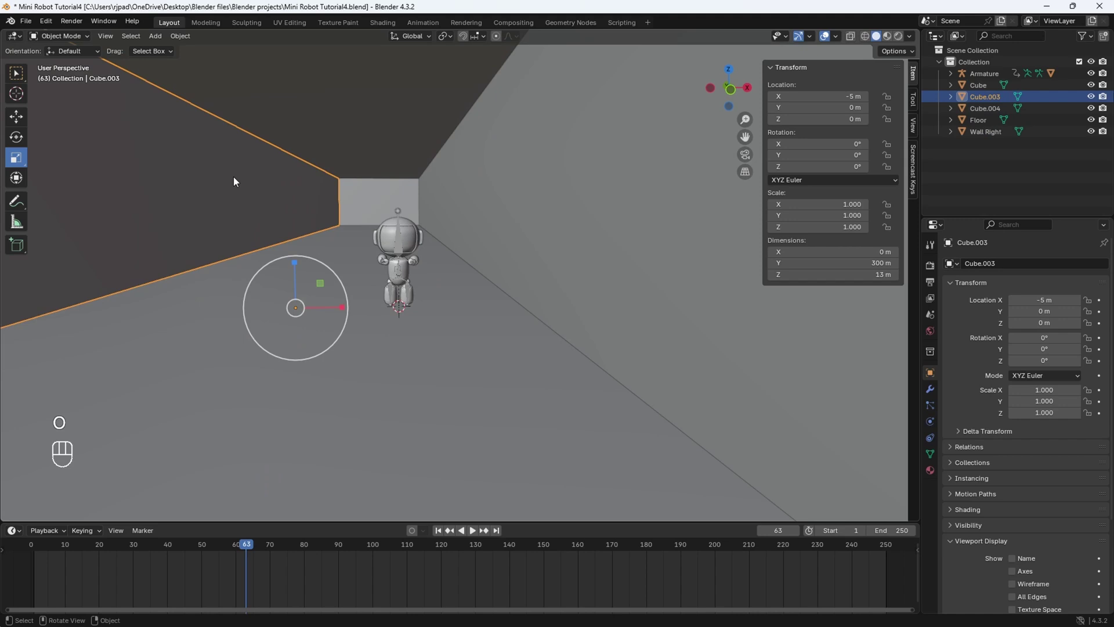
{"action": "key", "text": "F2"}
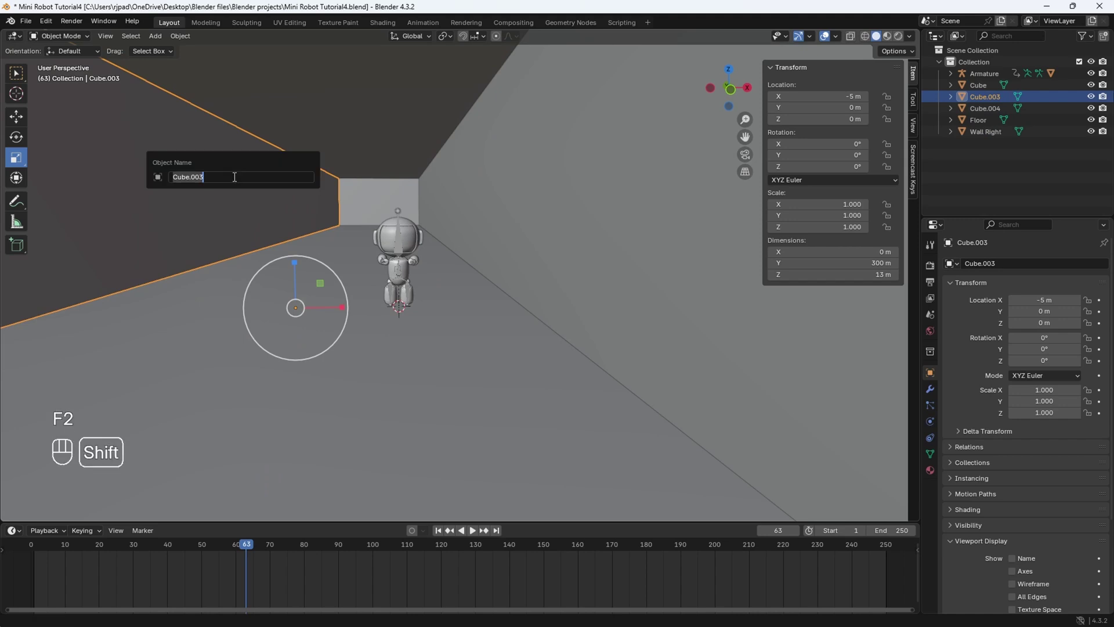
{"action": "key", "text": "l"}
{"action": "key", "text": "BackSpace"}
{"action": "middle_click", "coordinate": [318, 167]}
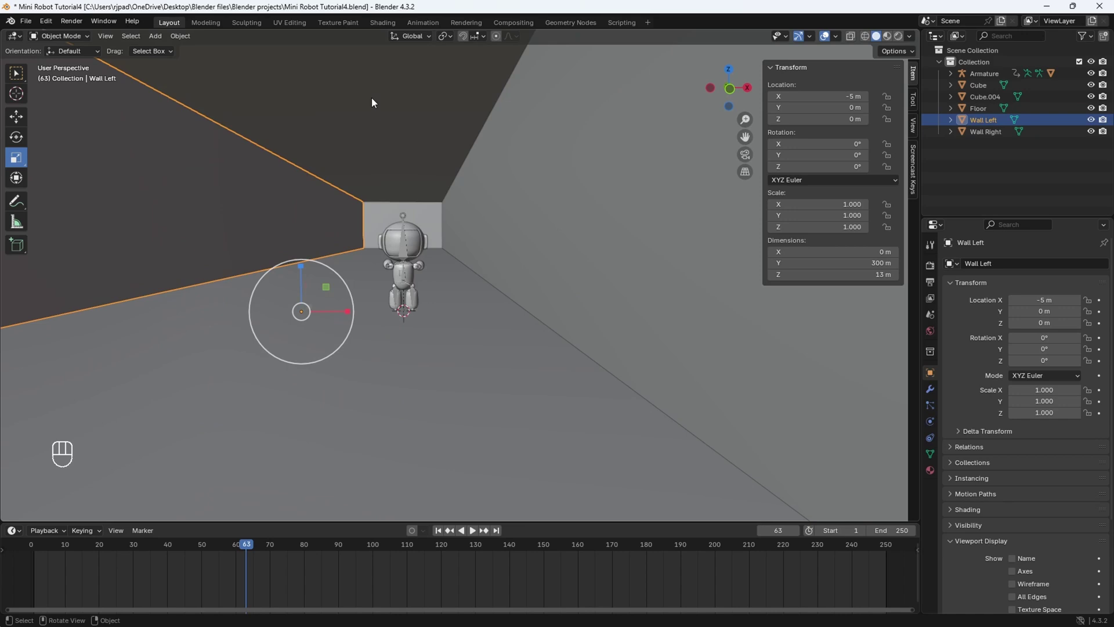
{"action": "key", "text": "F2"}
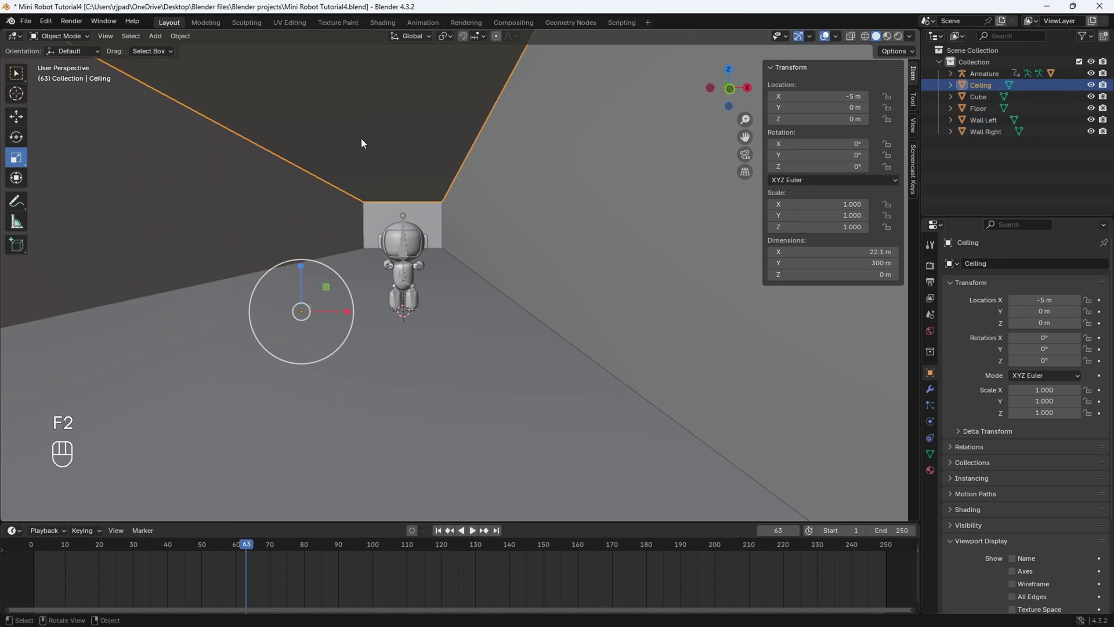
{"action": "left_click_drag", "start_coordinate": [493, 297], "coordinate": [472, 306]}
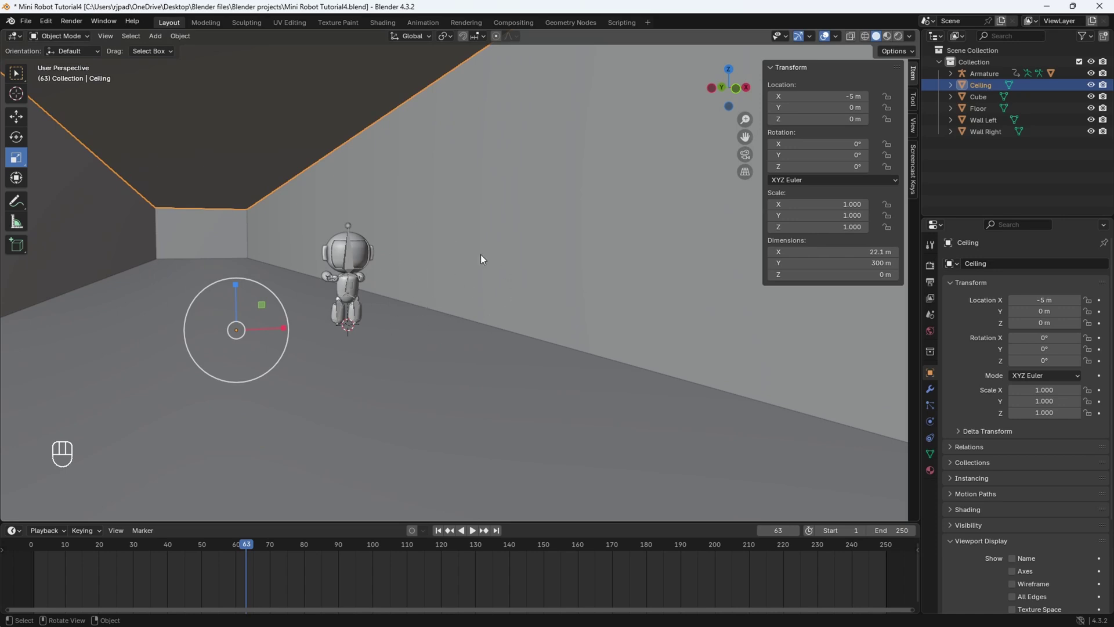
{"action": "middle_click", "coordinate": [501, 295]}
- Switch the viewport to Rendered shading and orbit around the robot inside the hallway
{"action": "key", "text": "z"}
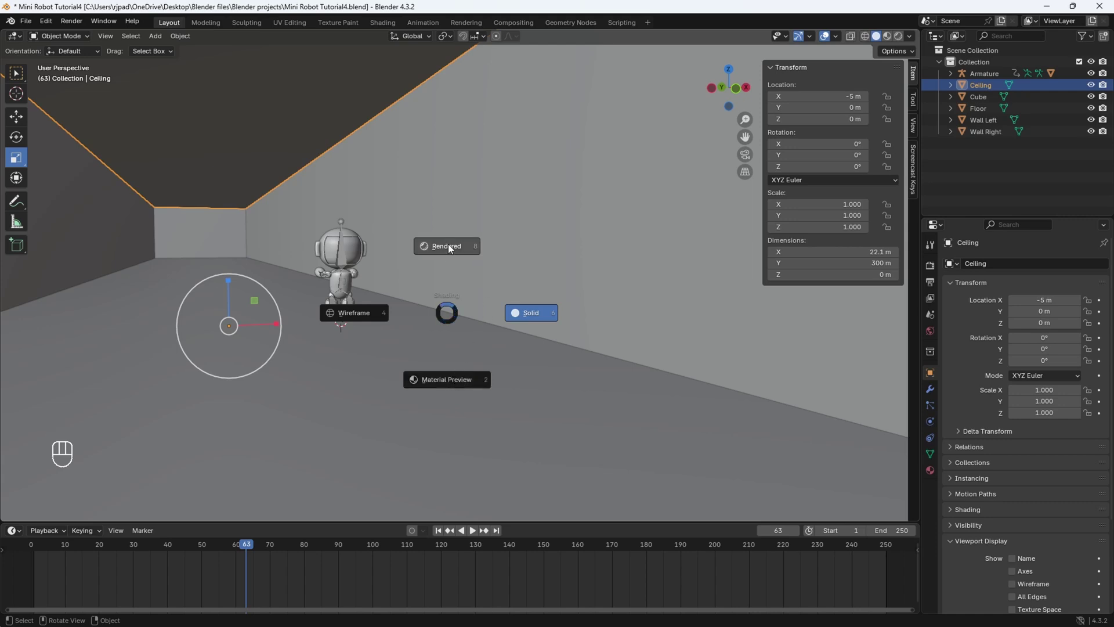
{"action": "left_click_drag", "start_coordinate": [429, 248], "coordinate": [452, 255]}
{"action": "middle_click", "coordinate": [449, 261]}
{"action": "middle_click", "coordinate": [339, 336]}
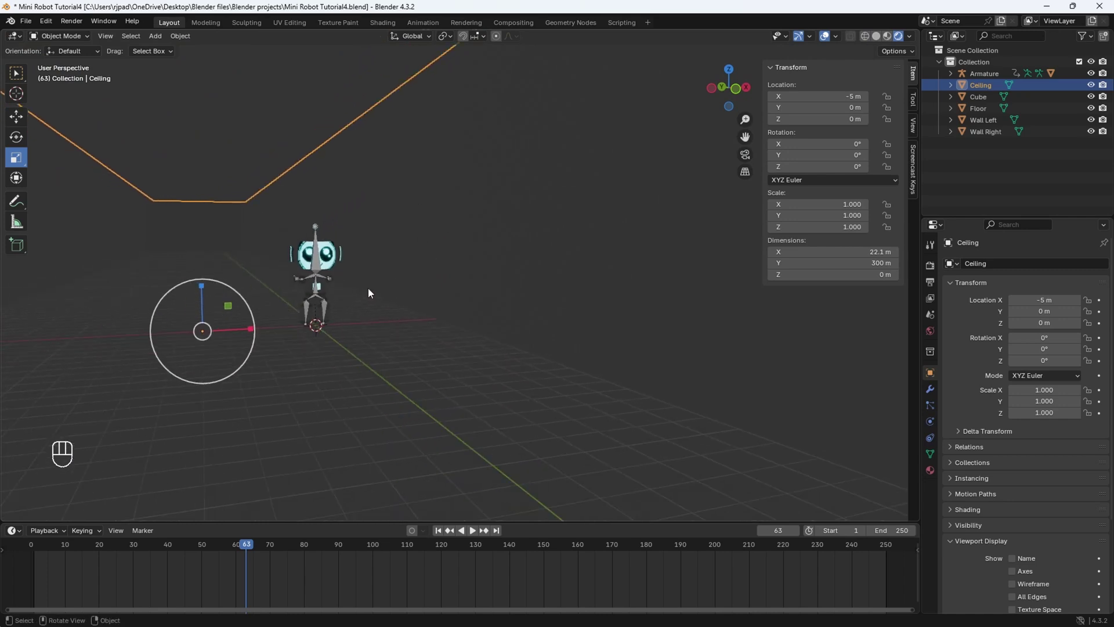
{"action": "middle_click", "coordinate": [410, 311]}
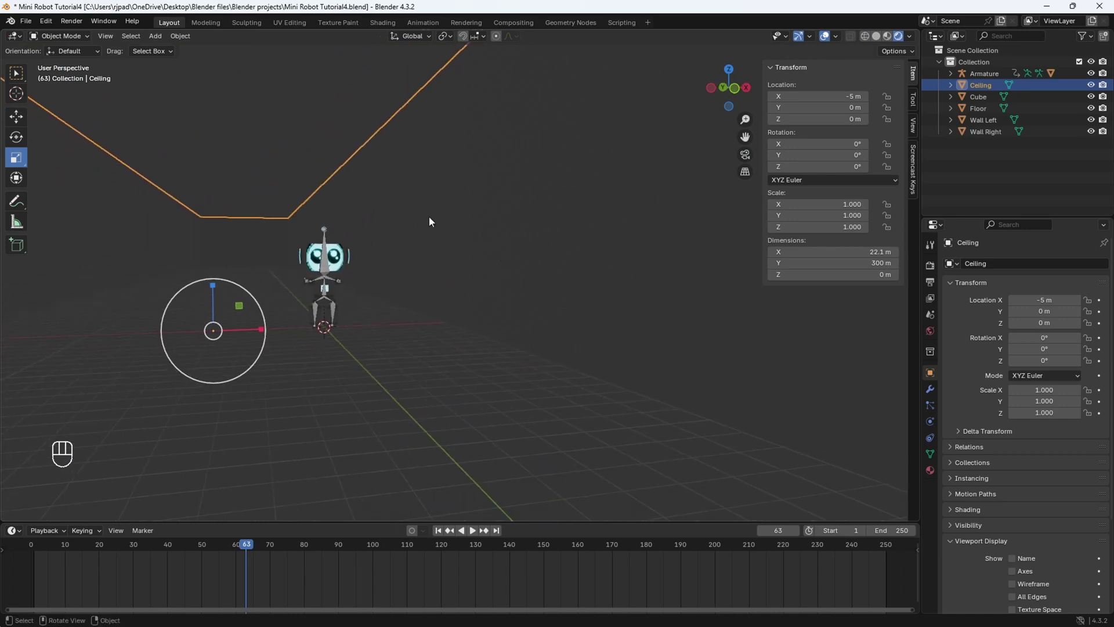
{"action": "middle_click", "coordinate": [399, 233]}
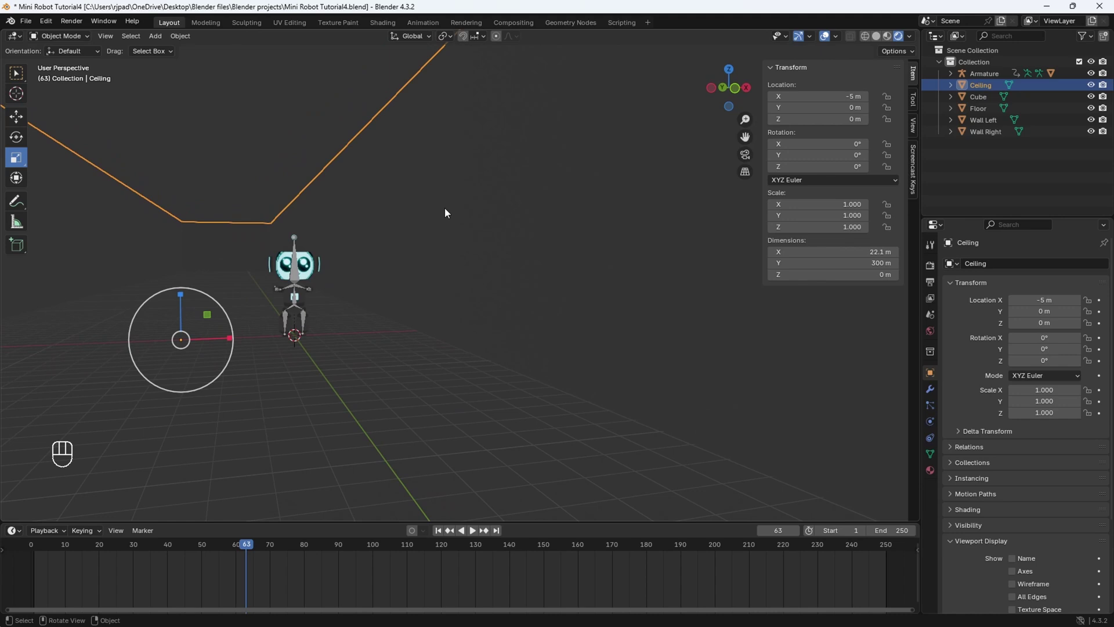
{"action": "left_click", "coordinate": [456, 218]}
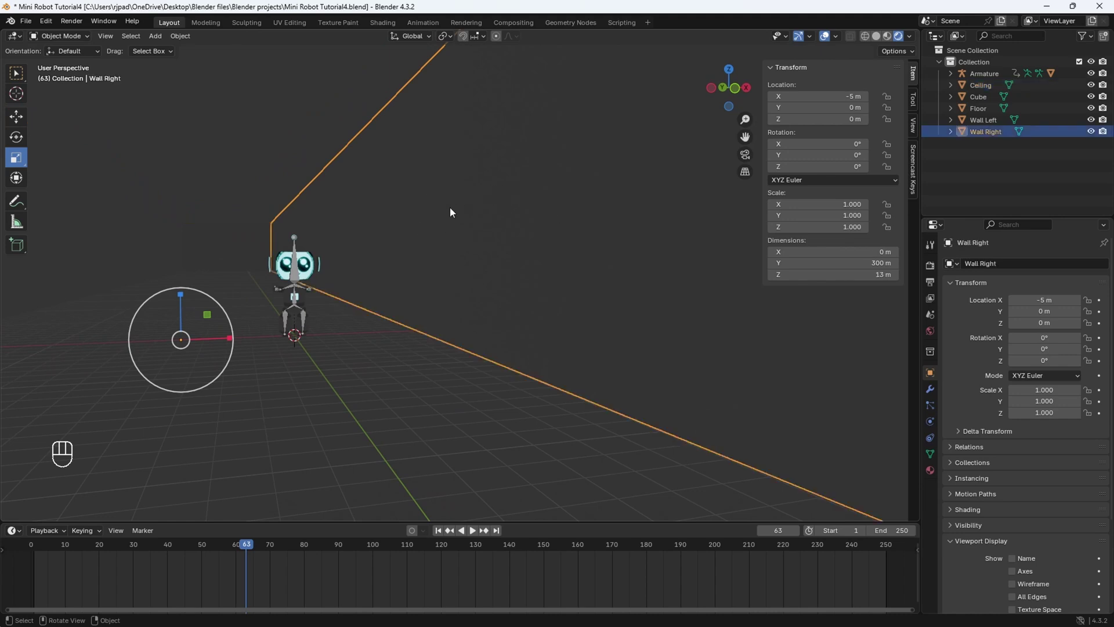
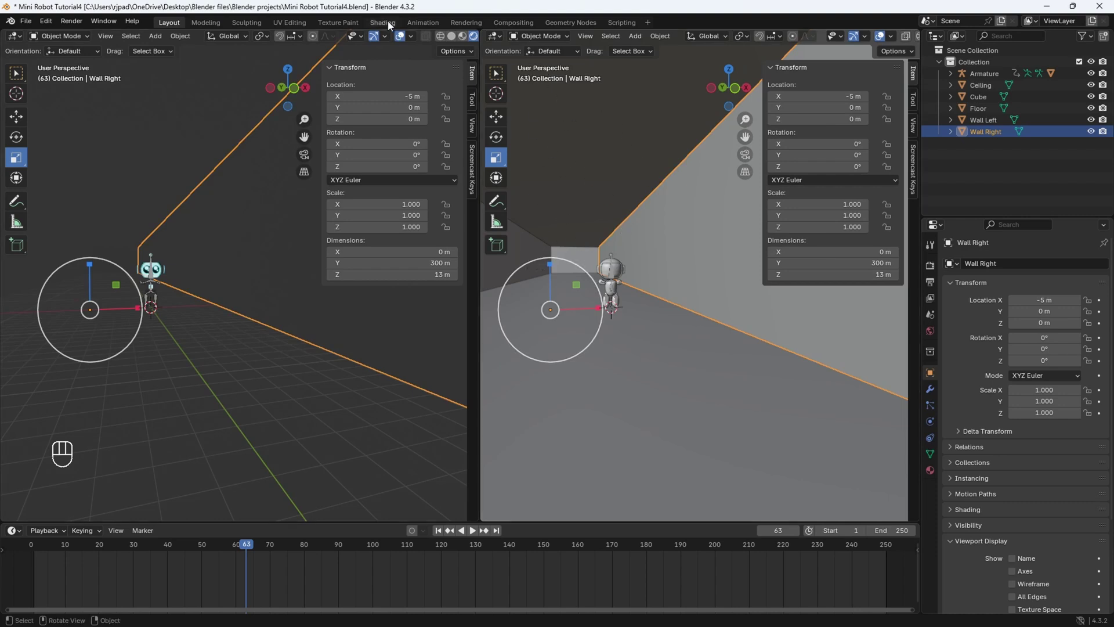
- Hide the viewport sidebar and create a new material for Wall Right
{"action": "left_click_drag", "start_coordinate": [500, 42], "coordinate": [522, 150]}
{"action": "key", "text": "n"}
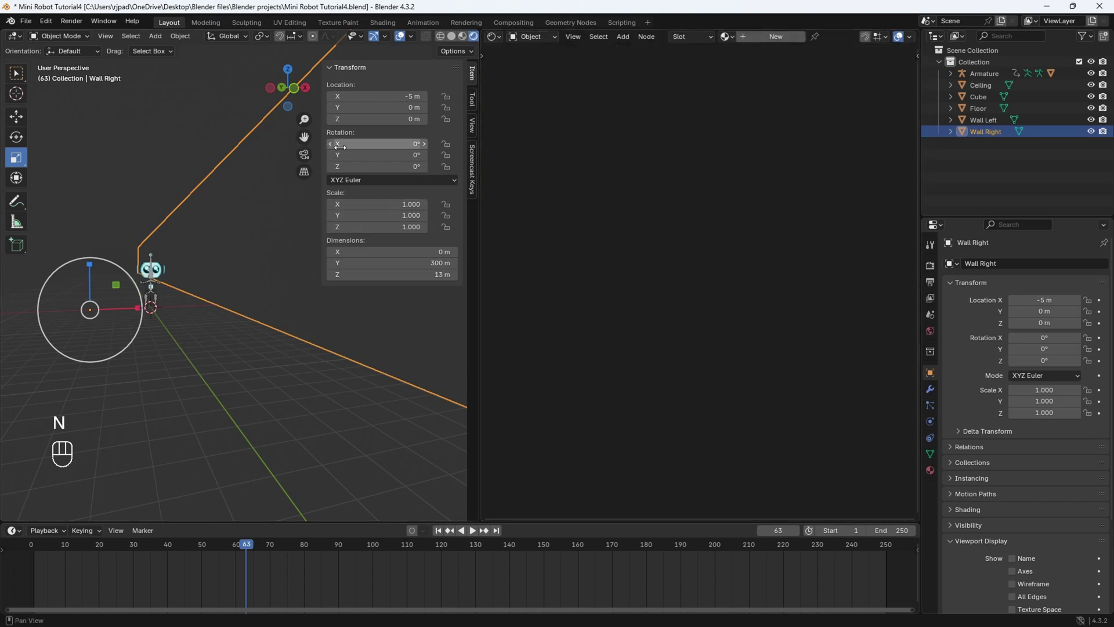
{"action": "key", "text": "n"}
{"action": "left_click", "coordinate": [317, 239]}
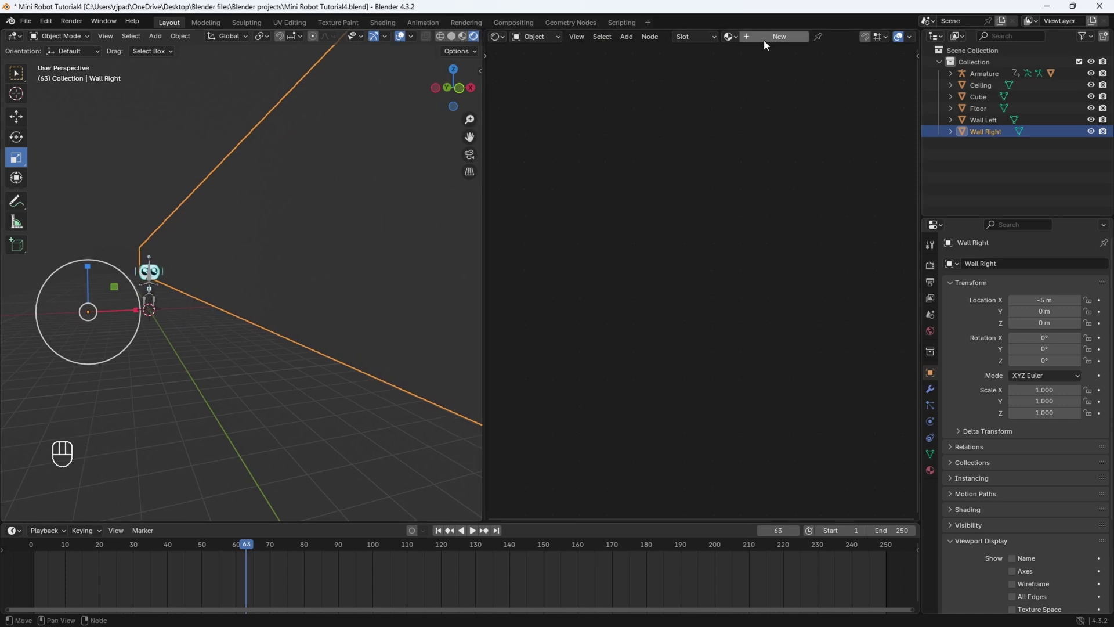
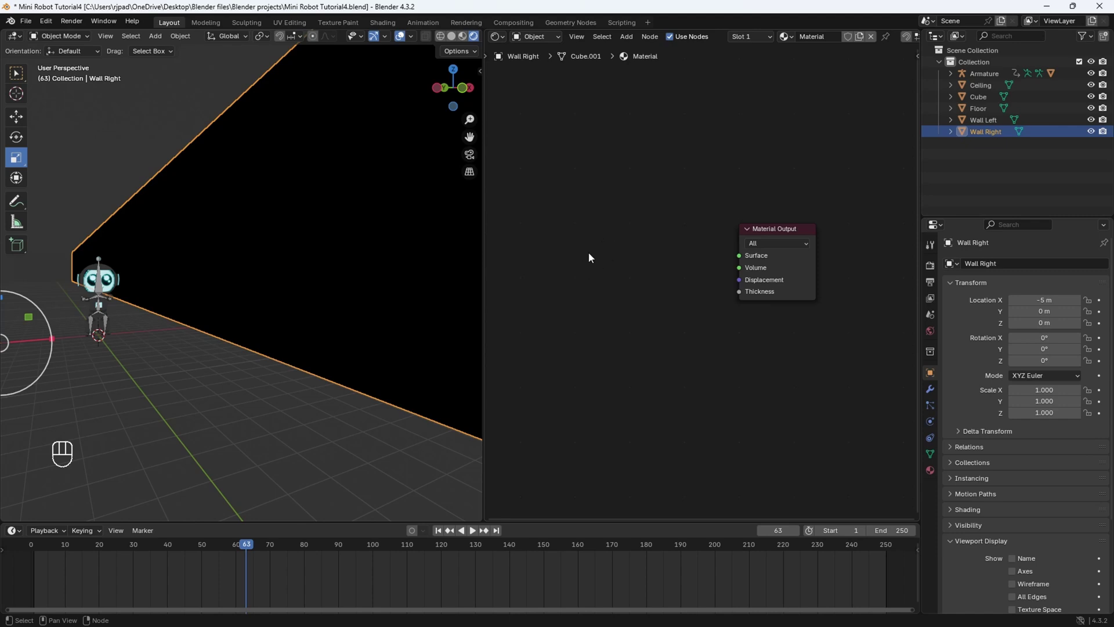
- Add an Emission shader and wire it into the material's Surface output
{"action": "key", "text": "shift+a"}
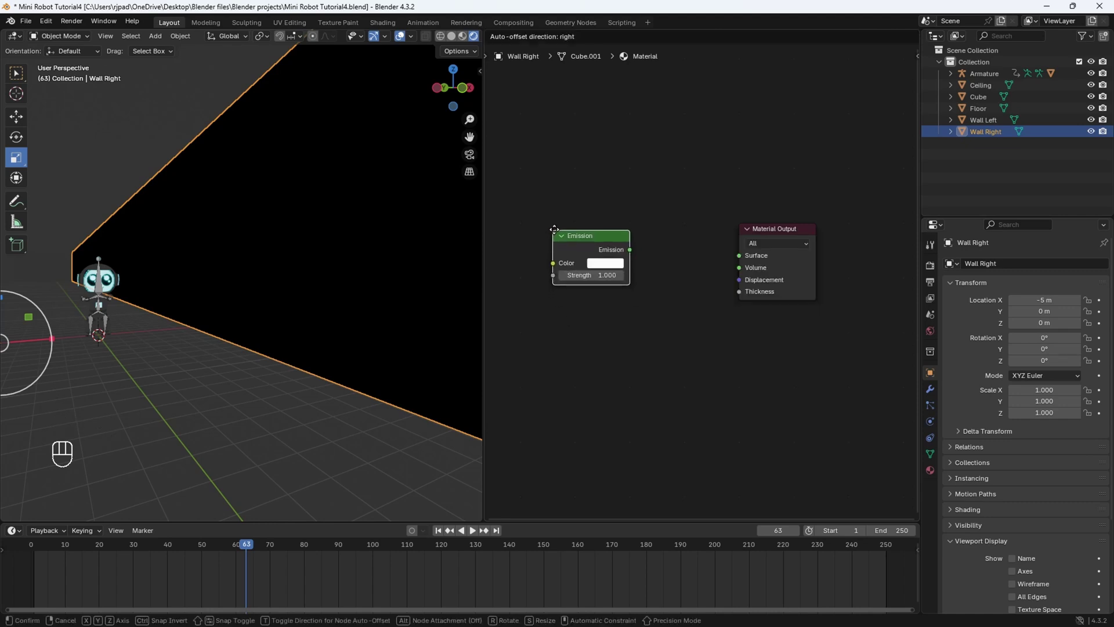
{"action": "left_click", "coordinate": [640, 246]}
{"action": "left_click_drag", "start_coordinate": [651, 255], "coordinate": [733, 259]}
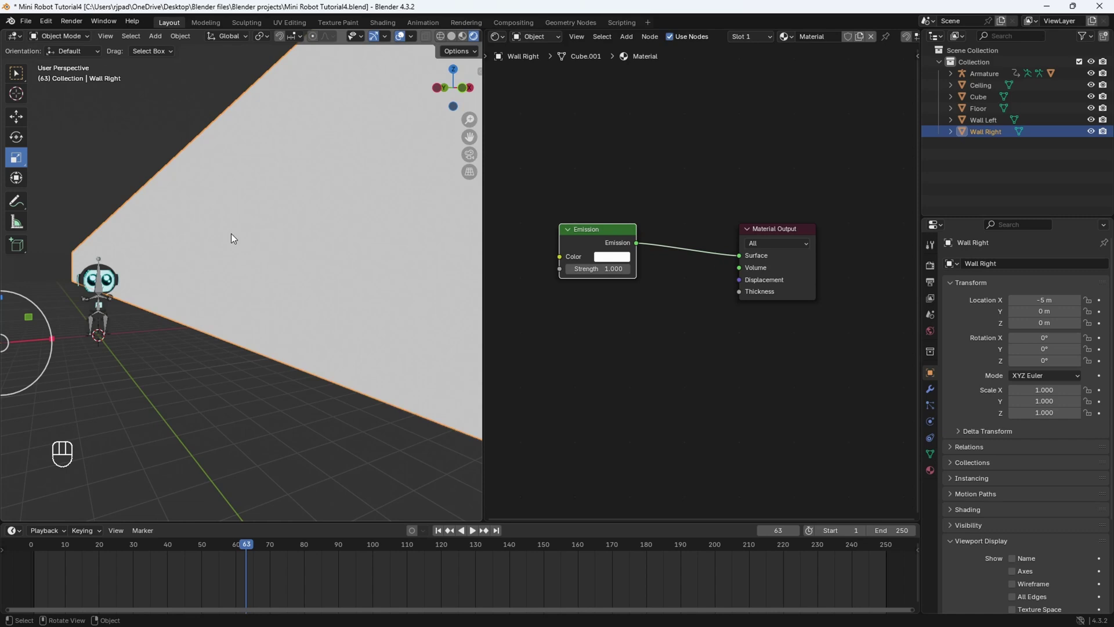
{"action": "middle_click", "coordinate": [661, 324]}
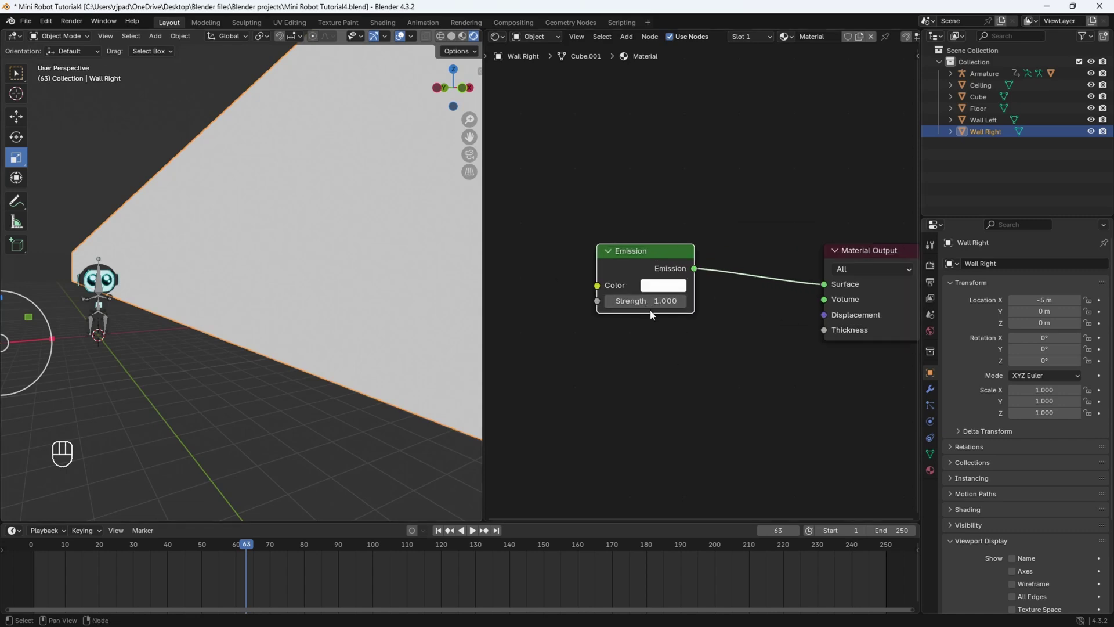
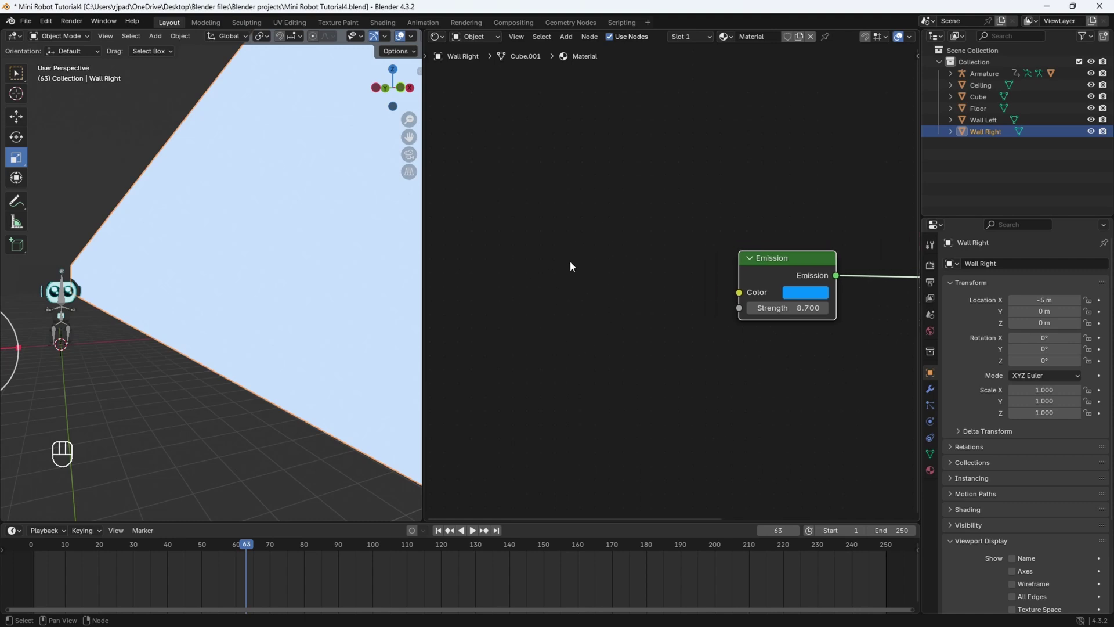
- Add a Voronoi Texture and feed its colour into the Emission colour
{"action": "key", "text": "shift+a"}
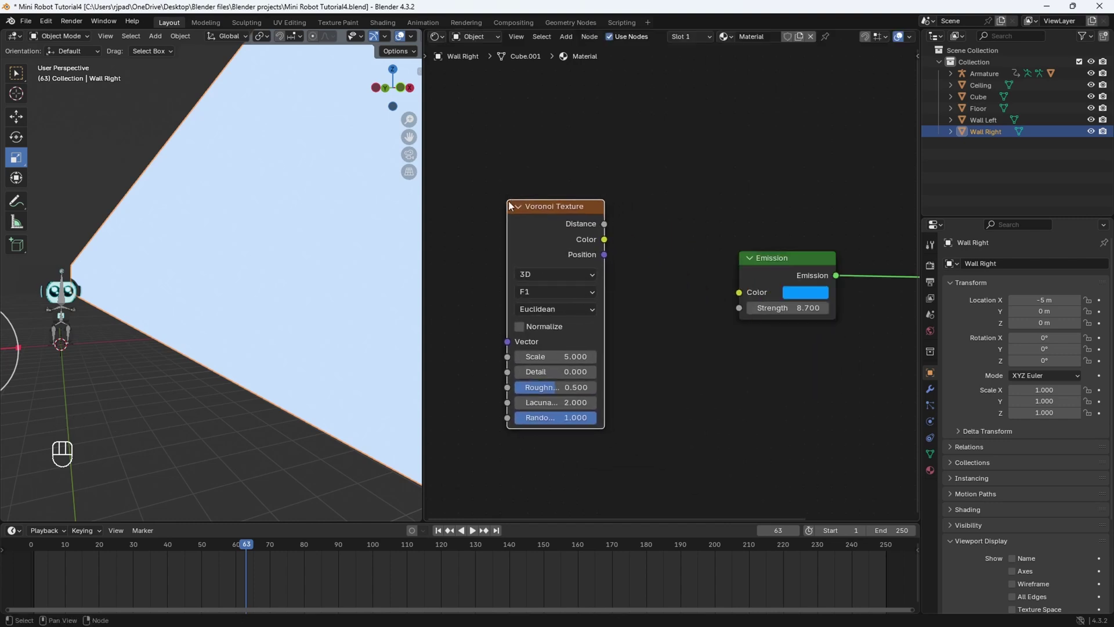
{"action": "left_click_drag", "start_coordinate": [611, 243], "coordinate": [739, 301]}
{"action": "left_click_drag", "start_coordinate": [275, 329], "coordinate": [285, 334]}
{"action": "middle_click", "coordinate": [296, 331]}
{"action": "left_click_drag", "start_coordinate": [280, 315], "coordinate": [365, 252]}
{"action": "middle_click", "coordinate": [292, 291]}
{"action": "middle_click", "coordinate": [294, 280]}
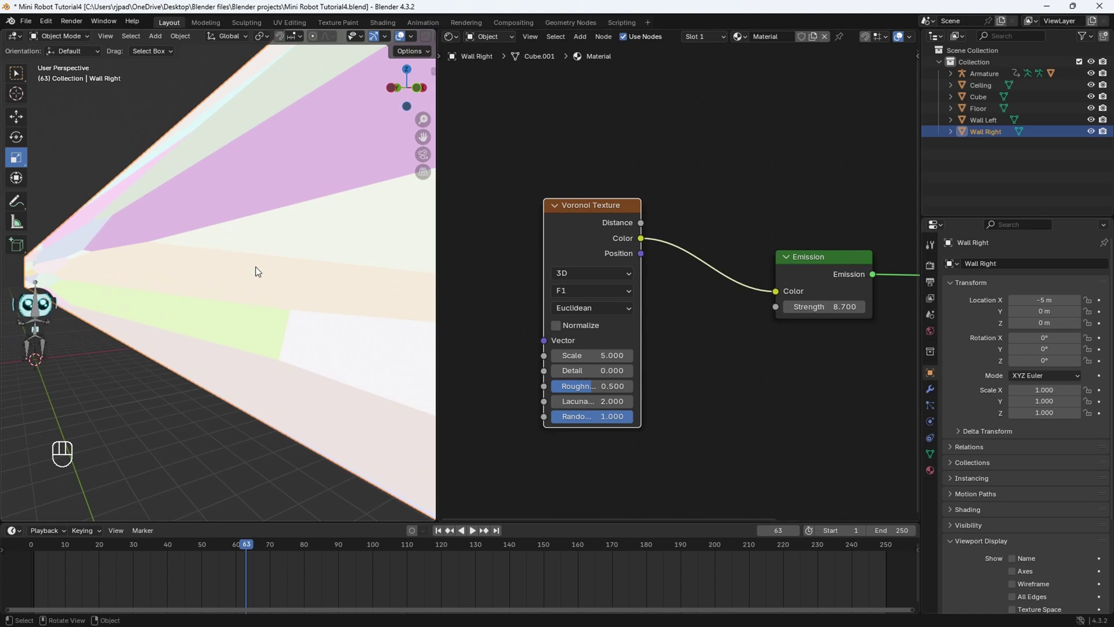
- Lower the emission strength to 0.7 and raise Voronoi randomness to 0.425
{"action": "left_click_drag", "start_coordinate": [592, 296], "coordinate": [594, 363]}
{"action": "left_click_drag", "start_coordinate": [600, 318], "coordinate": [472, 526]}
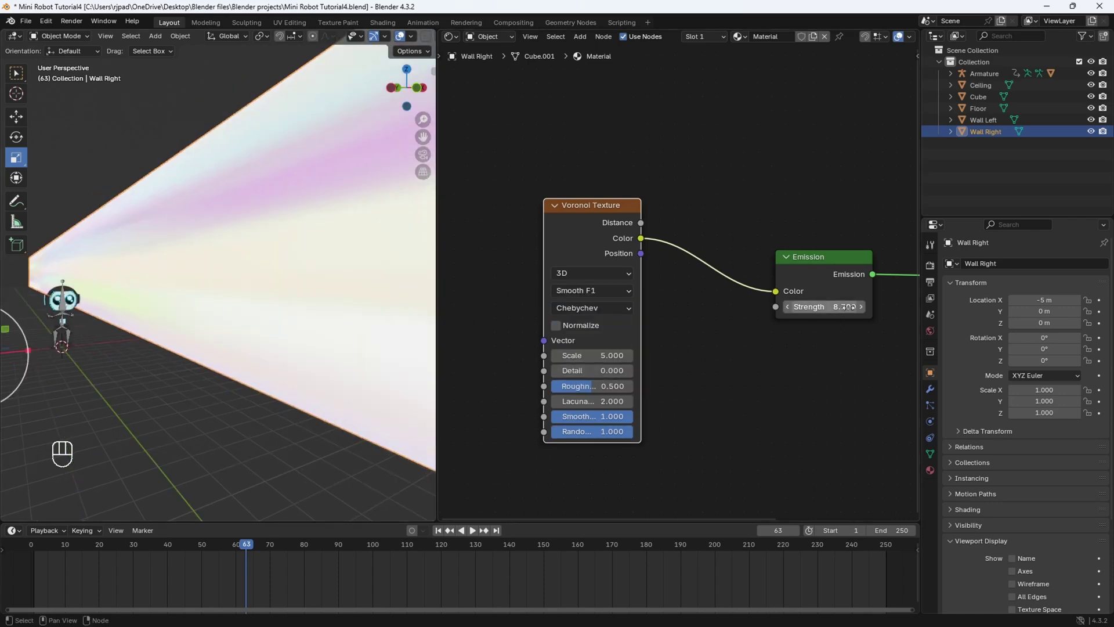
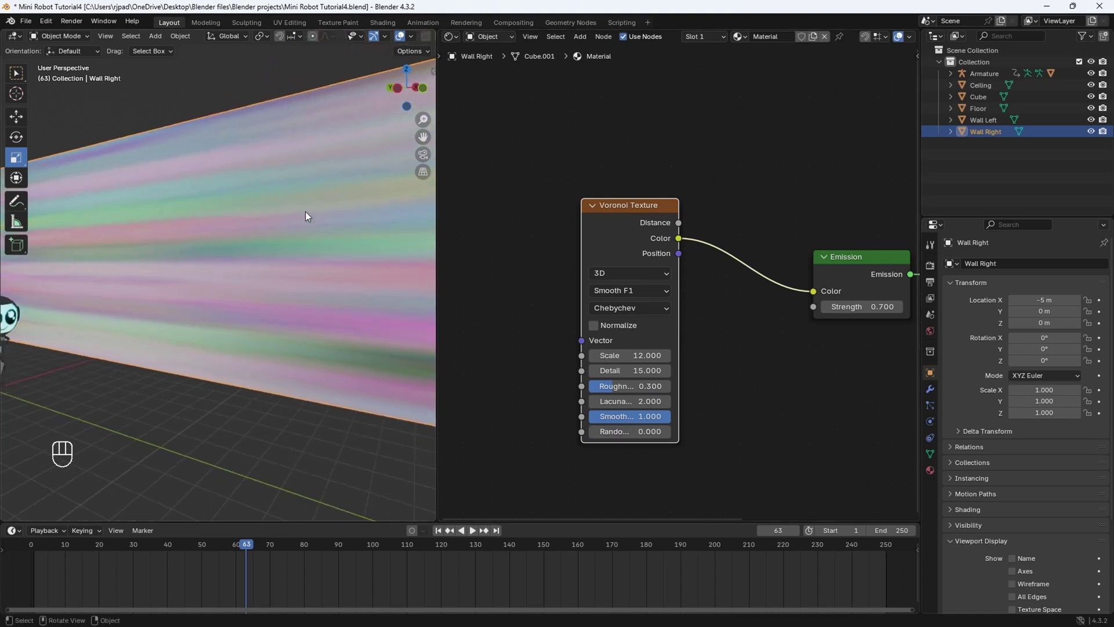
{"action": "middle_click", "coordinate": [285, 292]}
{"action": "middle_click", "coordinate": [398, 374]}
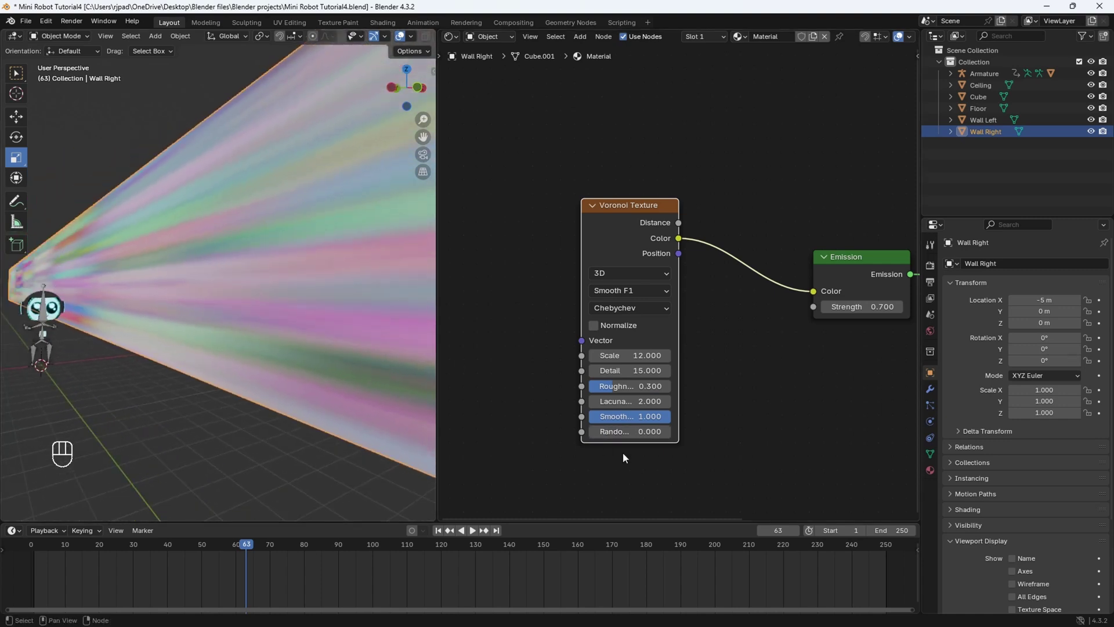
{"action": "left_click_drag", "start_coordinate": [609, 439], "coordinate": [628, 437]}
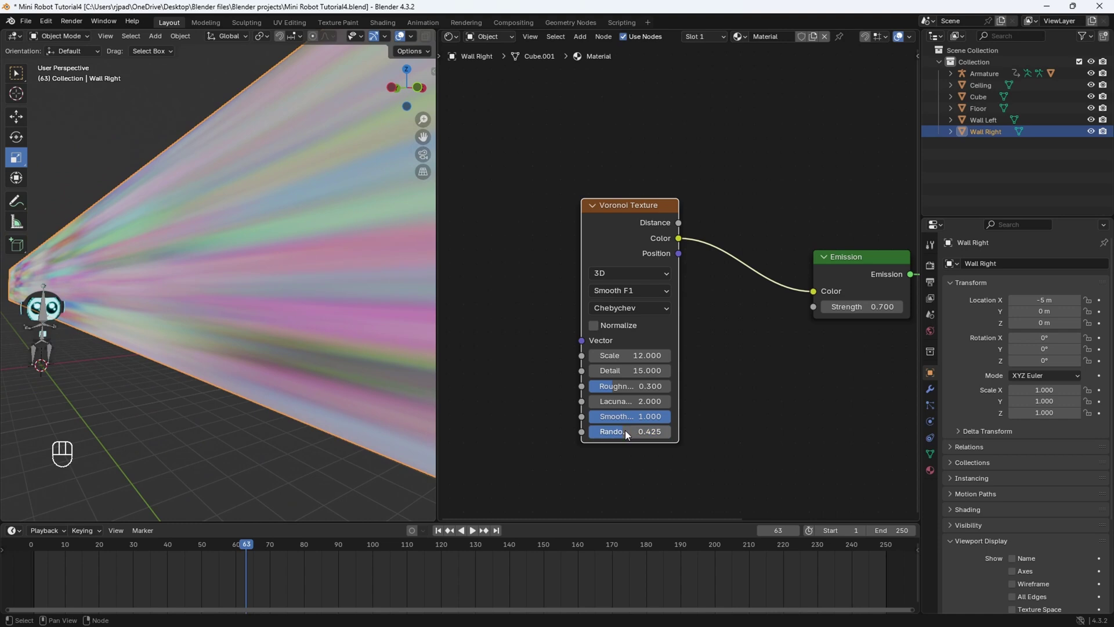
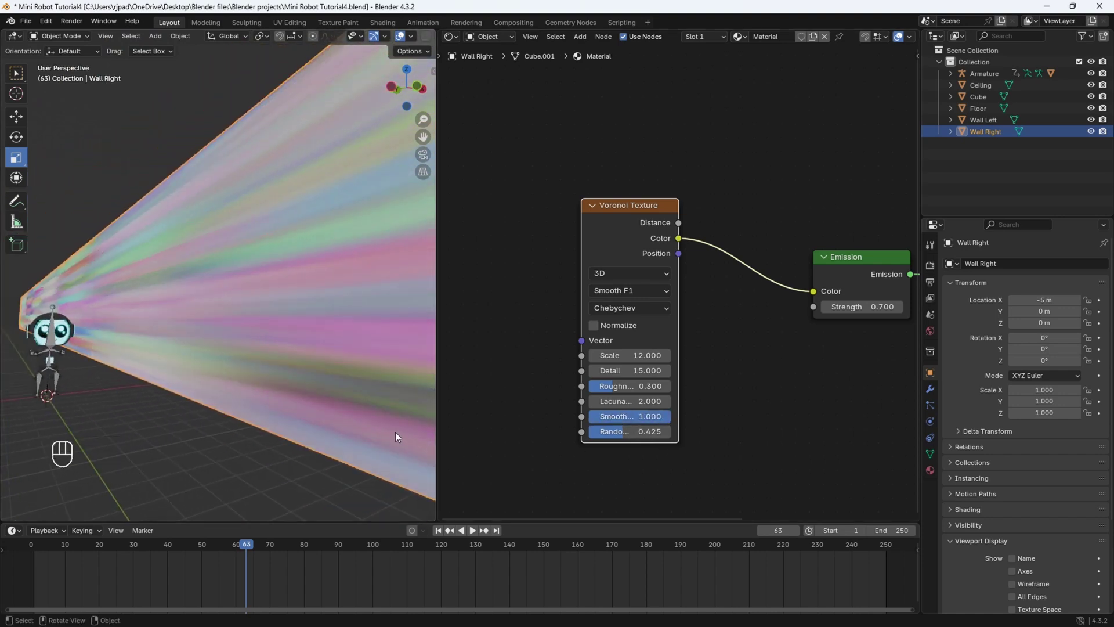
{"action": "middle_click", "coordinate": [259, 301]}
{"action": "left_click_drag", "start_coordinate": [253, 308], "coordinate": [301, 299]}
{"action": "left_click_drag", "start_coordinate": [288, 305], "coordinate": [308, 296]}
{"action": "left_click_drag", "start_coordinate": [293, 275], "coordinate": [304, 280]}
{"action": "middle_click", "coordinate": [305, 251]}
{"action": "left_click_drag", "start_coordinate": [193, 547], "coordinate": [40, 545]}
{"action": "key", "text": "space"}
{"action": "left_click_drag", "start_coordinate": [208, 332], "coordinate": [216, 331]}
{"action": "left_click_drag", "start_coordinate": [191, 329], "coordinate": [216, 331]}
{"action": "middle_click", "coordinate": [176, 356]}
{"action": "left_click_drag", "start_coordinate": [59, 377], "coordinate": [340, 295]}
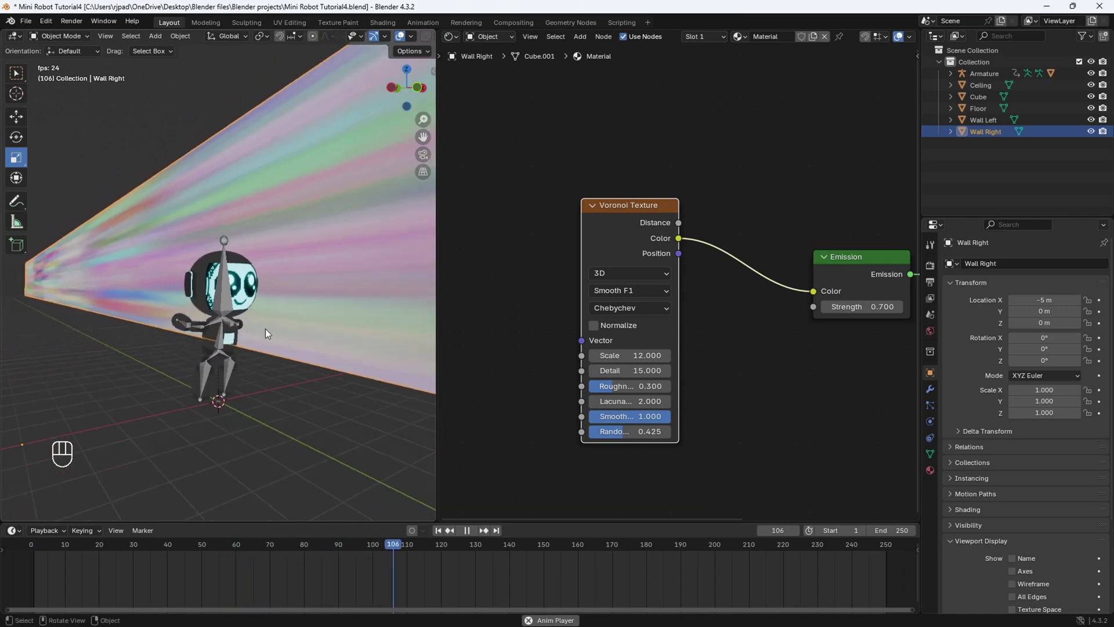
{"action": "key", "text": "space"}
{"action": "left_click_drag", "start_coordinate": [329, 332], "coordinate": [163, 396]}
{"action": "left_click_drag", "start_coordinate": [355, 310], "coordinate": [202, 363]}
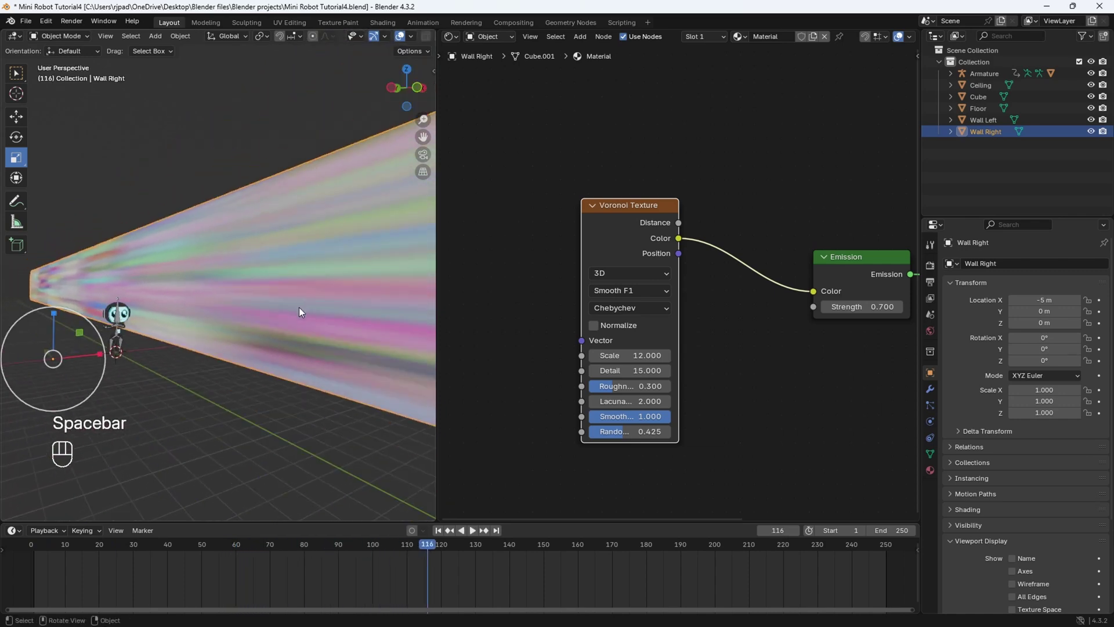
{"action": "middle_click", "coordinate": [292, 296]}
{"action": "left_click_drag", "start_coordinate": [631, 220], "coordinate": [679, 209]}
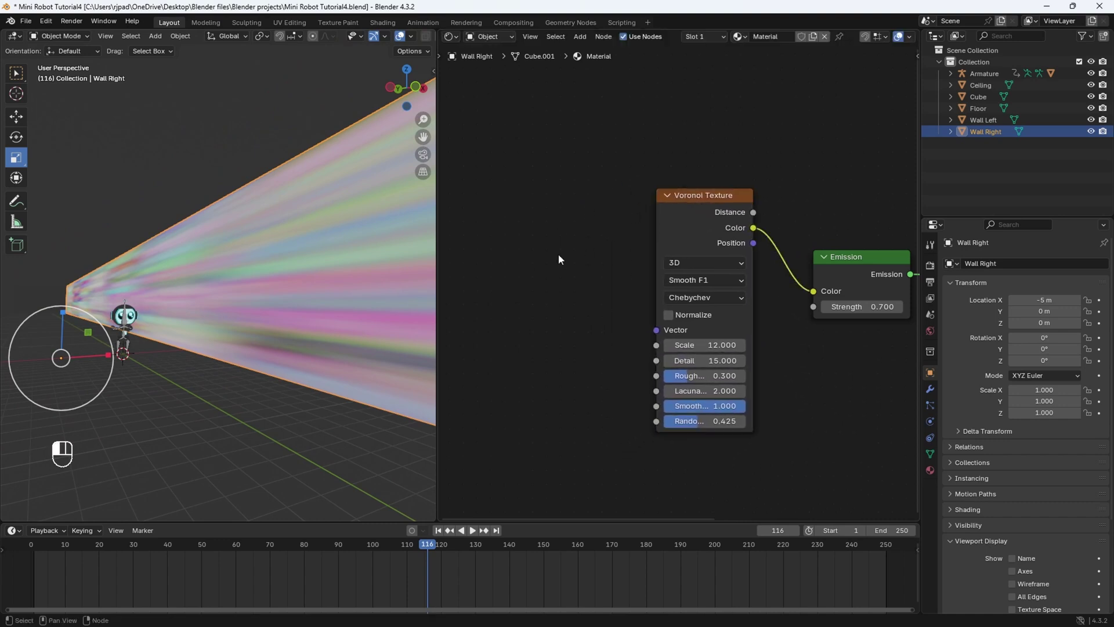
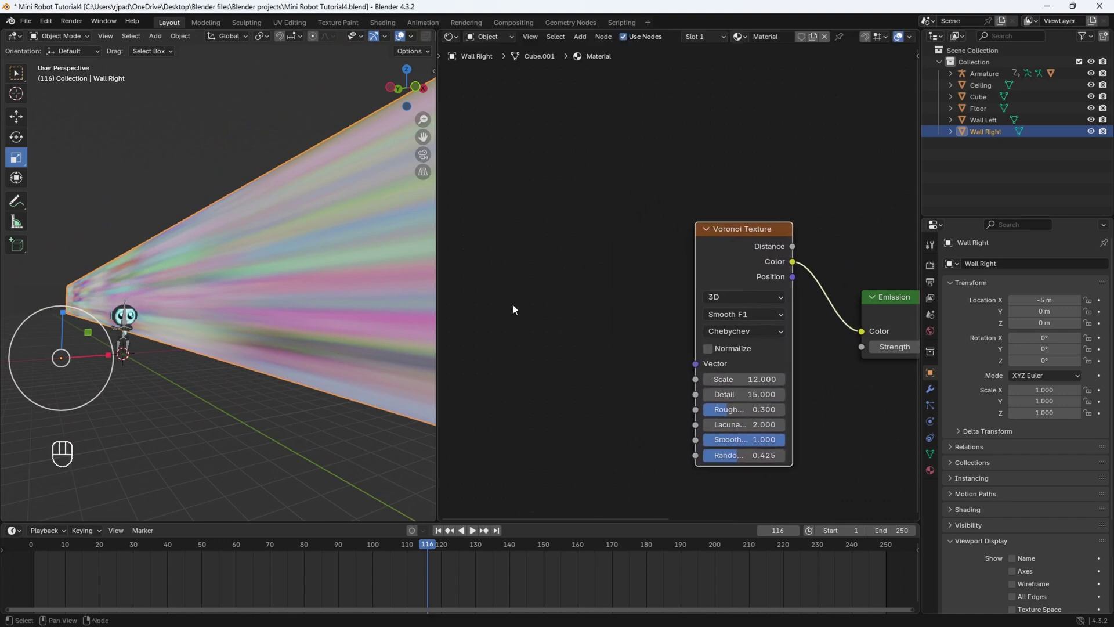
- Enable the Node Wrangler add-on in Preferences and close the window
{"action": "key", "text": "shift+a"}
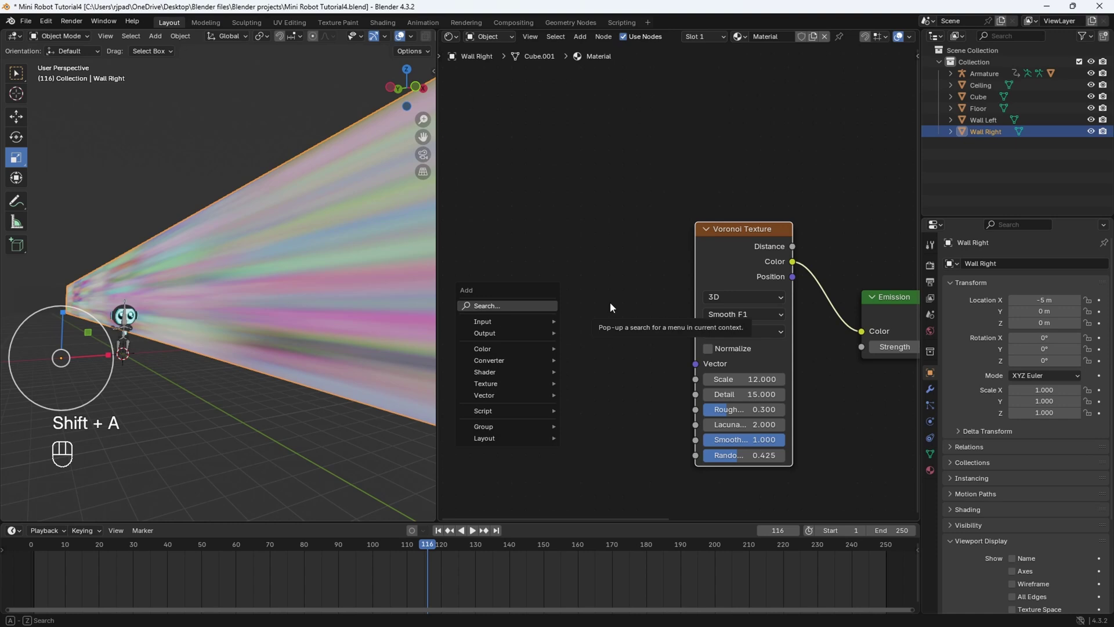
{"action": "left_click_drag", "start_coordinate": [47, 26], "coordinate": [70, 177]}
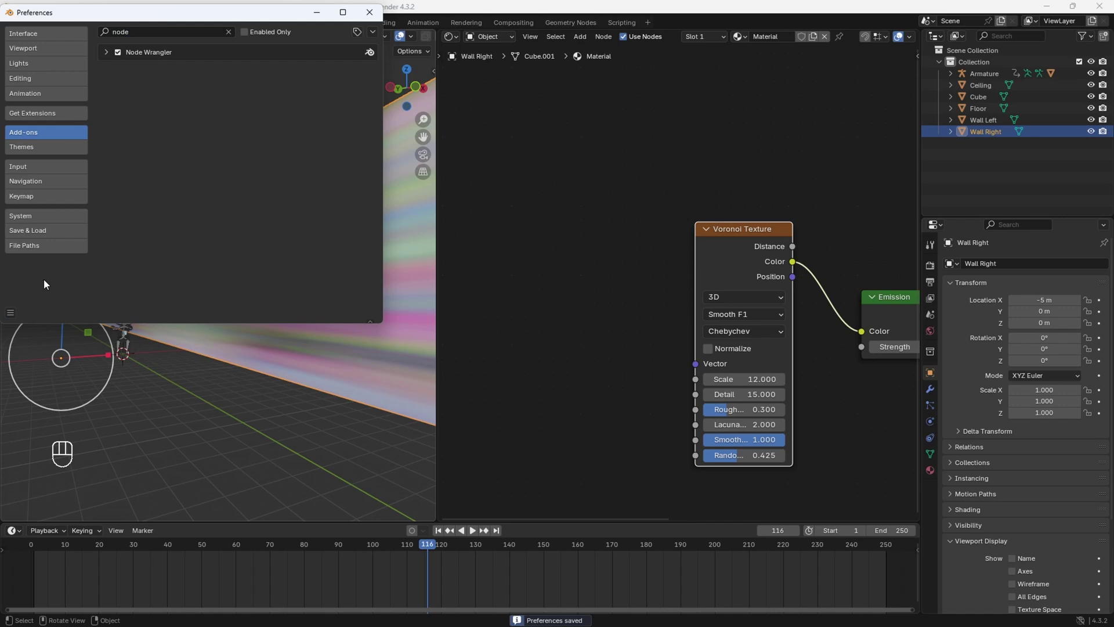
{"action": "left_click", "coordinate": [679, 265]}
{"action": "left_click_drag", "start_coordinate": [739, 233], "coordinate": [739, 232]}
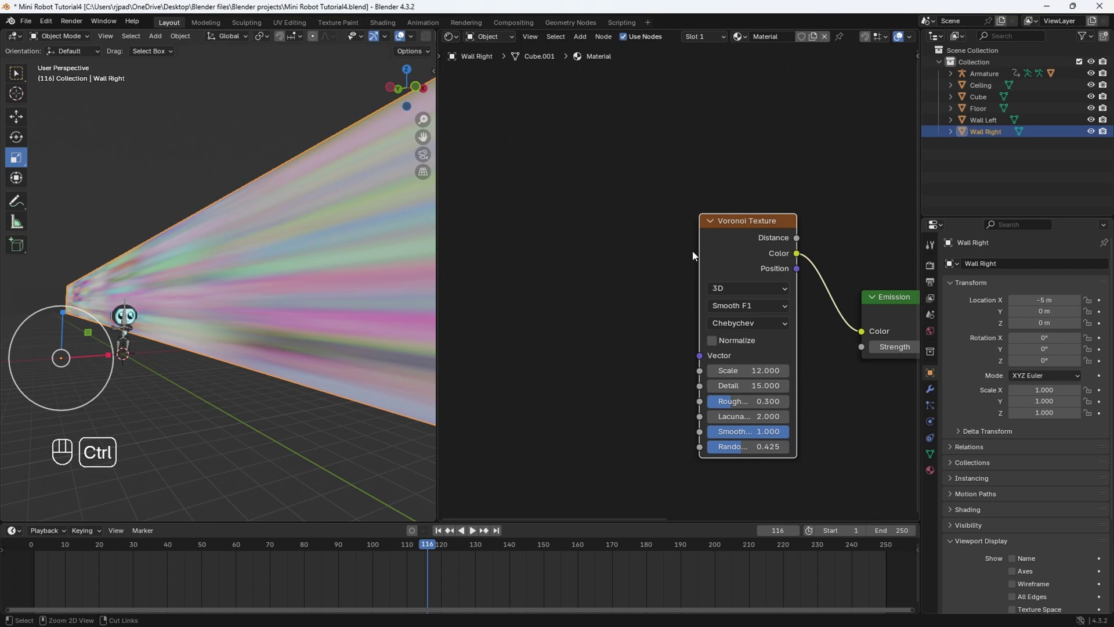
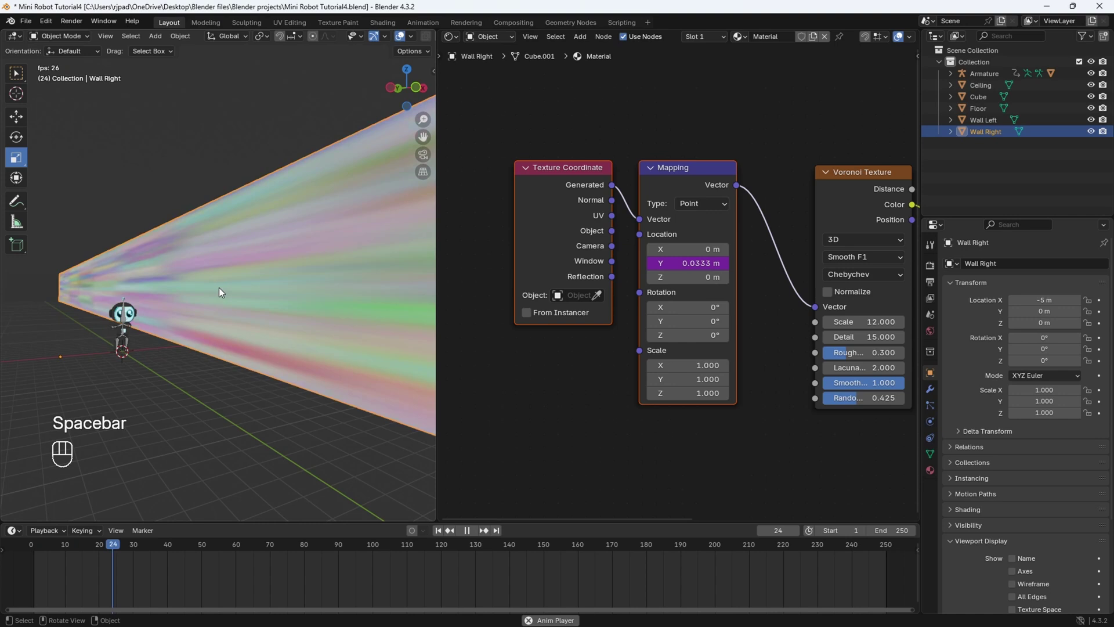
- Play and pause the timeline while orbiting to check the Voronoi glow sliding along the wall
{"action": "key", "text": "space"}
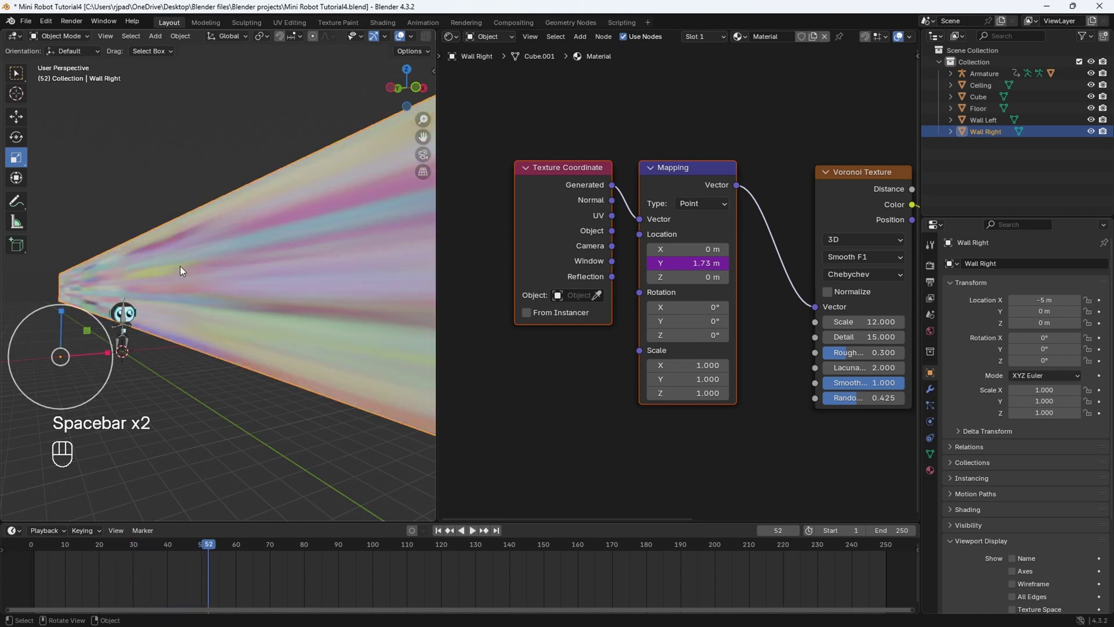
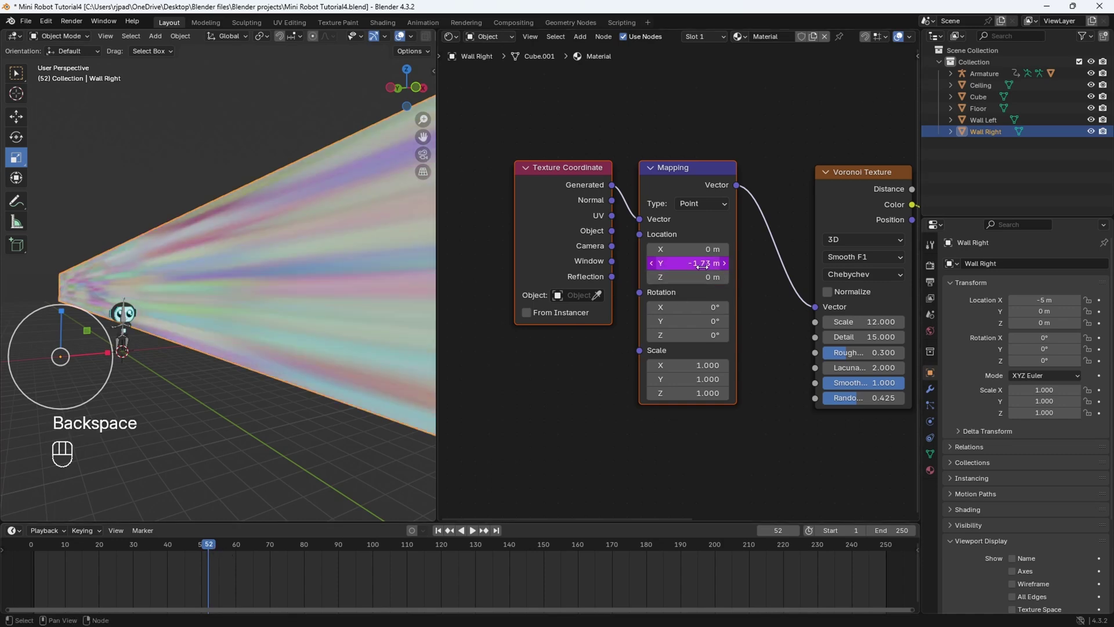
{"action": "key", "text": "space"}
{"action": "middle_click", "coordinate": [221, 361]}
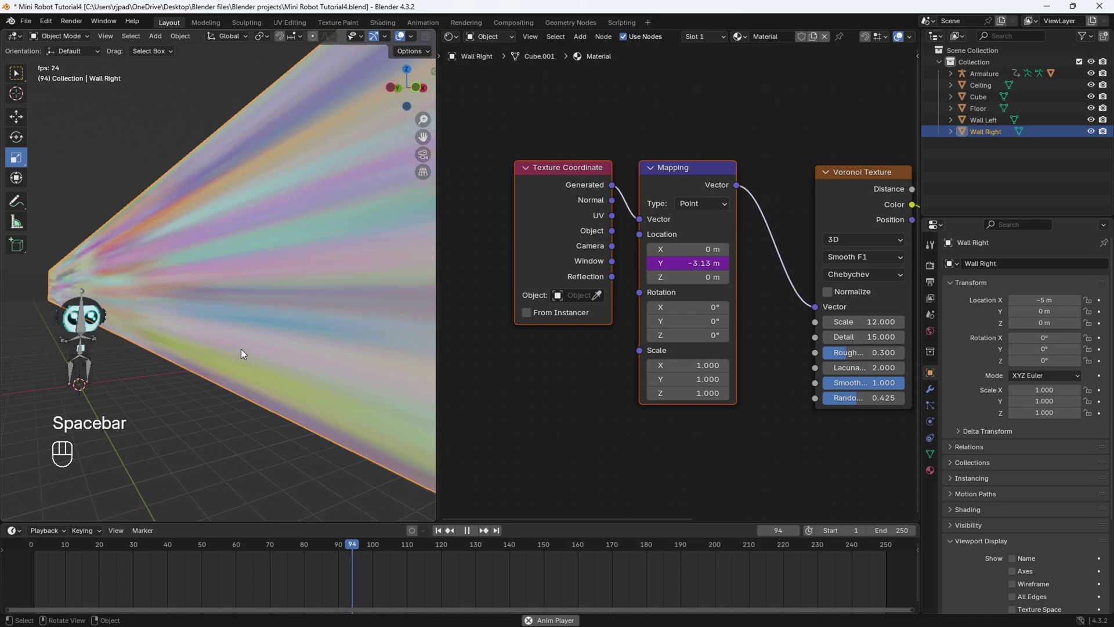
{"action": "left_click_drag", "start_coordinate": [220, 345], "coordinate": [202, 339]}
{"action": "left_click_drag", "start_coordinate": [201, 361], "coordinate": [261, 367]}
{"action": "key", "text": "space"}
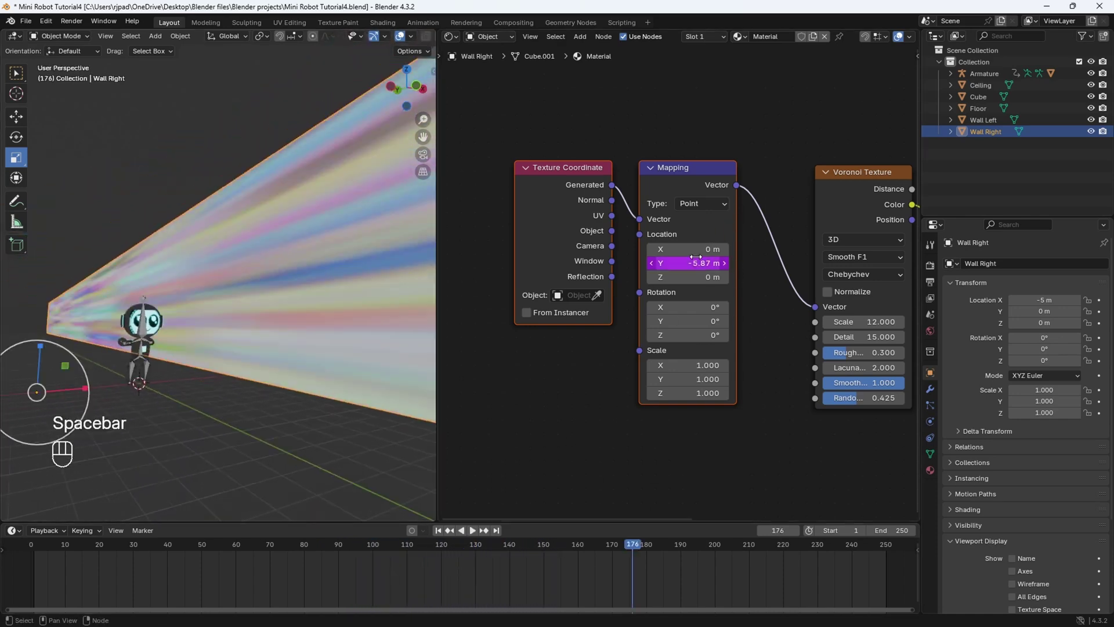
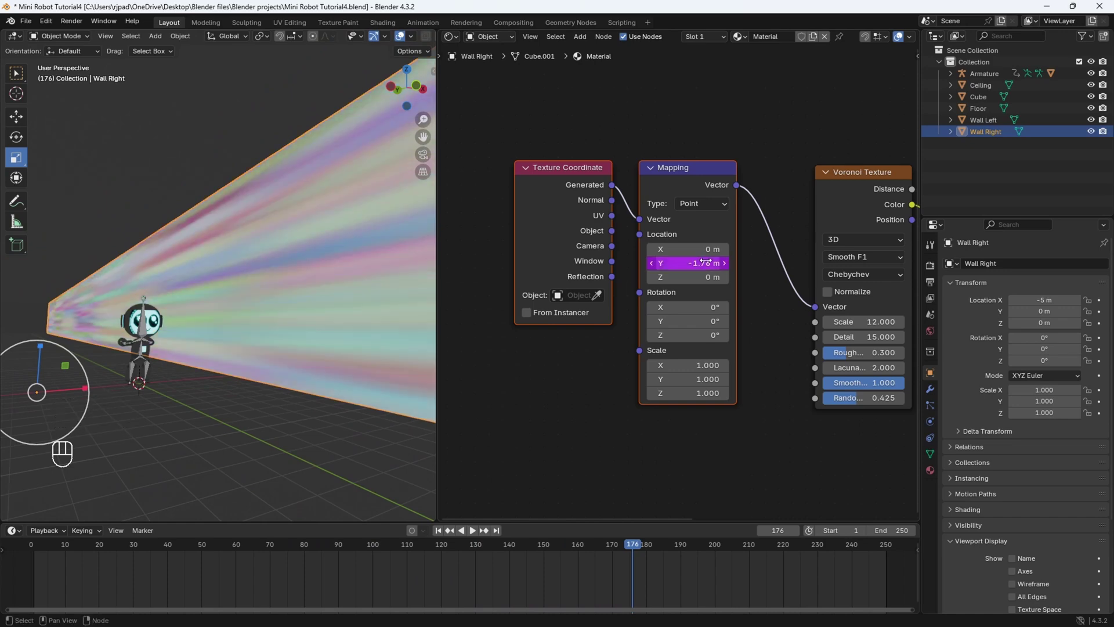
{"action": "key", "text": "space"}
{"action": "key", "text": "space"}
{"action": "middle_click", "coordinate": [199, 331]}
{"action": "left_click_drag", "start_coordinate": [206, 338], "coordinate": [188, 344]}
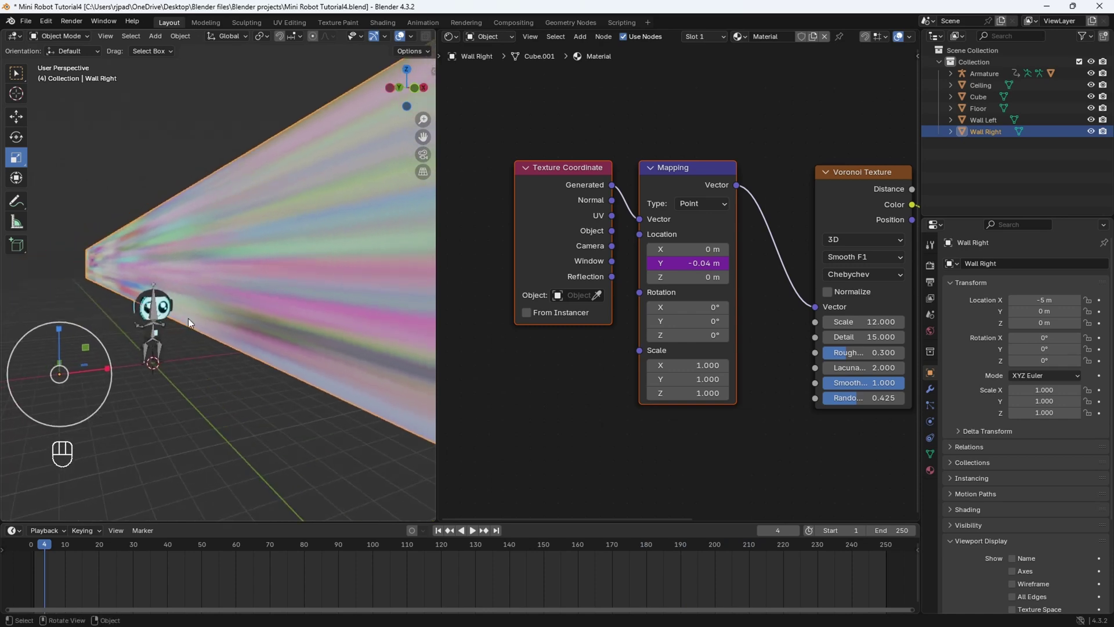
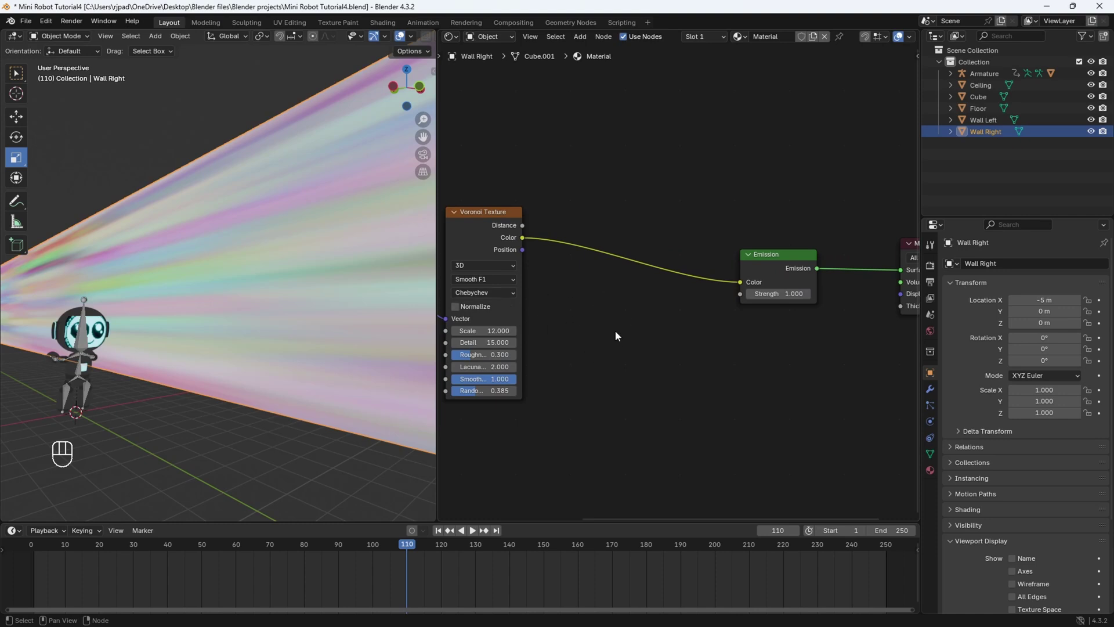
- Insert a Color Ramp between Voronoi and Emission with a blue stop fading to black
{"action": "key", "text": "shift+a"}
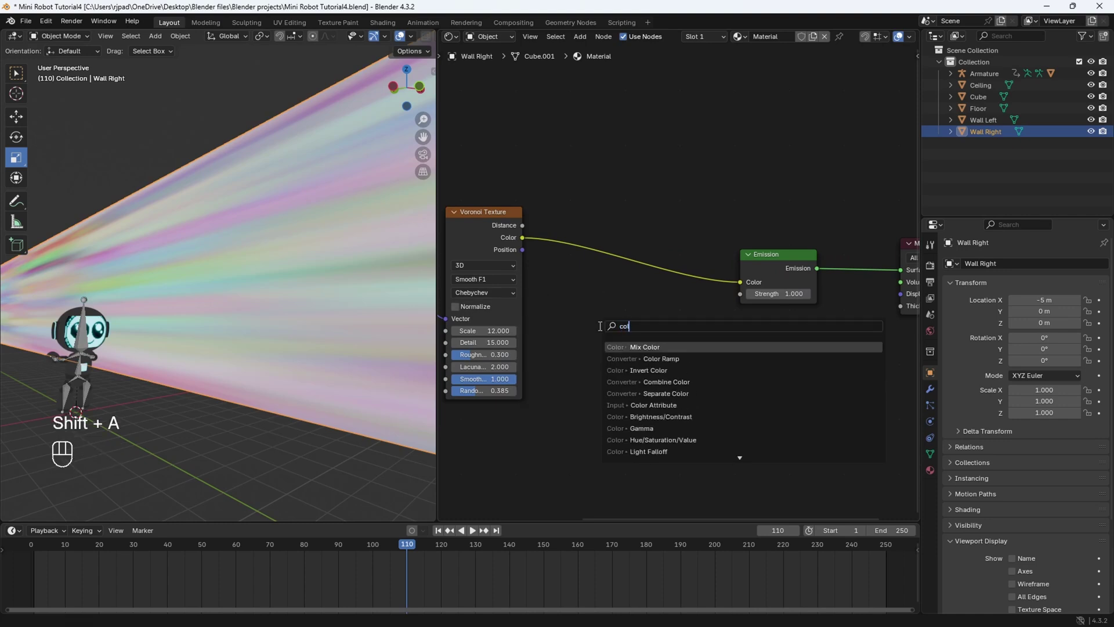
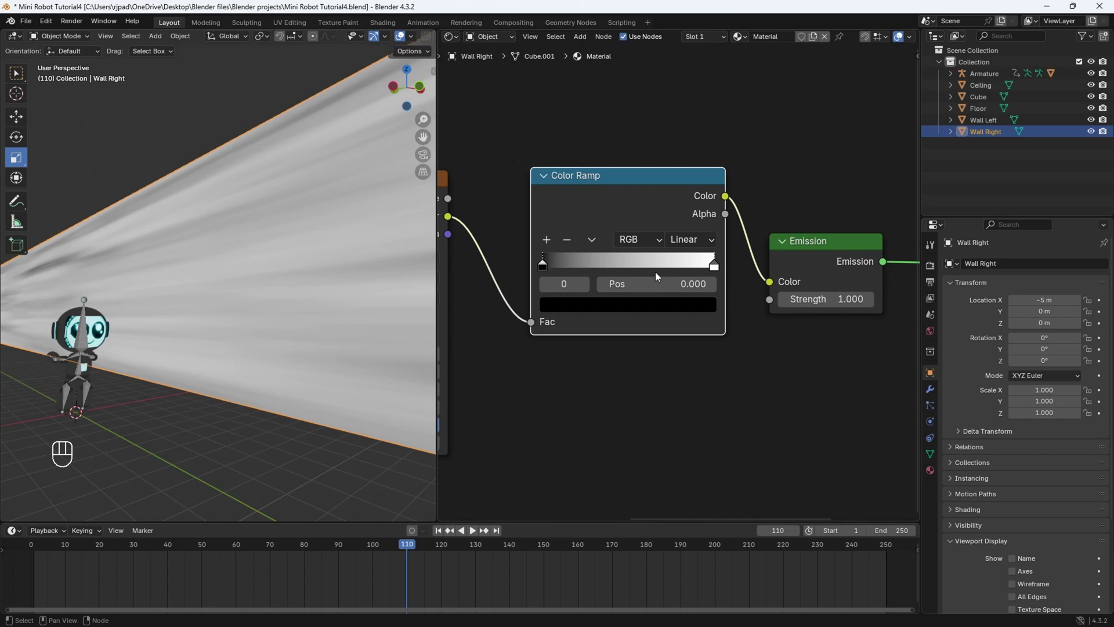
{"action": "left_click", "coordinate": [544, 270]}
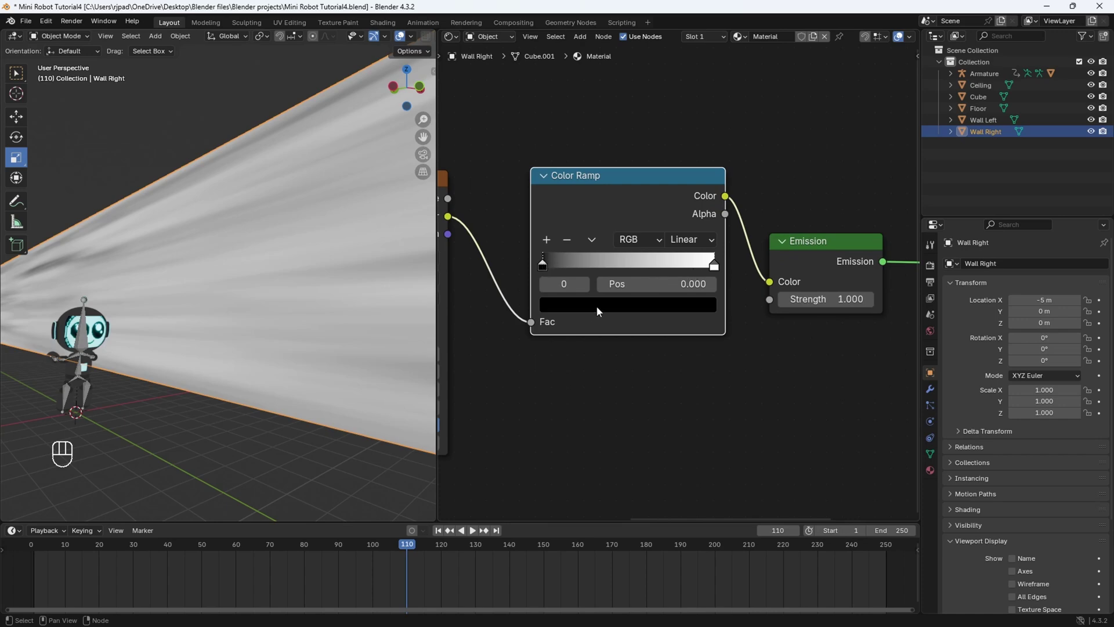
{"action": "left_click", "coordinate": [596, 309]}
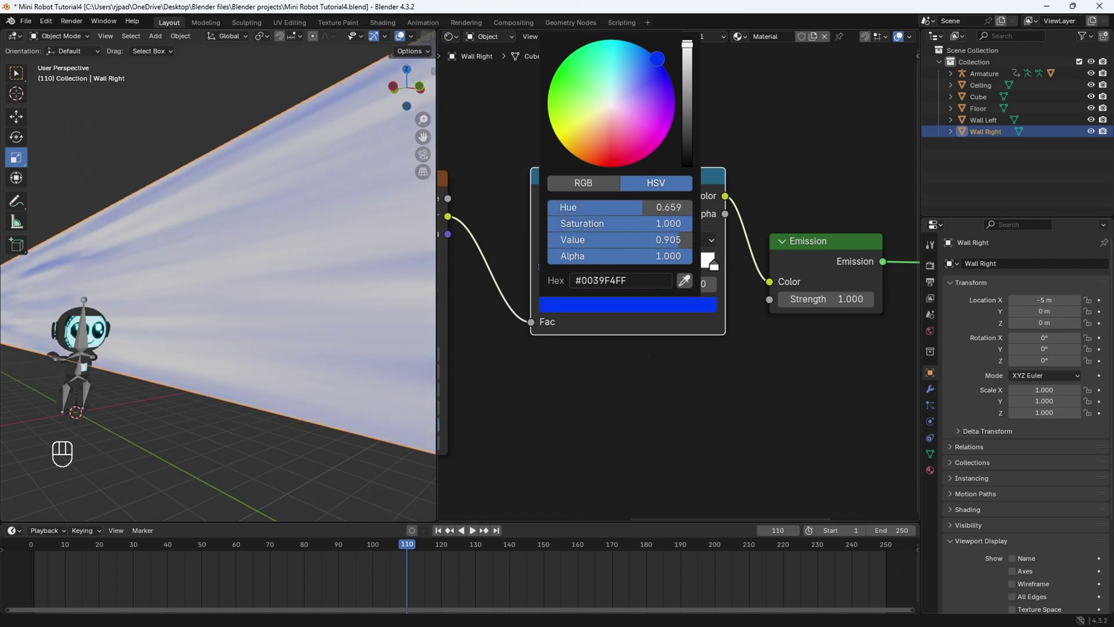
{"action": "left_click", "coordinate": [719, 271]}
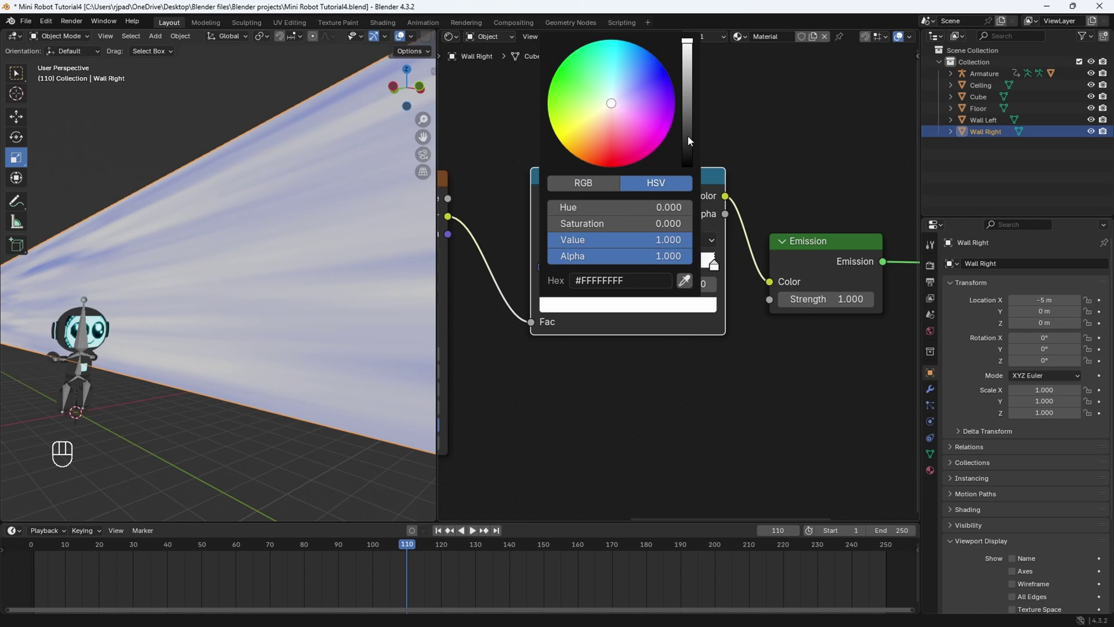
{"action": "left_click_drag", "start_coordinate": [549, 268], "coordinate": [664, 273]}
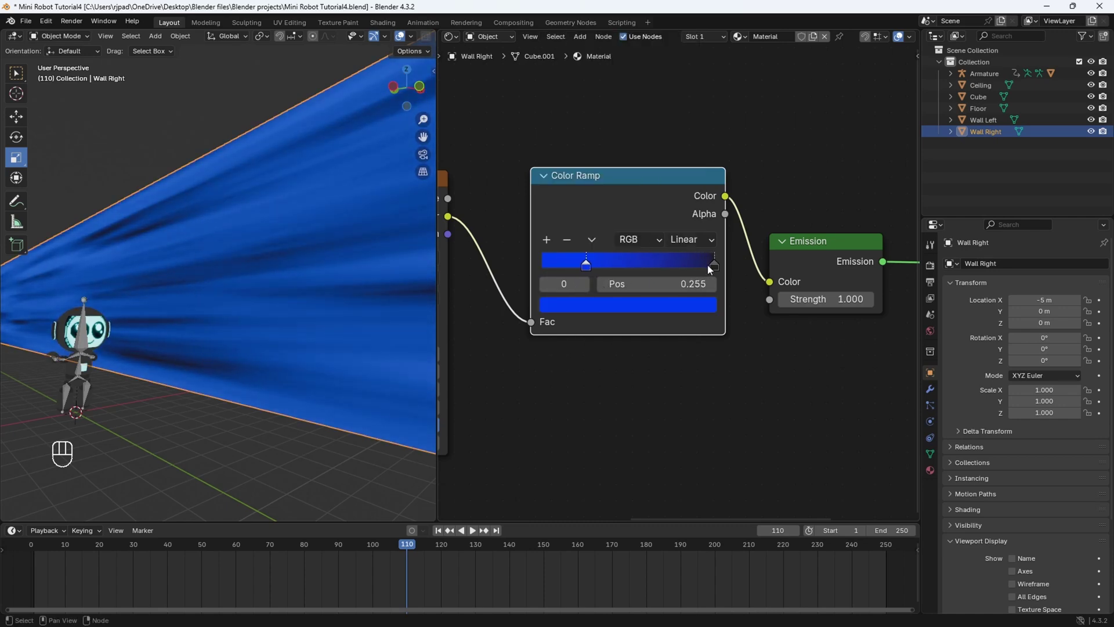
{"action": "left_click_drag", "start_coordinate": [710, 268], "coordinate": [659, 268]}
{"action": "key", "text": "space"}
- Add purple and red stops to the ramp and preview the animated streaks
{"action": "left_click_drag", "start_coordinate": [311, 333], "coordinate": [395, 270]}
{"action": "left_click_drag", "start_coordinate": [281, 314], "coordinate": [286, 319]}
{"action": "middle_click", "coordinate": [292, 320]}
{"action": "key", "text": "space"}
{"action": "left_click", "coordinate": [587, 269]}
{"action": "left_click", "coordinate": [553, 244]}
{"action": "left_click", "coordinate": [624, 267]}
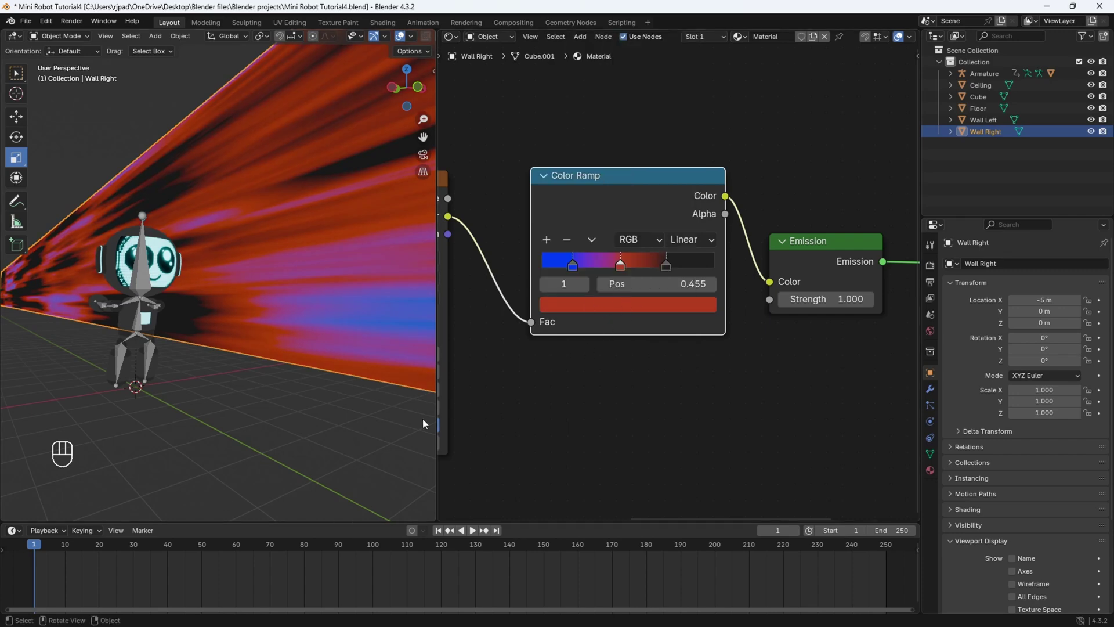
{"action": "key", "text": "space"}
{"action": "left_click_drag", "start_coordinate": [271, 274], "coordinate": [249, 277]}
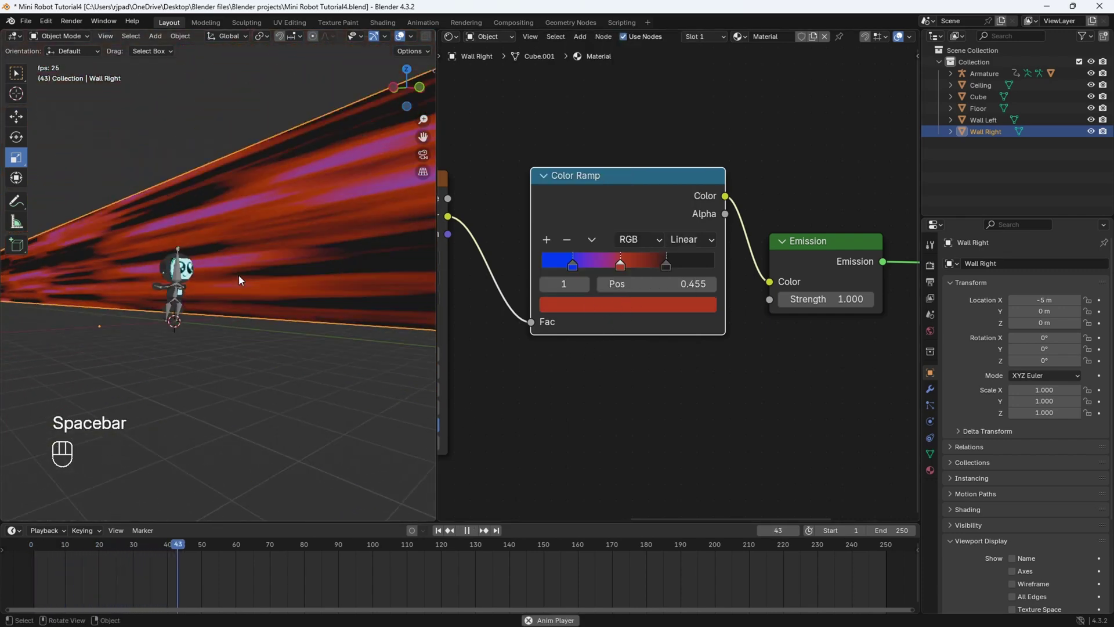
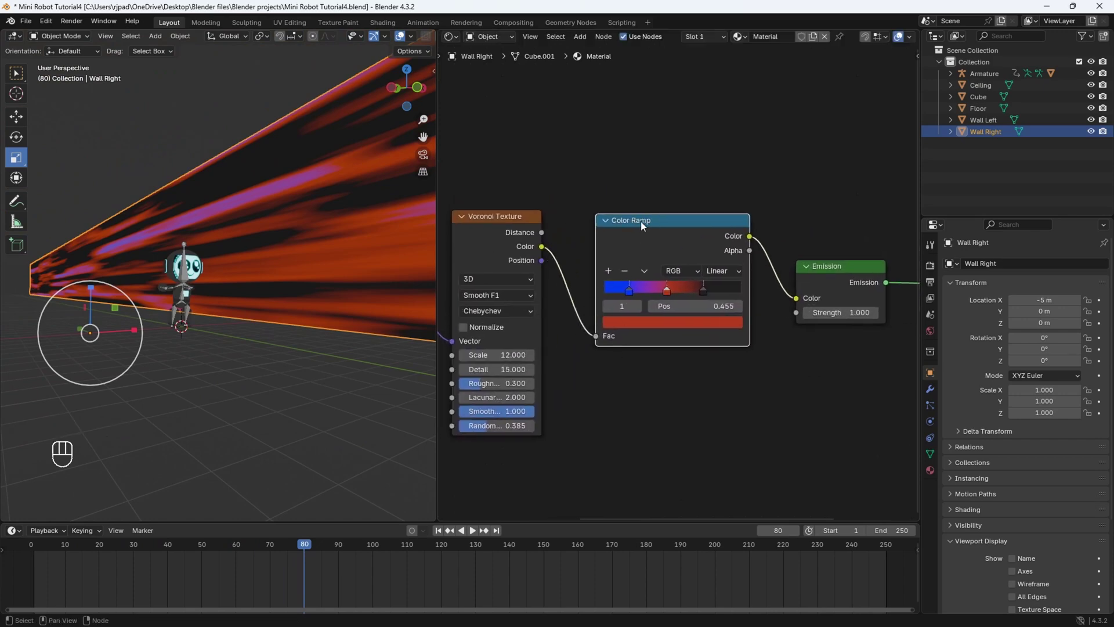
- Undo the Color Ramp and rename the wall material to Wall Lights
{"action": "key", "text": "x"}
{"action": "left_click_drag", "start_coordinate": [569, 258], "coordinate": [750, 309]}
{"action": "left_click_drag", "start_coordinate": [510, 232], "coordinate": [652, 329]}
{"action": "key", "text": "g"}
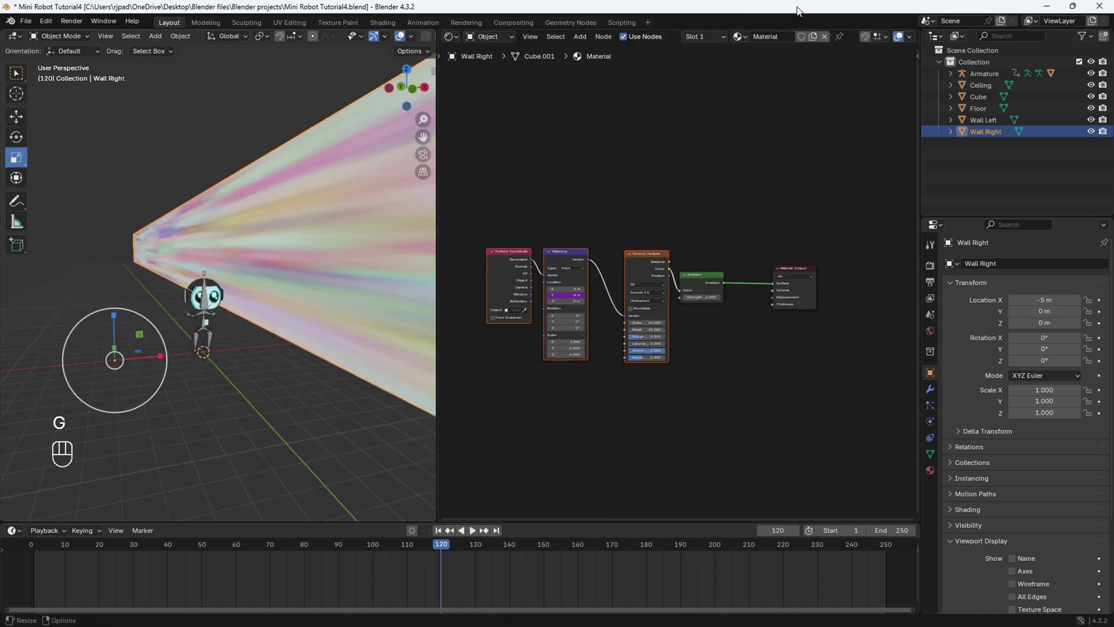
{"action": "left_click_drag", "start_coordinate": [776, 41], "coordinate": [782, 78]}
{"action": "key", "text": "l"}
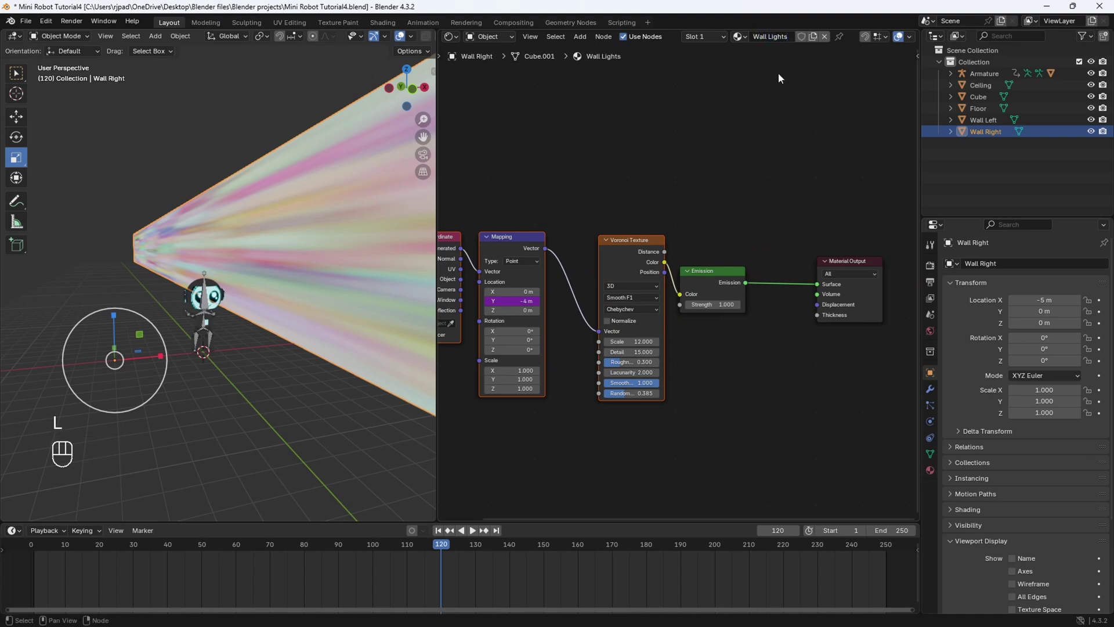
{"action": "middle_click", "coordinate": [264, 347]}
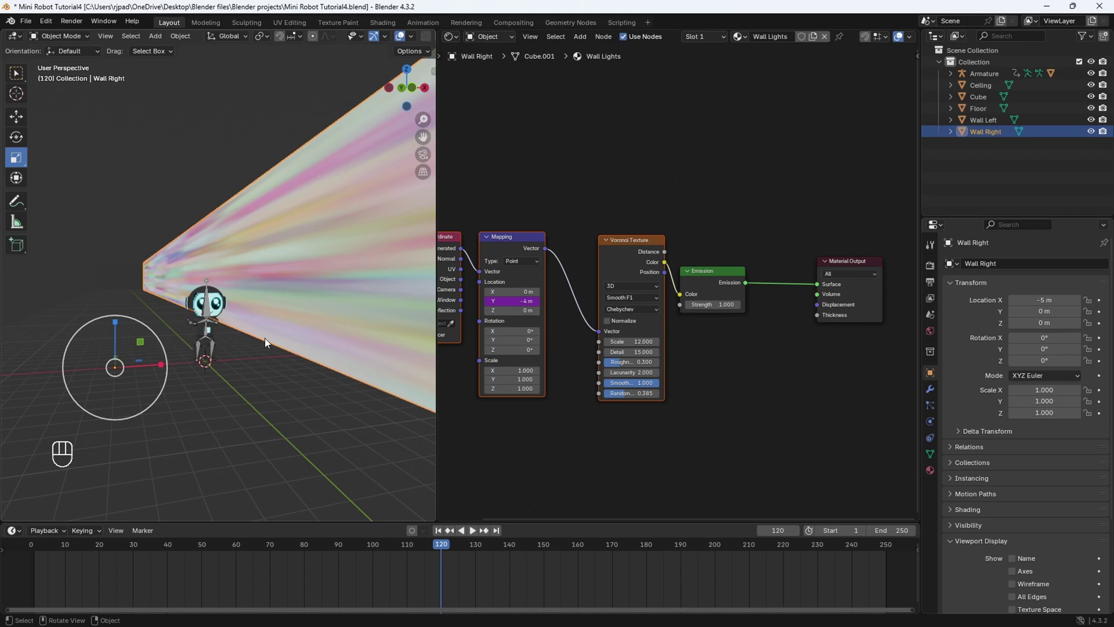
- Give the Floor a new Principled BSDF material with roughness 0.1
{"action": "left_click", "coordinate": [203, 409]}
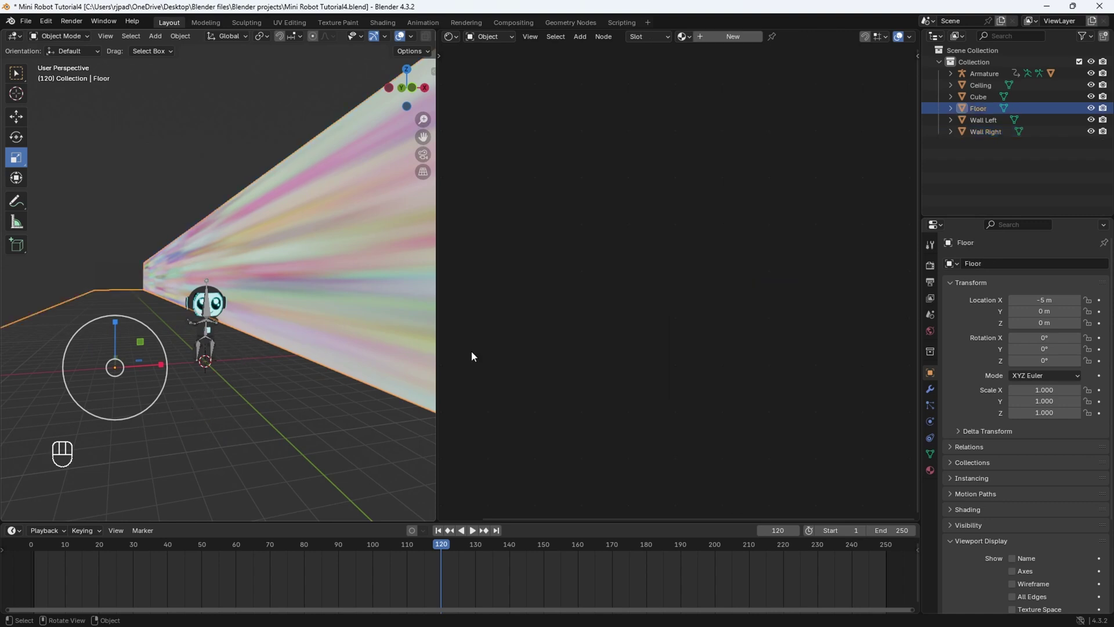
{"action": "left_click", "coordinate": [753, 38]}
{"action": "left_click", "coordinate": [628, 250]}
{"action": "left_click_drag", "start_coordinate": [736, 382], "coordinate": [789, 349]}
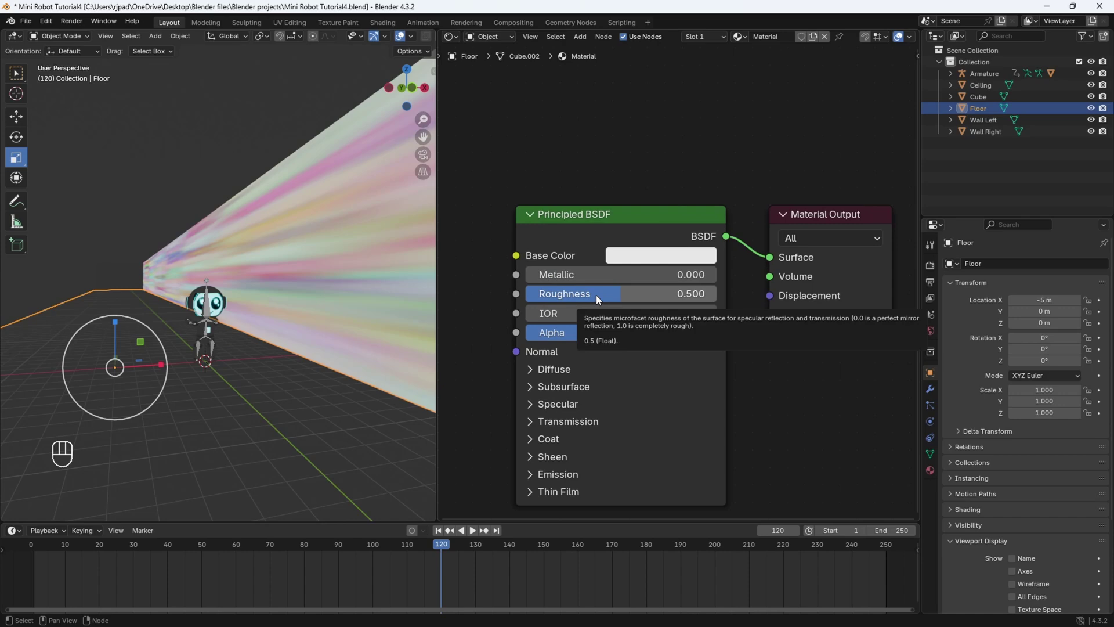
{"action": "left_click_drag", "start_coordinate": [599, 300], "coordinate": [600, 299]}
{"action": "left_click", "coordinate": [179, 430]}
{"action": "left_click_drag", "start_coordinate": [280, 333], "coordinate": [291, 307]}
- Orbit and zoom the viewport toward the robot to view the floor
{"action": "left_click_drag", "start_coordinate": [240, 399], "coordinate": [264, 344]}
{"action": "left_click_drag", "start_coordinate": [264, 344], "coordinate": [305, 184]}
{"action": "left_click_drag", "start_coordinate": [306, 185], "coordinate": [334, 104]}
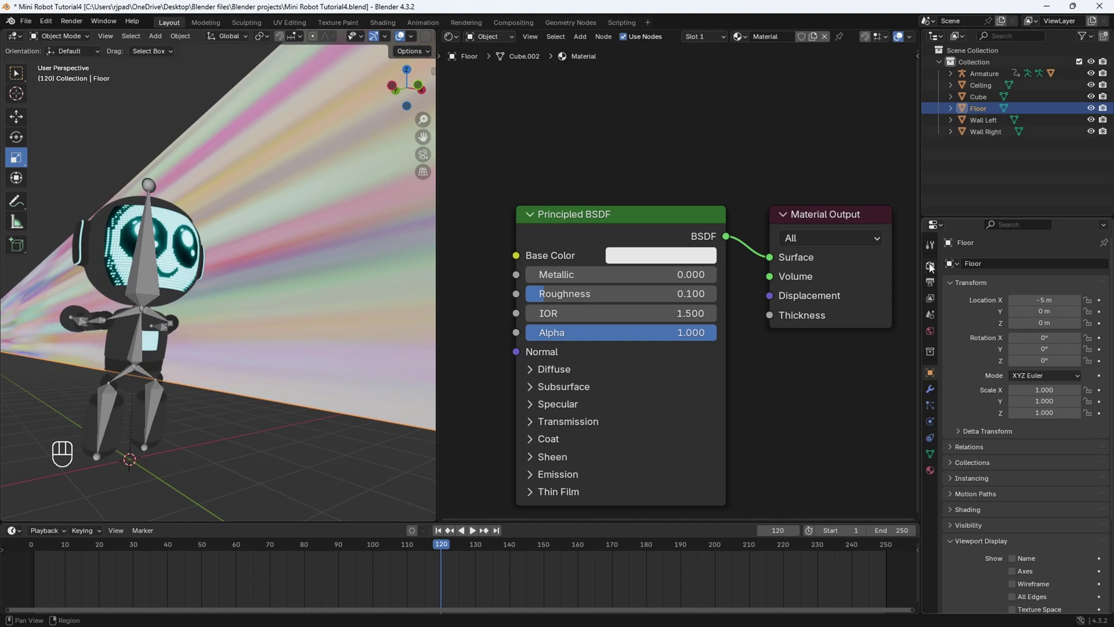
- Turn on Raytracing in the EEVEE render settings
{"action": "left_click", "coordinate": [933, 273]}
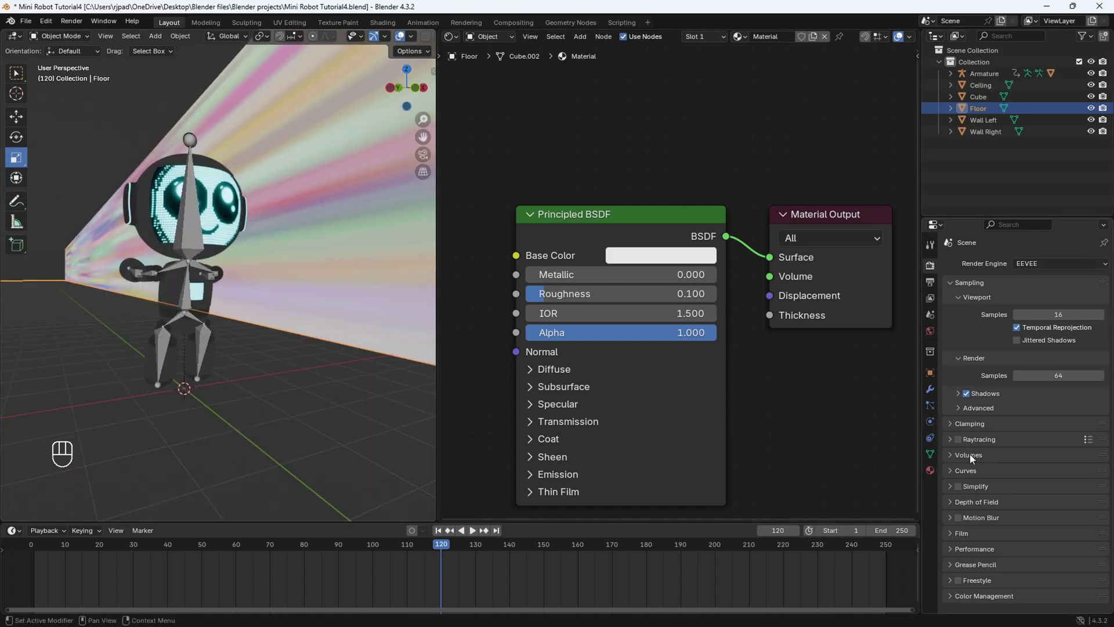
{"action": "left_click_drag", "start_coordinate": [32, 27], "coordinate": [226, 112]}
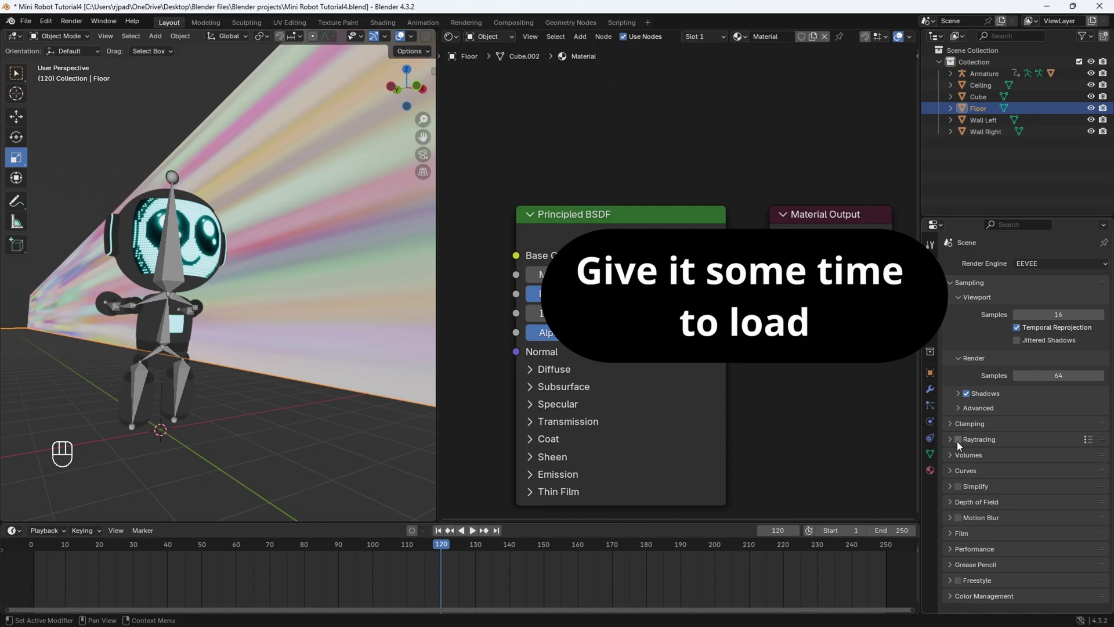
{"action": "left_click", "coordinate": [977, 443]}
{"action": "left_click_drag", "start_coordinate": [251, 384], "coordinate": [373, 401]}
{"action": "middle_click", "coordinate": [186, 408]}
{"action": "left_click_drag", "start_coordinate": [361, 249], "coordinate": [228, 247]}
{"action": "left_click_drag", "start_coordinate": [259, 293], "coordinate": [47, 548]}
{"action": "left_click", "coordinate": [47, 549]}
- Play the animation briefly and orbit to inspect the floor reflecting the robot and wall
{"action": "key", "text": "space"}
{"action": "key", "text": "space"}
{"action": "left_click_drag", "start_coordinate": [254, 434], "coordinate": [275, 396]}
{"action": "left_click_drag", "start_coordinate": [271, 393], "coordinate": [267, 383]}
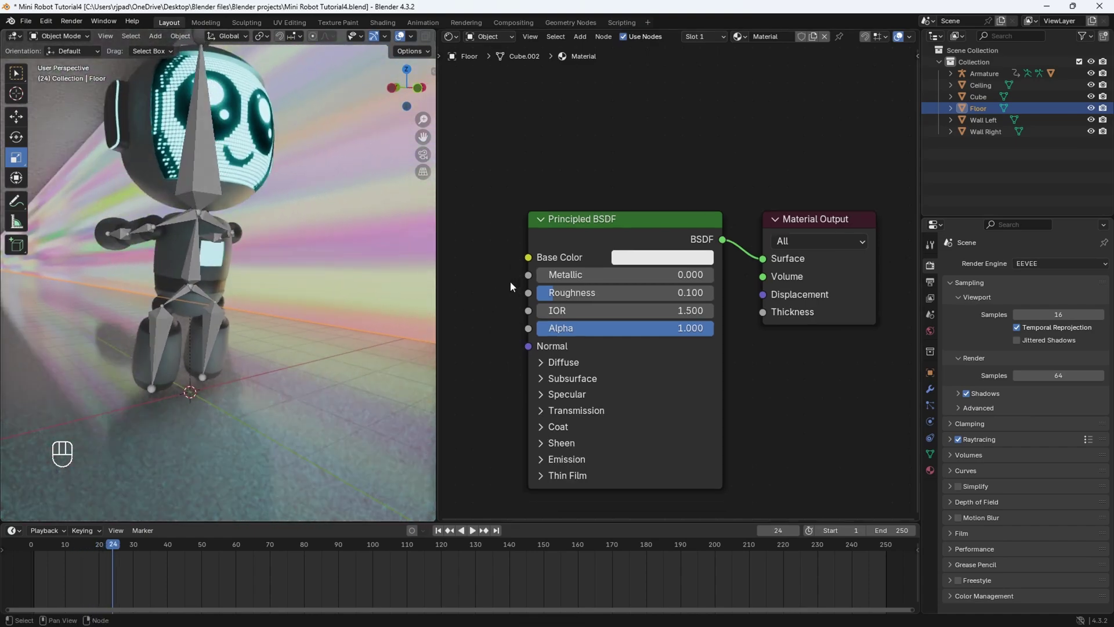
{"action": "left_click", "coordinate": [354, 342]}
{"action": "middle_click", "coordinate": [354, 341]}
{"action": "right_click", "coordinate": [354, 341]}
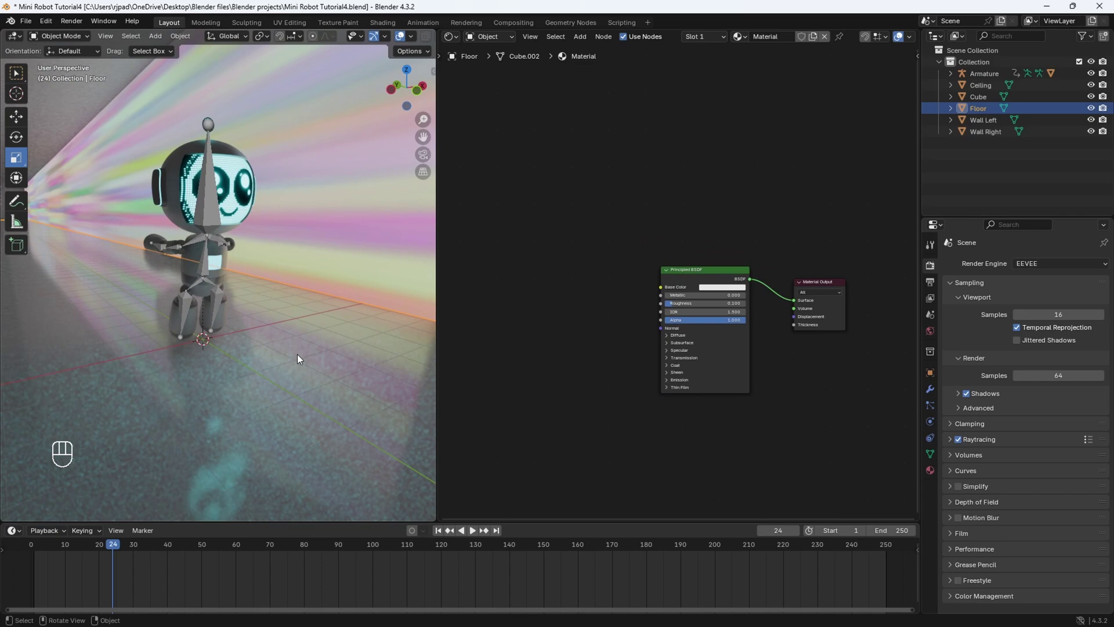
{"action": "middle_click", "coordinate": [287, 302]}
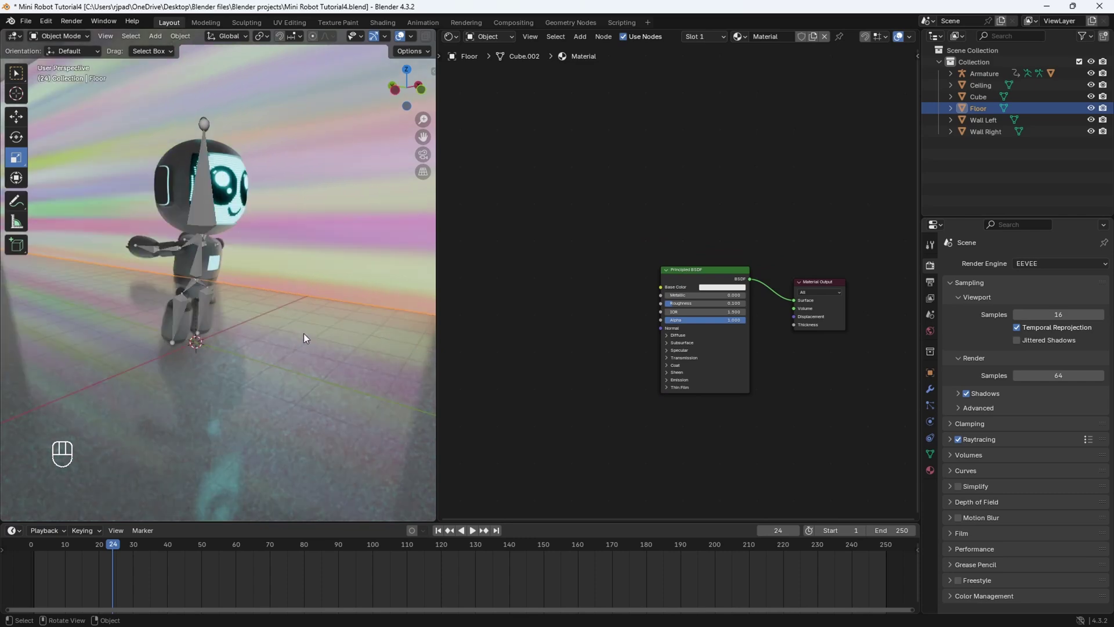
{"action": "left_click_drag", "start_coordinate": [262, 298], "coordinate": [240, 290]}
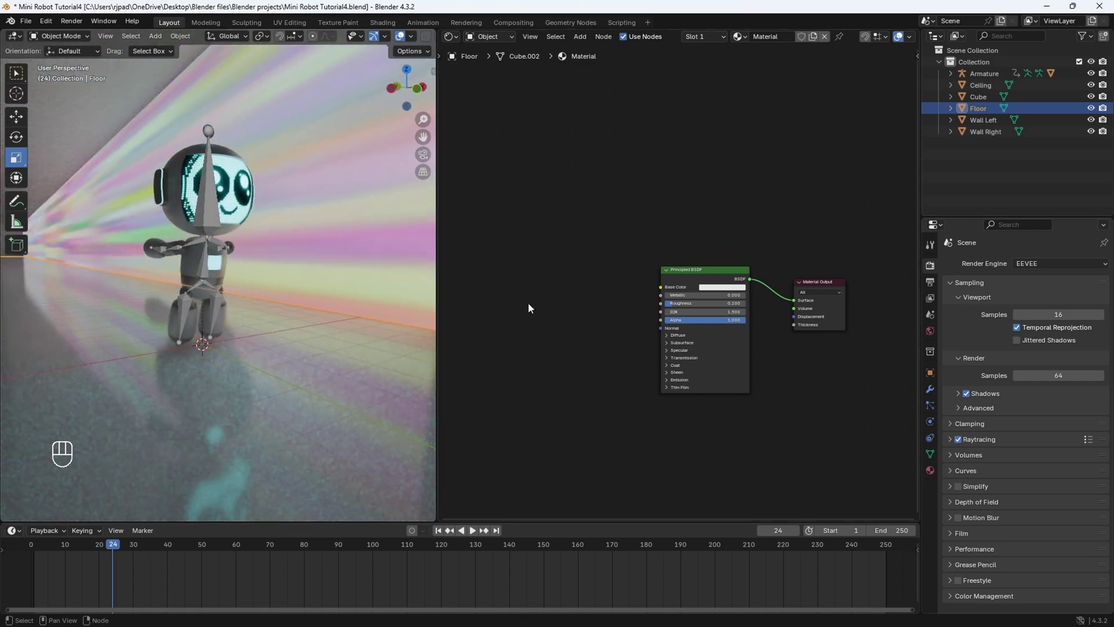
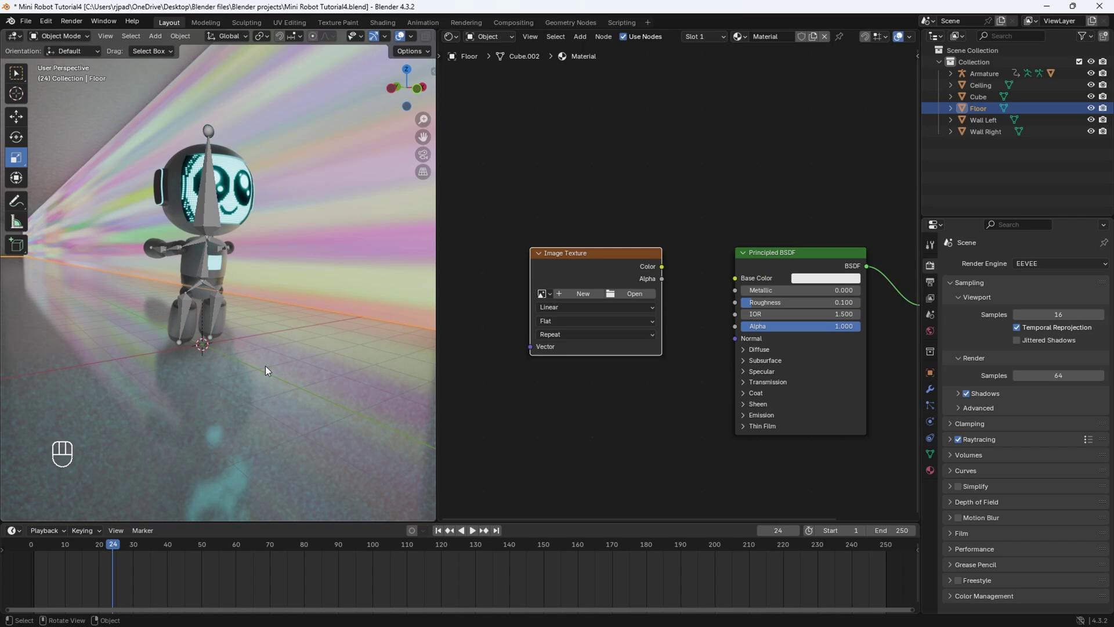
- Add an Image Texture with scratches_02.exr wired into the floor's Base Color
{"action": "left_click_drag", "start_coordinate": [672, 273], "coordinate": [737, 293]}
{"action": "left_click_drag", "start_coordinate": [326, 352], "coordinate": [332, 376]}
{"action": "left_click_drag", "start_coordinate": [326, 352], "coordinate": [323, 357]}
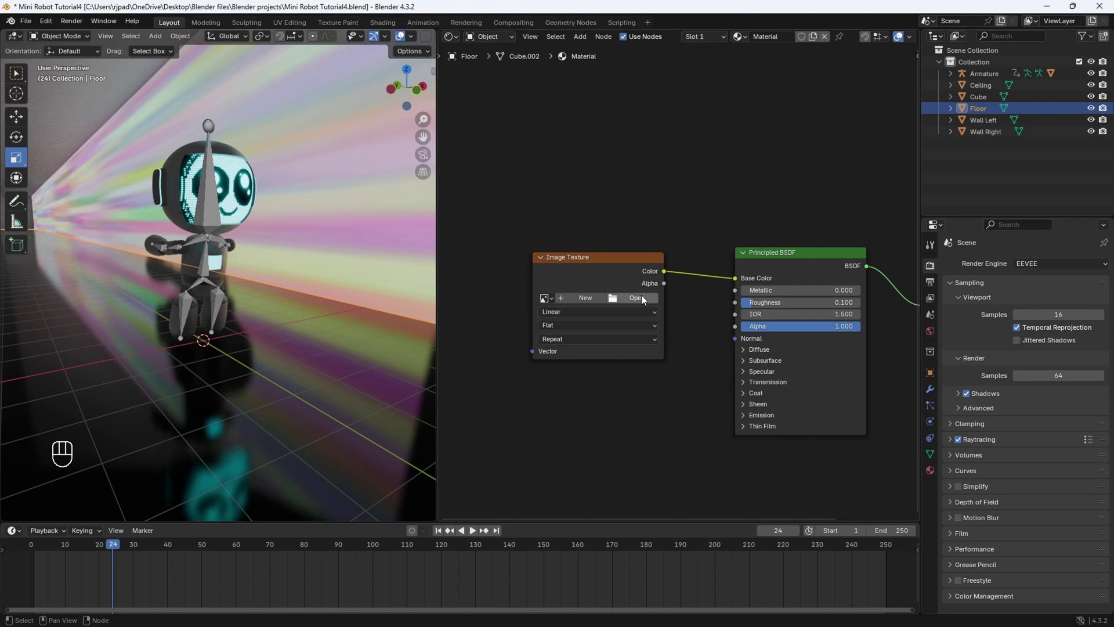
{"action": "left_click", "coordinate": [641, 301]}
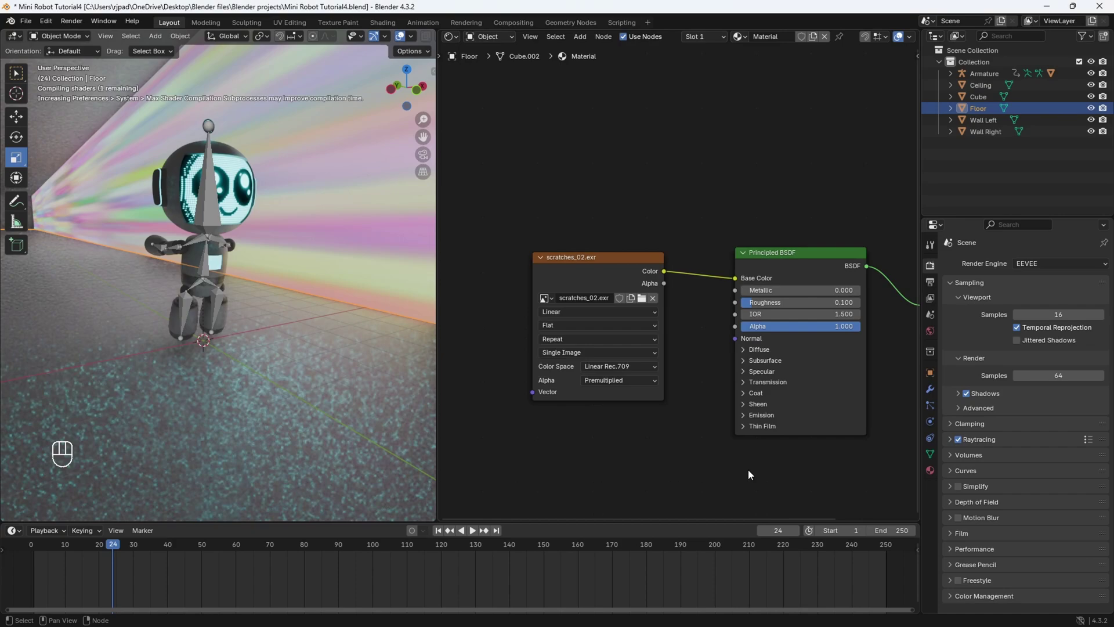
{"action": "left_click_drag", "start_coordinate": [294, 363], "coordinate": [255, 405]}
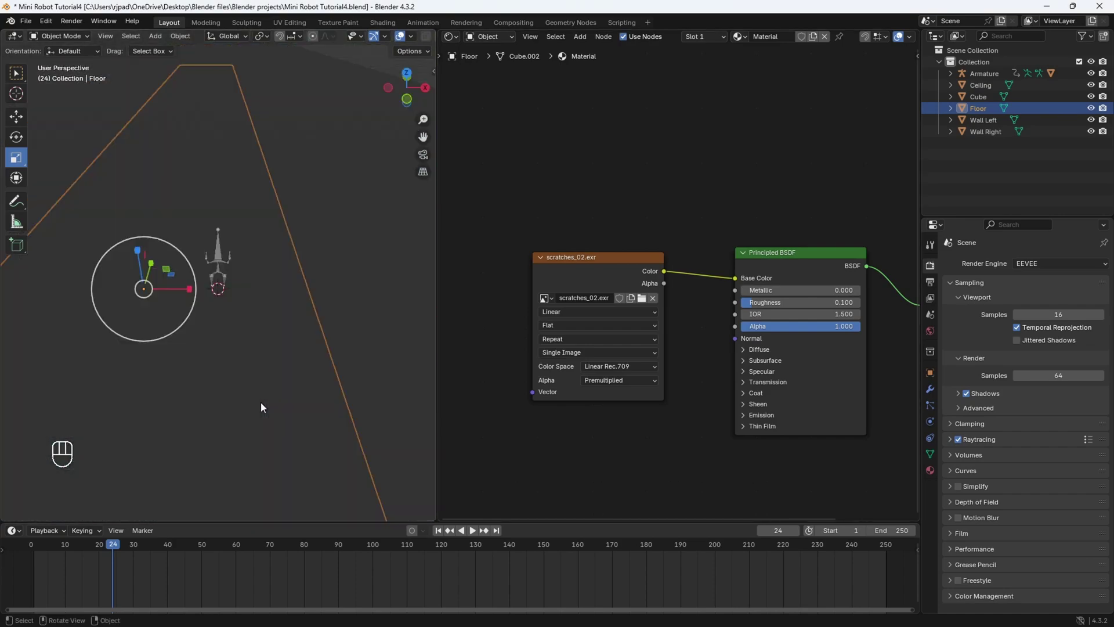
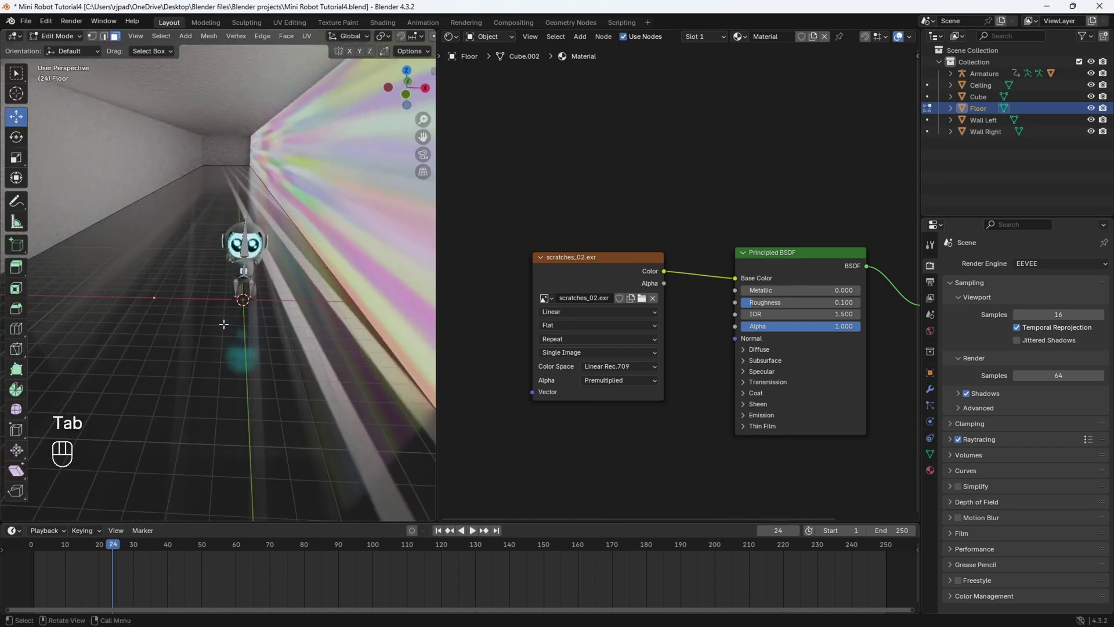
- Select all floor faces and show their UV layout over scratches_02.exr in a UV Editor
{"action": "key", "text": "a"}
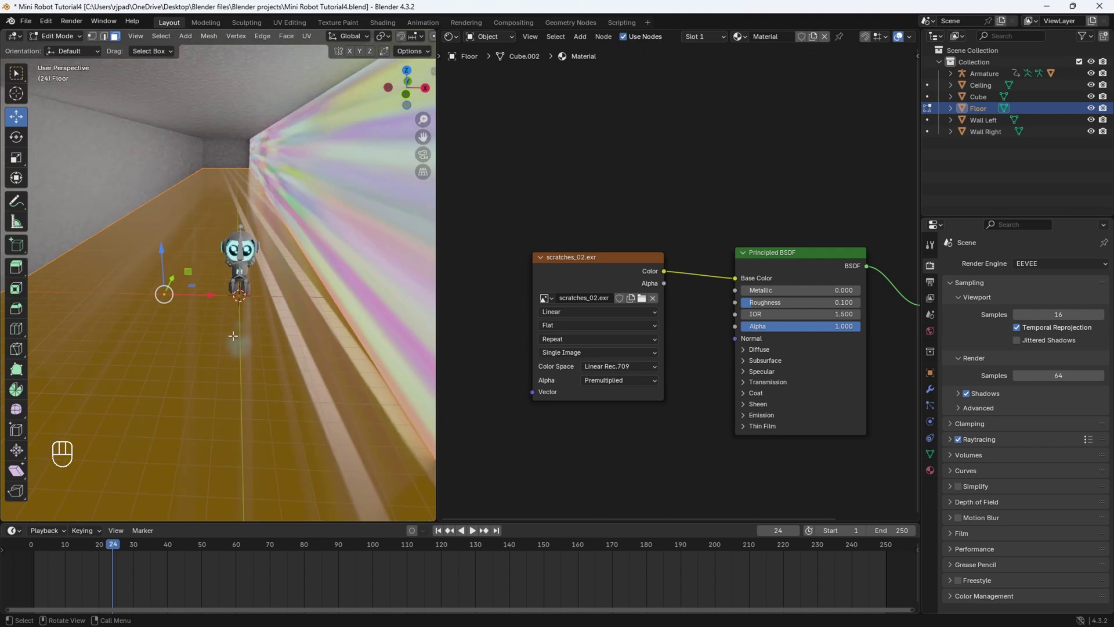
{"action": "key", "text": "u"}
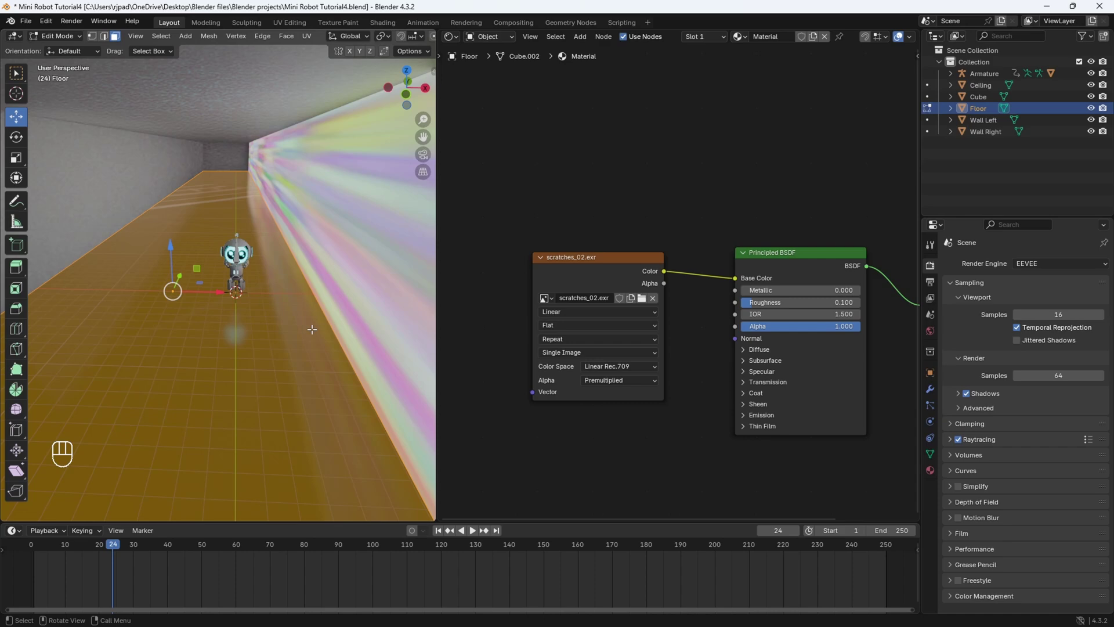
{"action": "left_click_drag", "start_coordinate": [457, 43], "coordinate": [560, 193]}
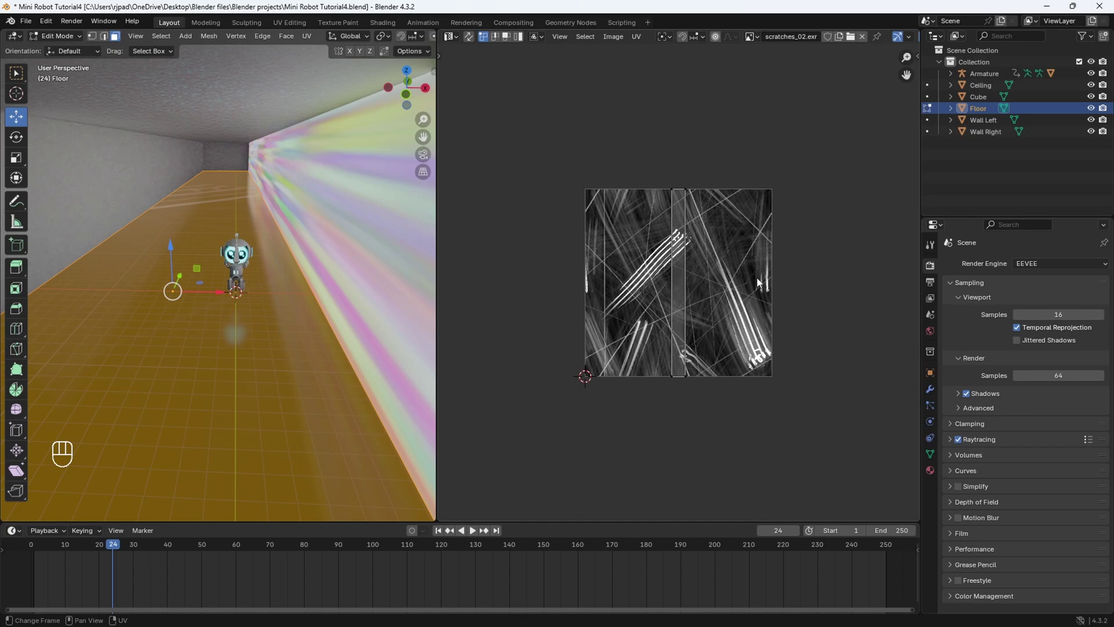
- Stretch all floor UVs across the scratches image, then scale them up about 5.85 times
{"action": "key", "text": "a"}
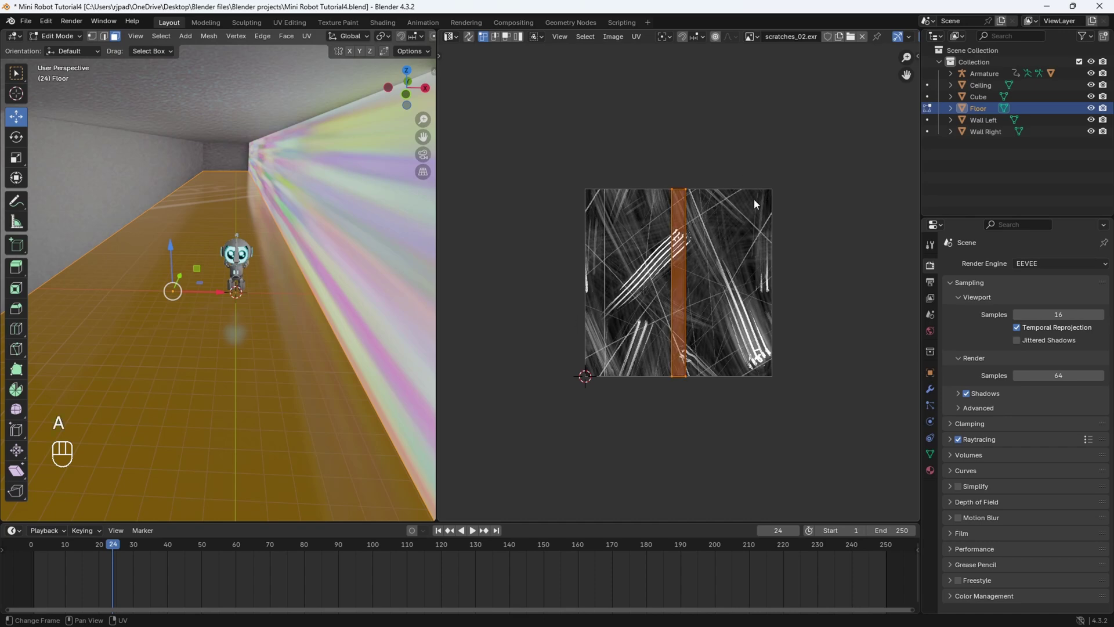
{"action": "key", "text": "s"}
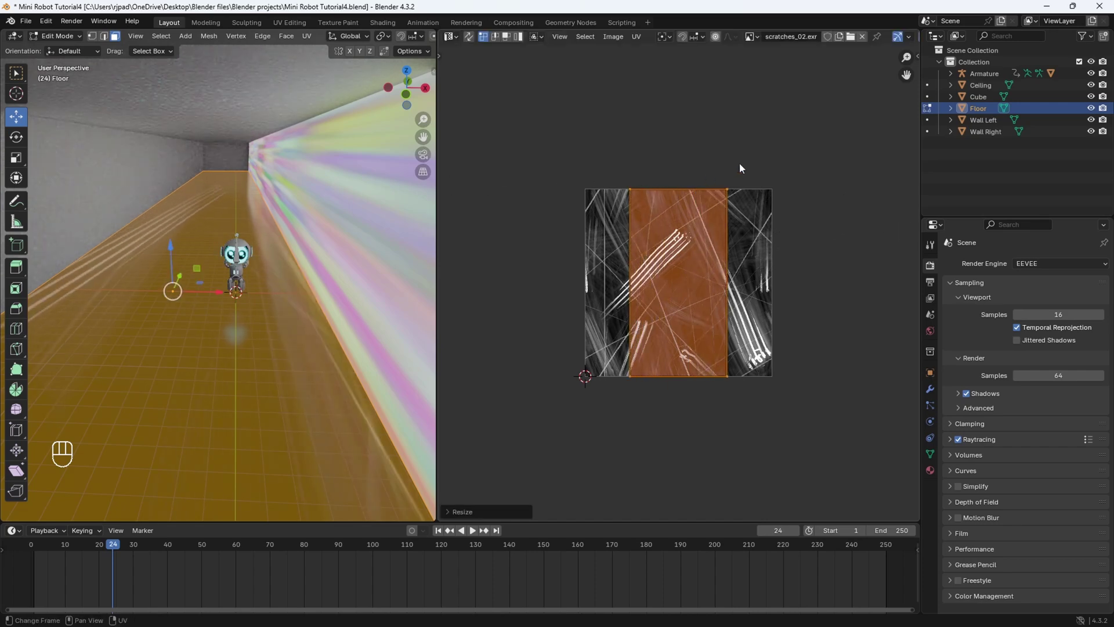
{"action": "key", "text": "s"}
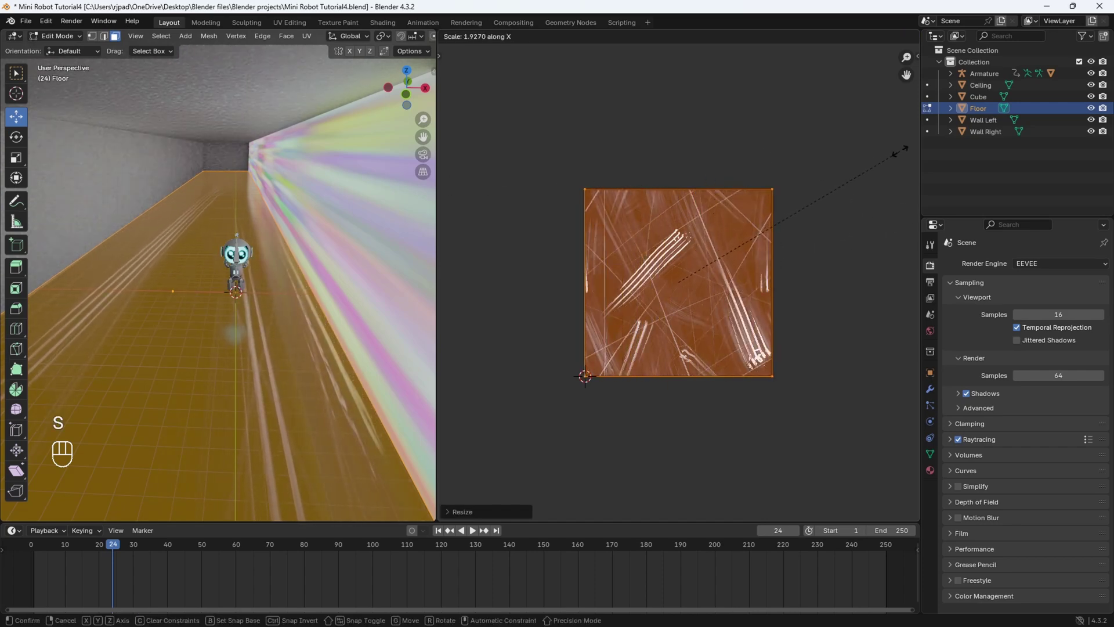
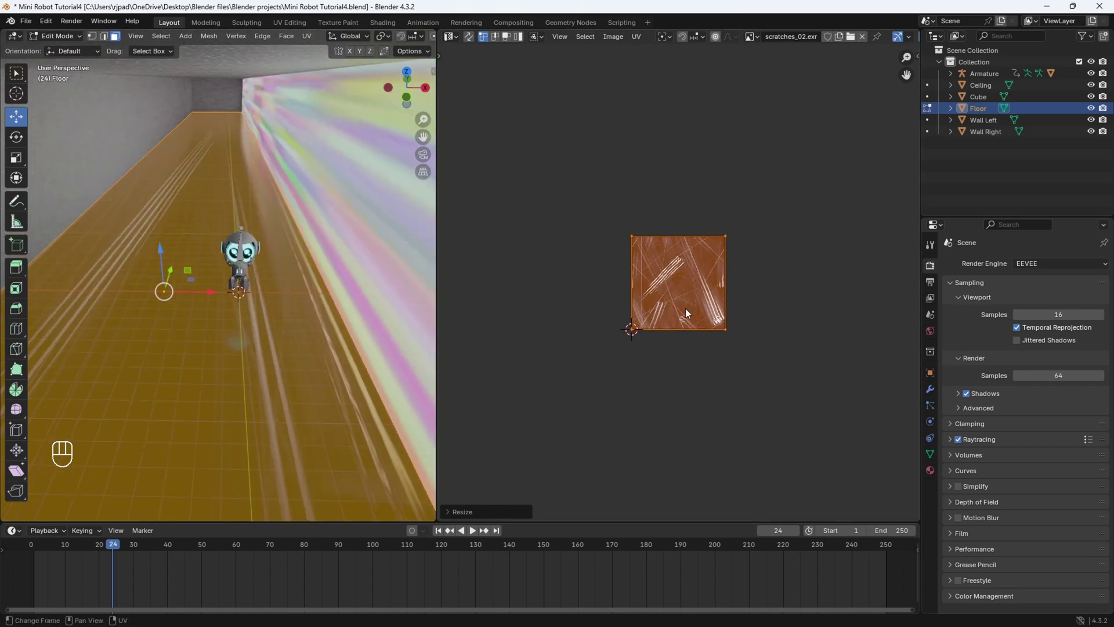
{"action": "key", "text": "s"}
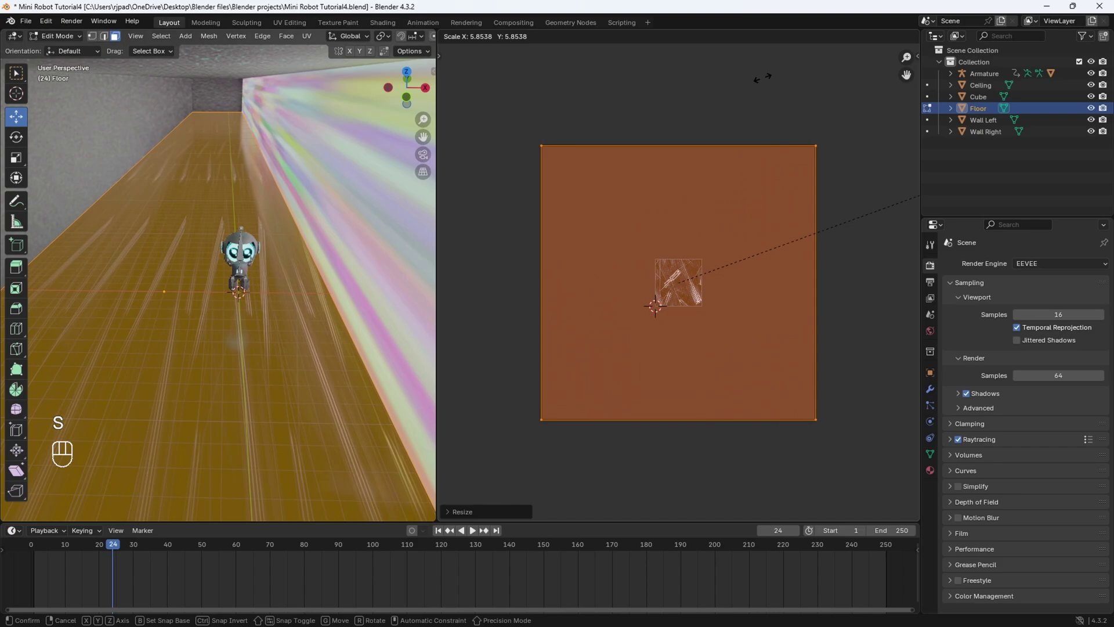
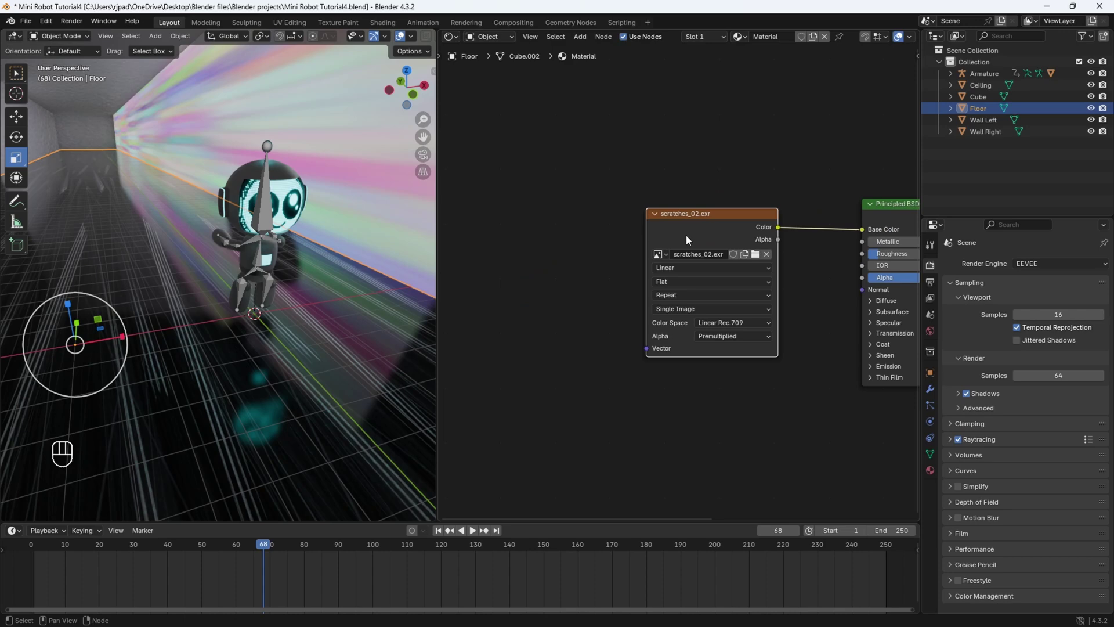
- Add Texture Coordinate and Mapping nodes and drive Location Y by frame/-10
{"action": "key", "text": "ctrl+t"}
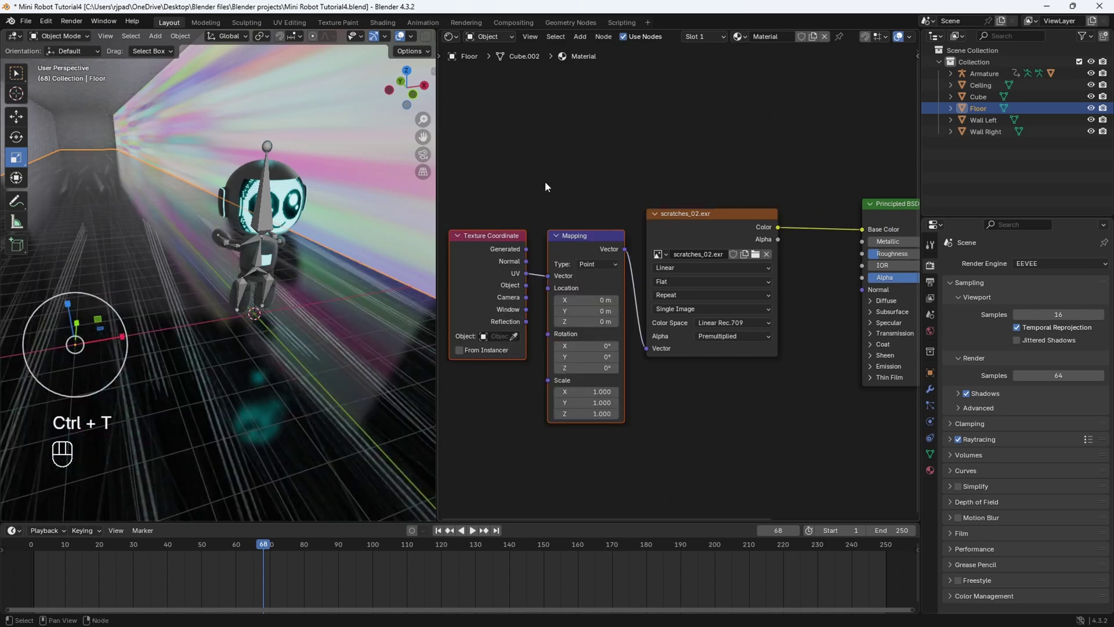
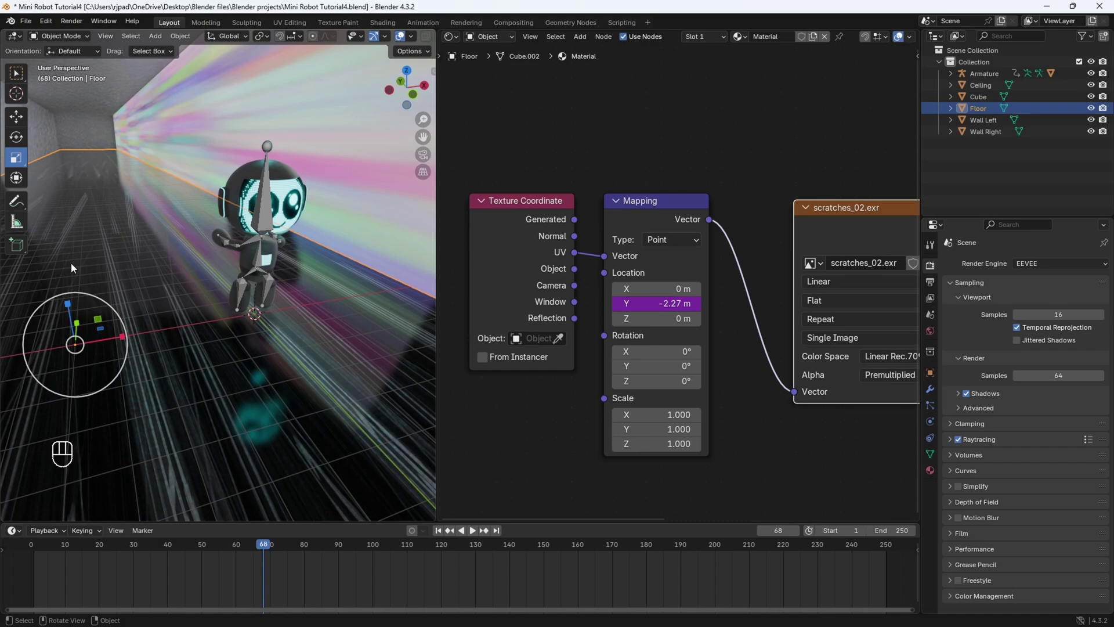
{"action": "left_click_drag", "start_coordinate": [224, 301], "coordinate": [243, 299]}
{"action": "left_click", "coordinate": [228, 301]}
{"action": "right_click", "coordinate": [228, 301]}
- Play the animation to watch the scratches slide along the hallway, then stop playback
{"action": "key", "text": "space"}
{"action": "left_click_drag", "start_coordinate": [293, 312], "coordinate": [328, 299]}
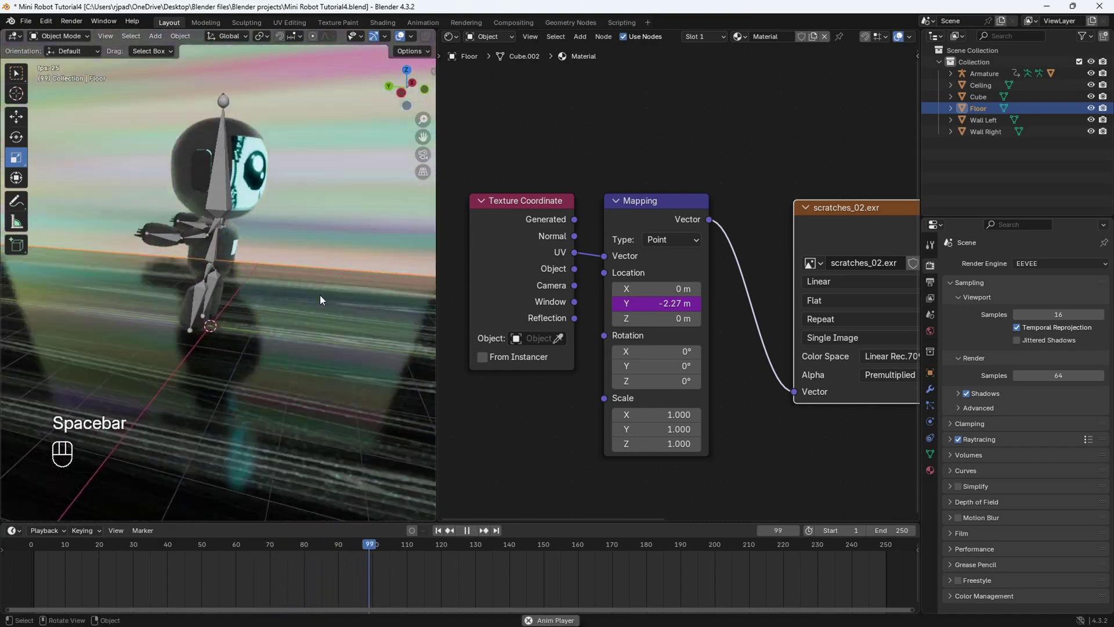
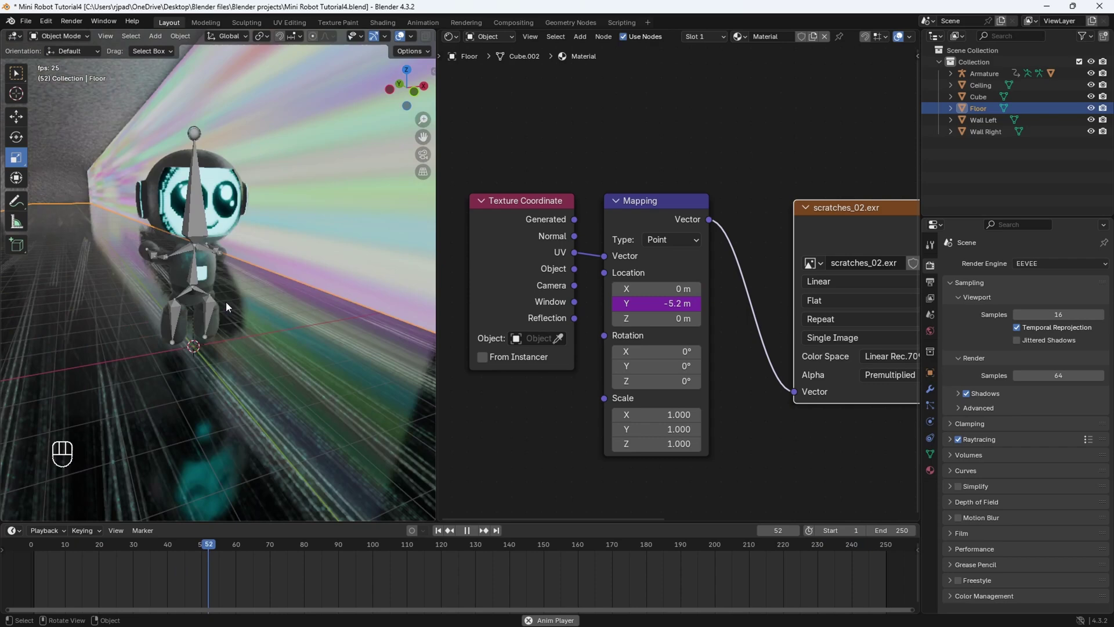
{"action": "left_click_drag", "start_coordinate": [245, 315], "coordinate": [300, 327]}
{"action": "key", "text": "space"}
{"action": "middle_click", "coordinate": [289, 327]}
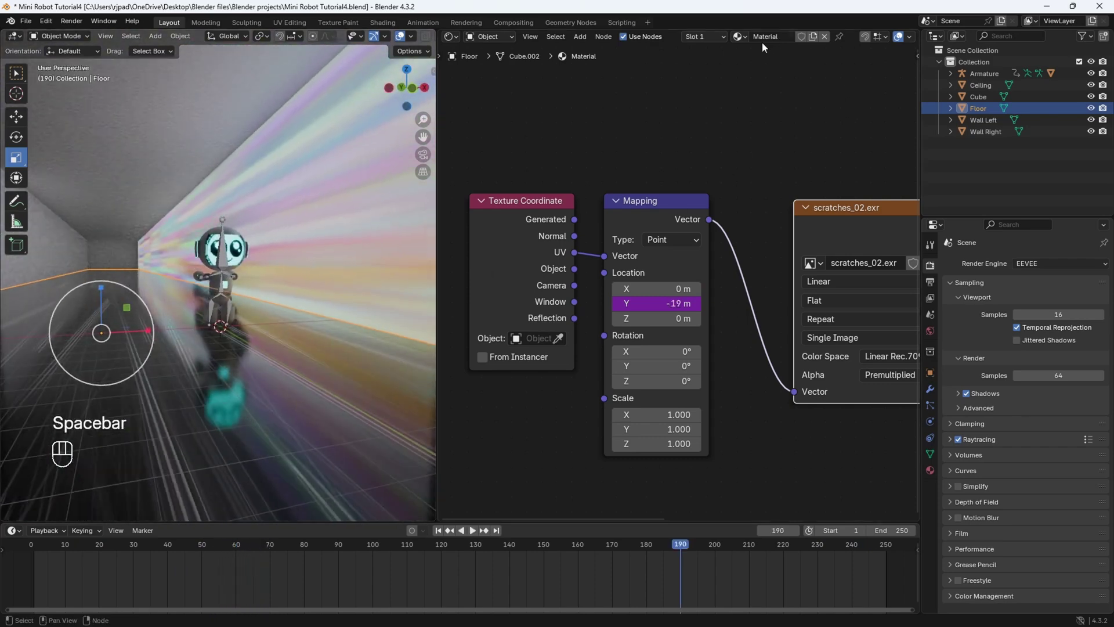
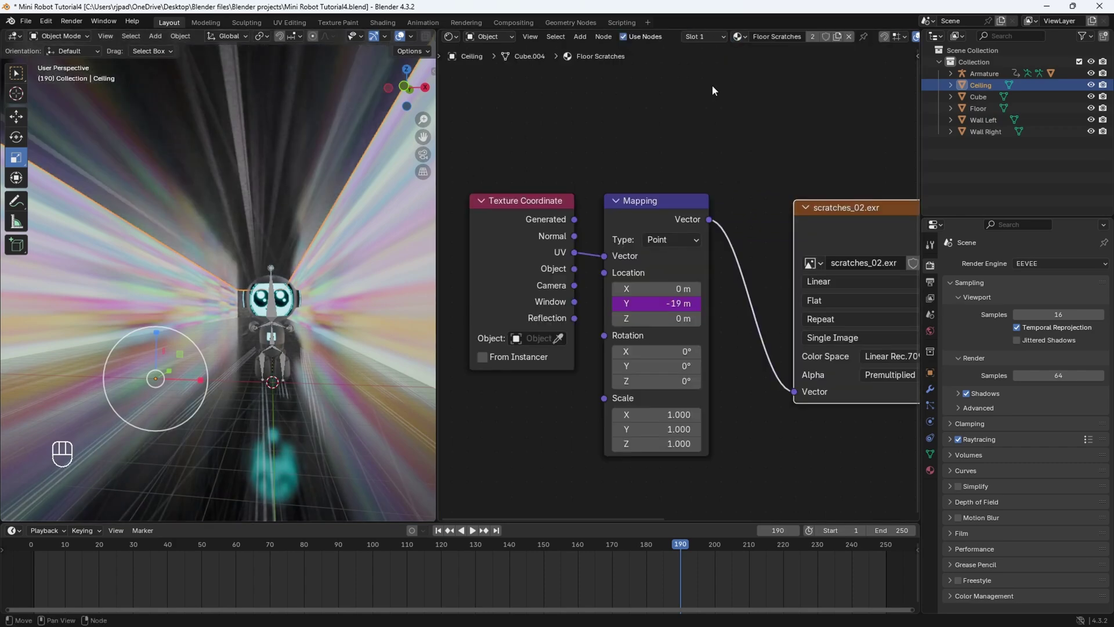
- Assign the Floor Scratches material to the Ceiling and close the Shader Editor area
{"action": "left_click_drag", "start_coordinate": [275, 273], "coordinate": [346, 276]}
{"action": "left_click", "coordinate": [346, 270]}
{"action": "middle_click", "coordinate": [329, 349]}
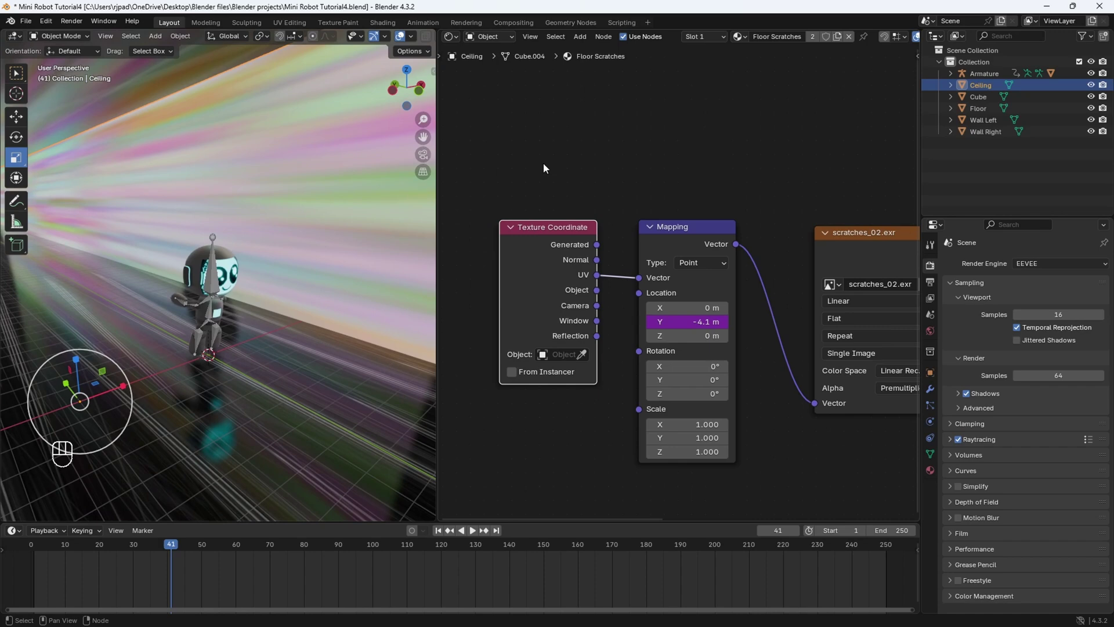
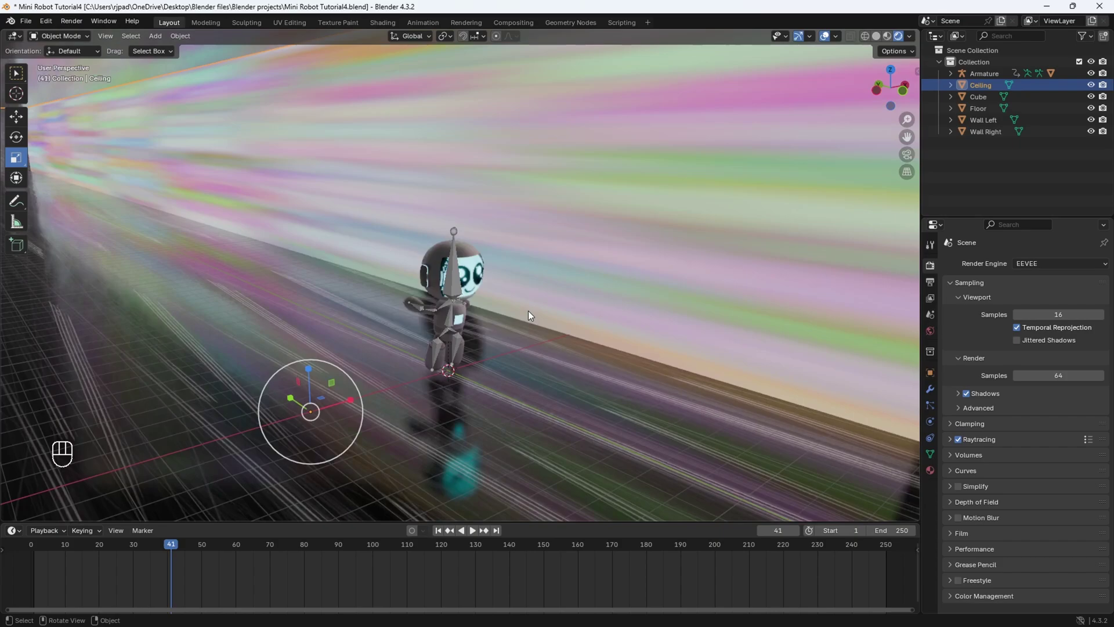
{"action": "left_click_drag", "start_coordinate": [471, 310], "coordinate": [660, 305]}
{"action": "left_click_drag", "start_coordinate": [580, 309], "coordinate": [533, 300]}
{"action": "left_click", "coordinate": [549, 303]}
{"action": "key", "text": "space"}
{"action": "left_click_drag", "start_coordinate": [518, 320], "coordinate": [385, 317]}
{"action": "left_click_drag", "start_coordinate": [410, 313], "coordinate": [424, 325]}
{"action": "left_click", "coordinate": [422, 337]}
{"action": "left_click_drag", "start_coordinate": [308, 300], "coordinate": [401, 365]}
{"action": "left_click_drag", "start_coordinate": [401, 364], "coordinate": [484, 421]}
{"action": "left_click_drag", "start_coordinate": [346, 189], "coordinate": [379, 181]}
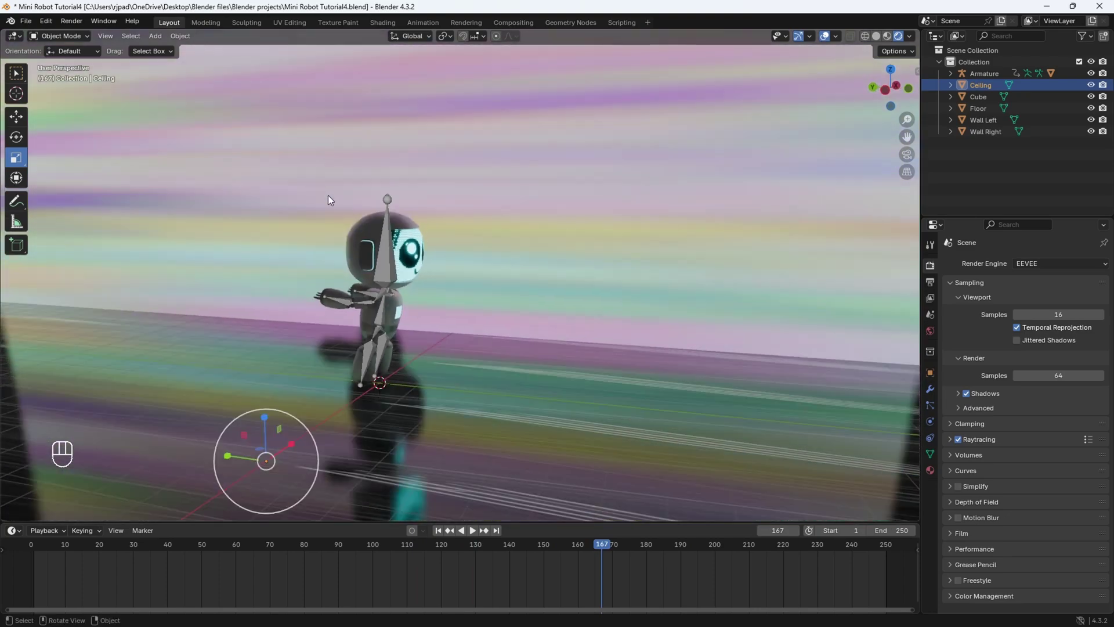
{"action": "left_click_drag", "start_coordinate": [421, 228], "coordinate": [384, 218]}
{"action": "left_click_drag", "start_coordinate": [391, 278], "coordinate": [402, 290]}
{"action": "middle_click", "coordinate": [472, 328]}
{"action": "middle_click", "coordinate": [447, 329]}
{"action": "left_click_drag", "start_coordinate": [432, 339], "coordinate": [408, 335]}
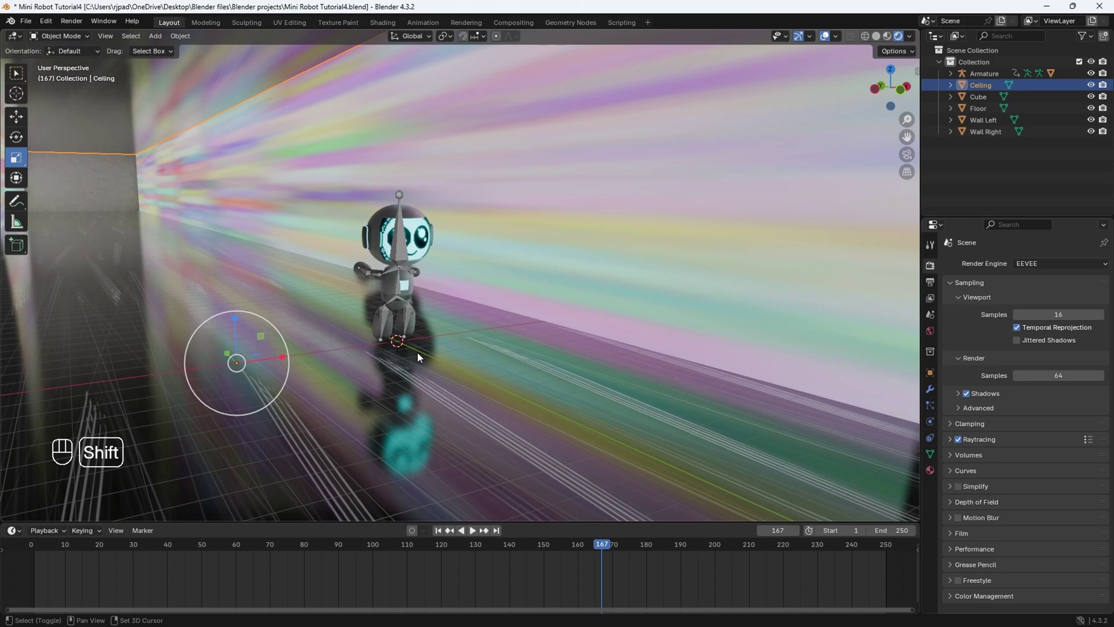
- Add an Area light and raise it high above the floor along Z
{"action": "key", "text": "shift+a"}
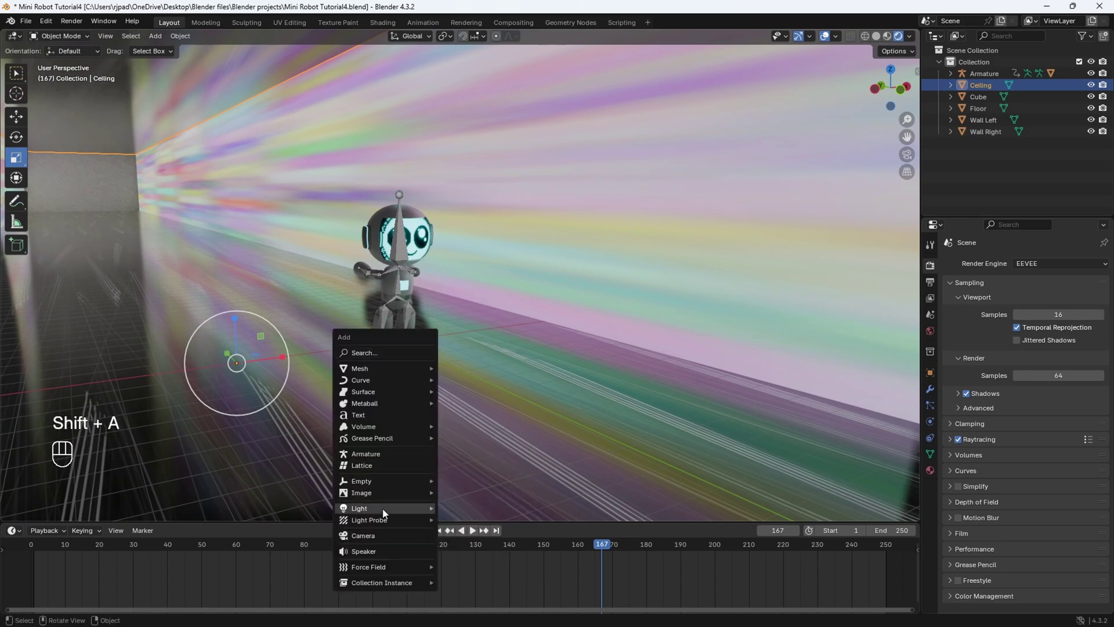
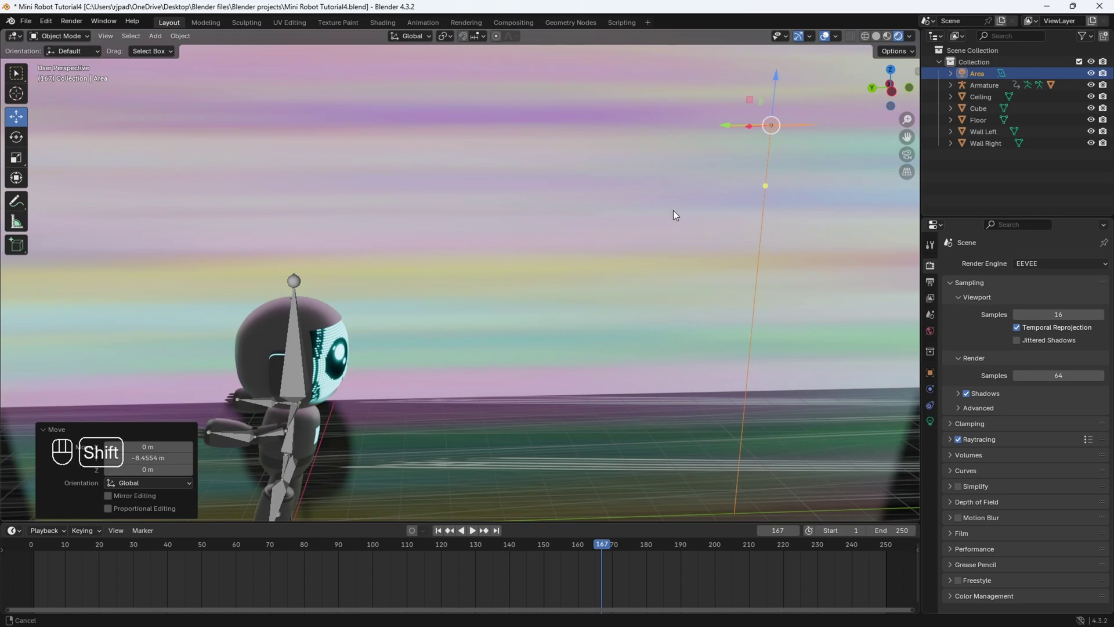
{"action": "middle_click", "coordinate": [633, 181]}
{"action": "middle_click", "coordinate": [705, 238]}
- Rotate the area light to tilt it toward the robot
{"action": "left_click", "coordinate": [718, 122]}
{"action": "middle_click", "coordinate": [747, 130]}
{"action": "middle_click", "coordinate": [728, 119]}
{"action": "left_click_drag", "start_coordinate": [723, 155], "coordinate": [698, 204]}
{"action": "left_click_drag", "start_coordinate": [698, 204], "coordinate": [303, 183]}
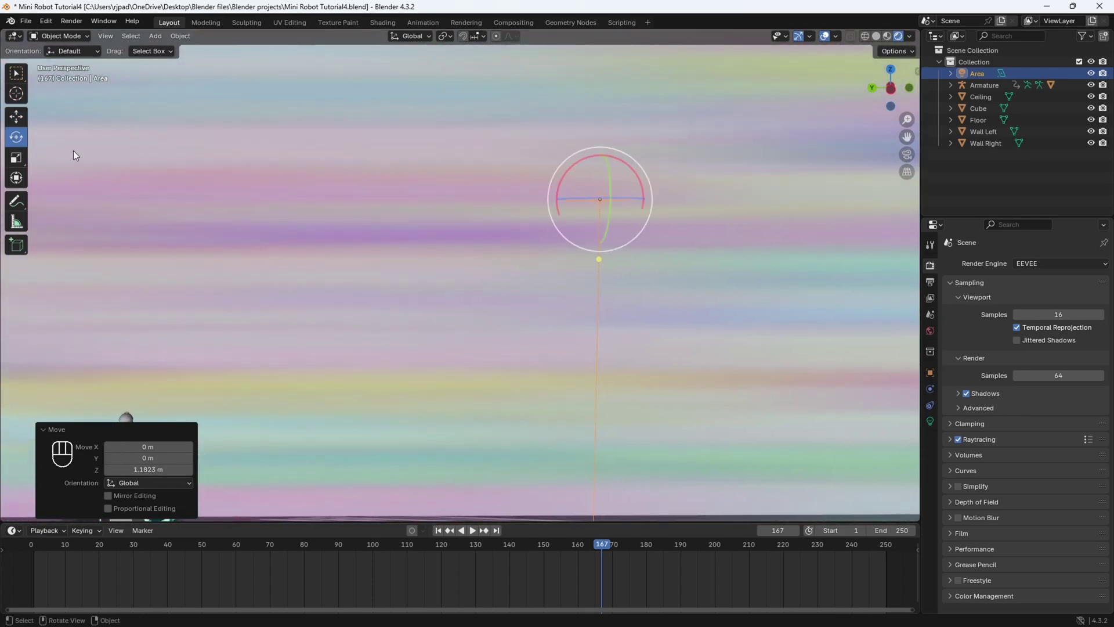